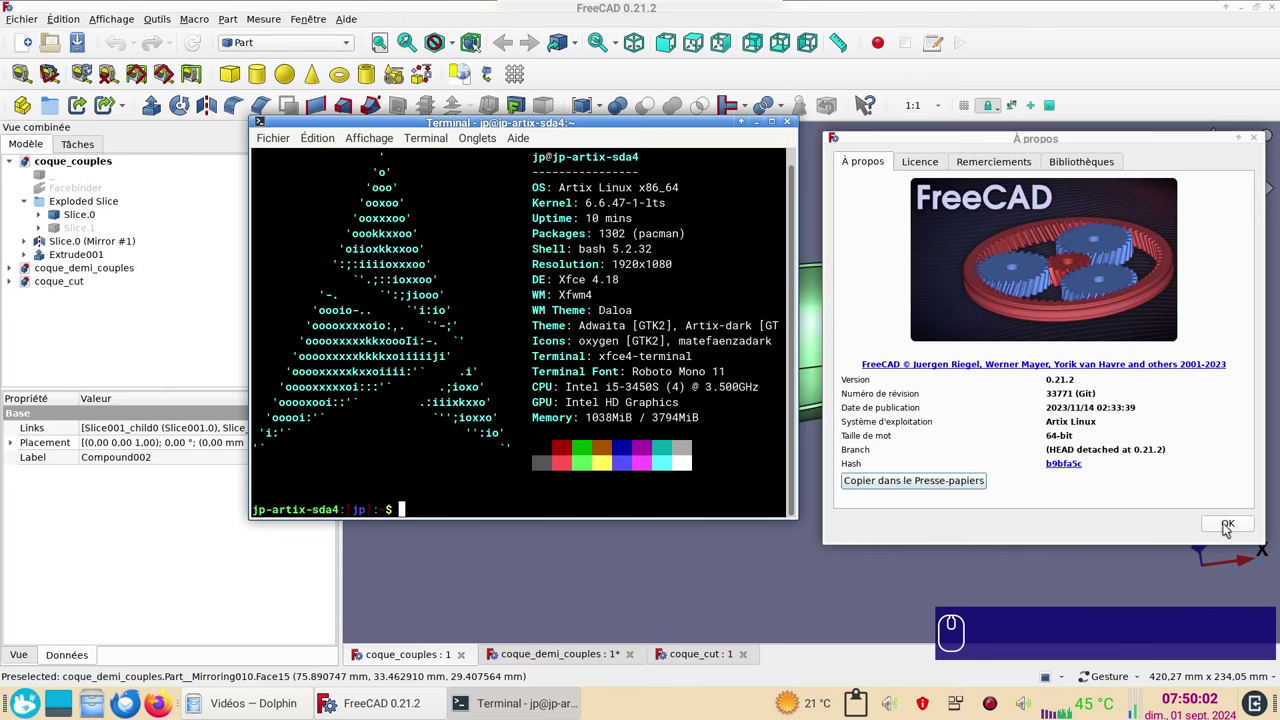
# Dismiss the About dialog and bring the green hull model into view.
pyautogui.click(1231, 527)
pyautogui.moveTo(841, 534); pyautogui.dragTo(919, 504)
pyautogui.scroll(3)
pyautogui.scroll(-3)
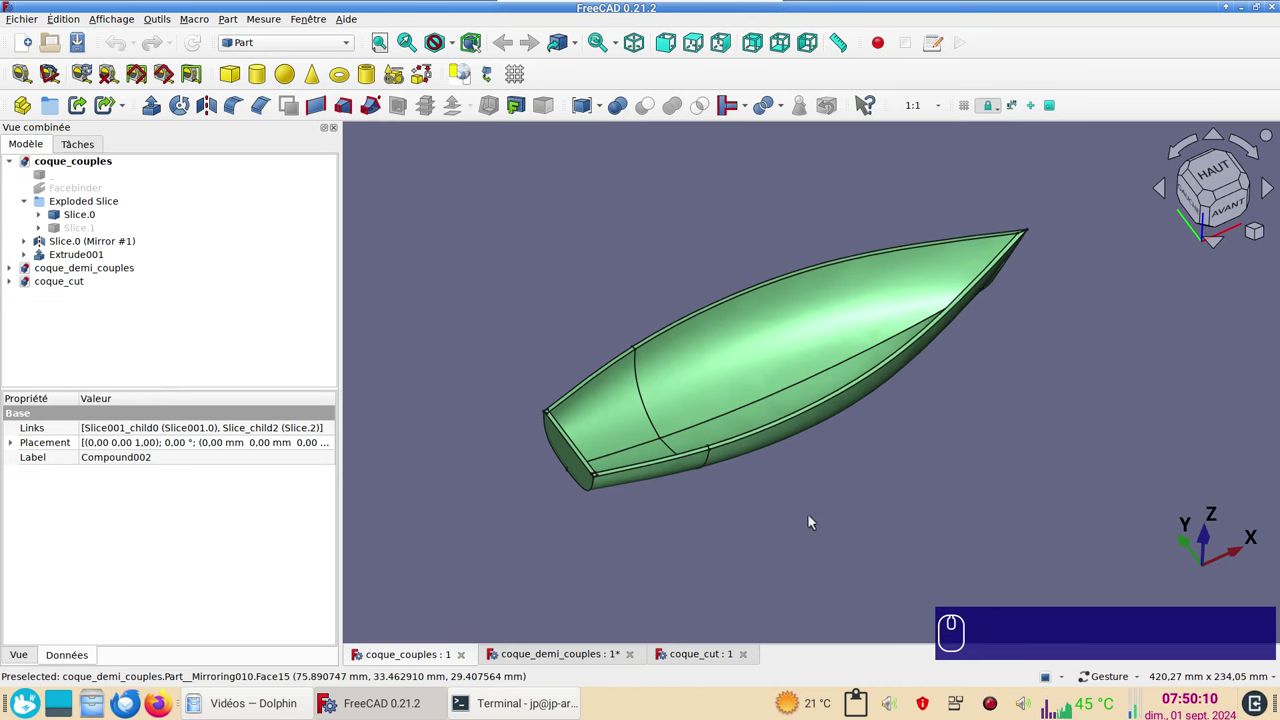
# Inspect the ribbed hull in coque_demi_couples, toggling the mirrored Compound002 section's visibility.
pyautogui.click(569, 652)
pyautogui.moveTo(863, 511); pyautogui.dragTo(707, 555)
pyautogui.scroll(3)
pyautogui.moveTo(915, 443); pyautogui.dragTo(806, 594)
pyautogui.rightClick(775, 384)
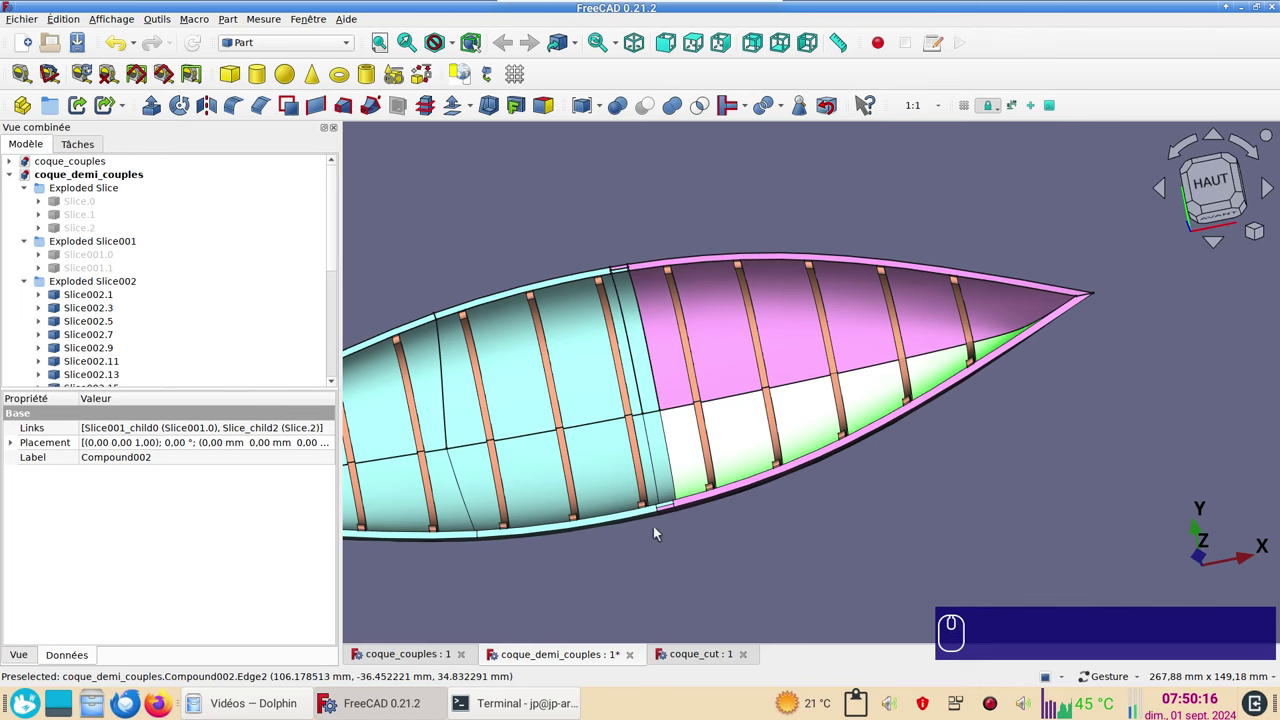
pyautogui.scroll(3)
pyautogui.click(734, 488)
pyautogui.press('space')
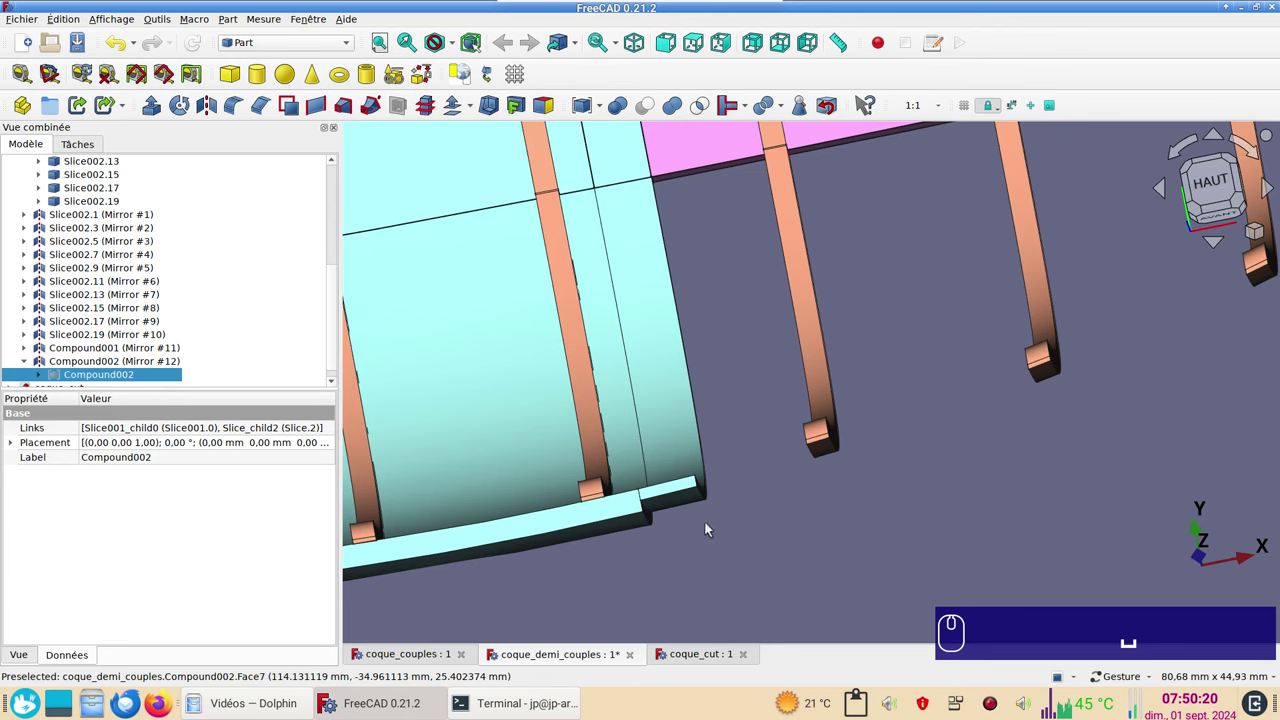
pyautogui.press('space')
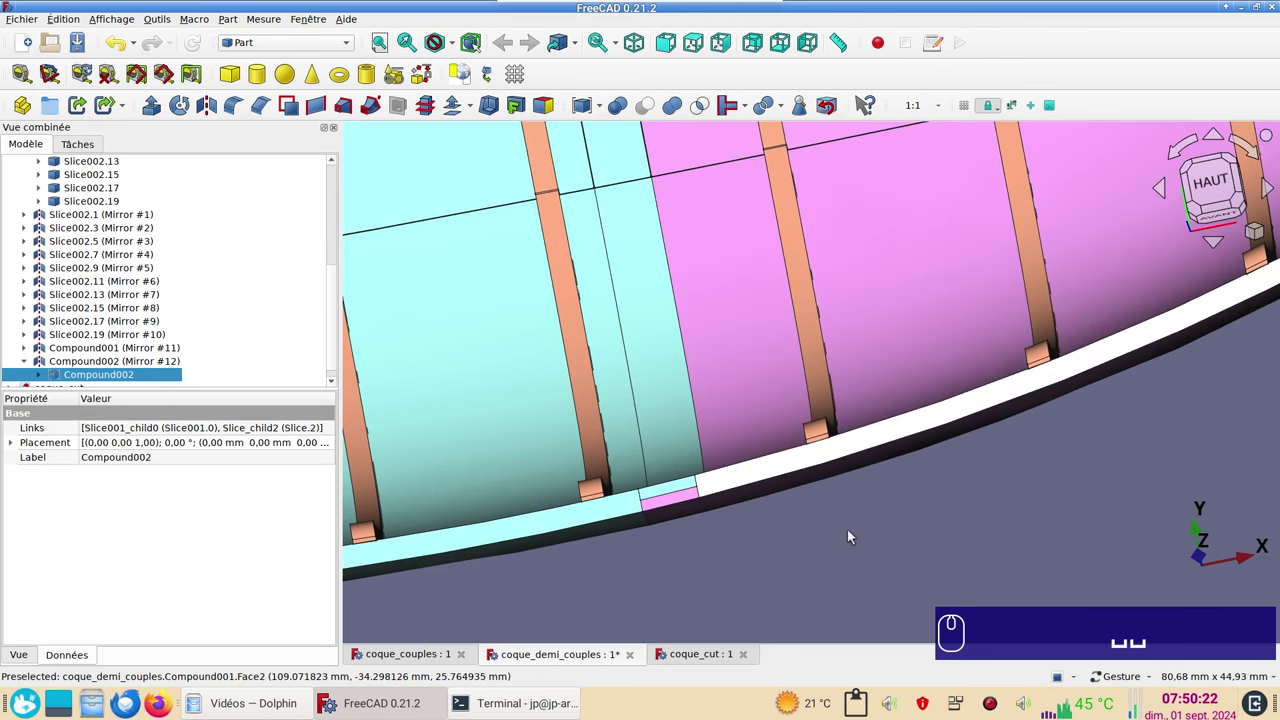
# Select the mirrored Compound001 and review the whole boat from several angles.
pyautogui.scroll(-3)
pyautogui.click(672, 495)
pyautogui.moveTo(1084, 375); pyautogui.dragTo(845, 281)
pyautogui.scroll(-3)
pyautogui.moveTo(569, 437); pyautogui.dragTo(586, 350)
pyautogui.write('4')
pyautogui.click(1007, 423)
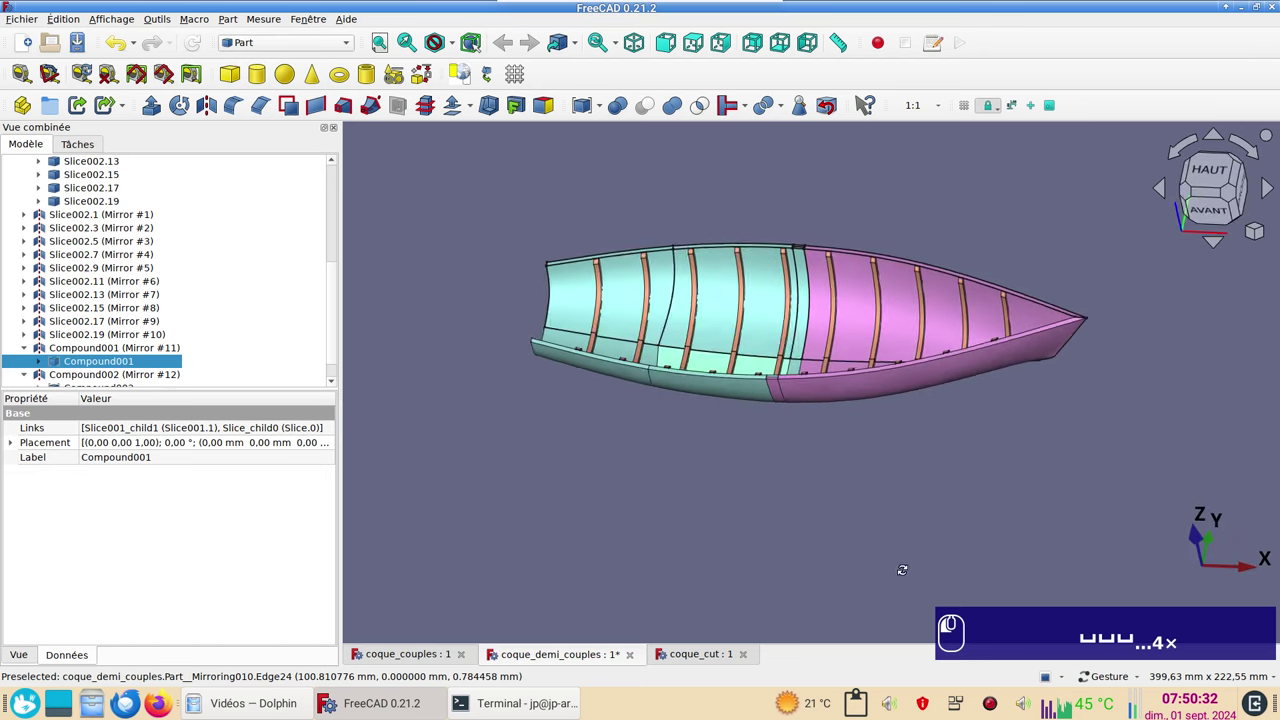
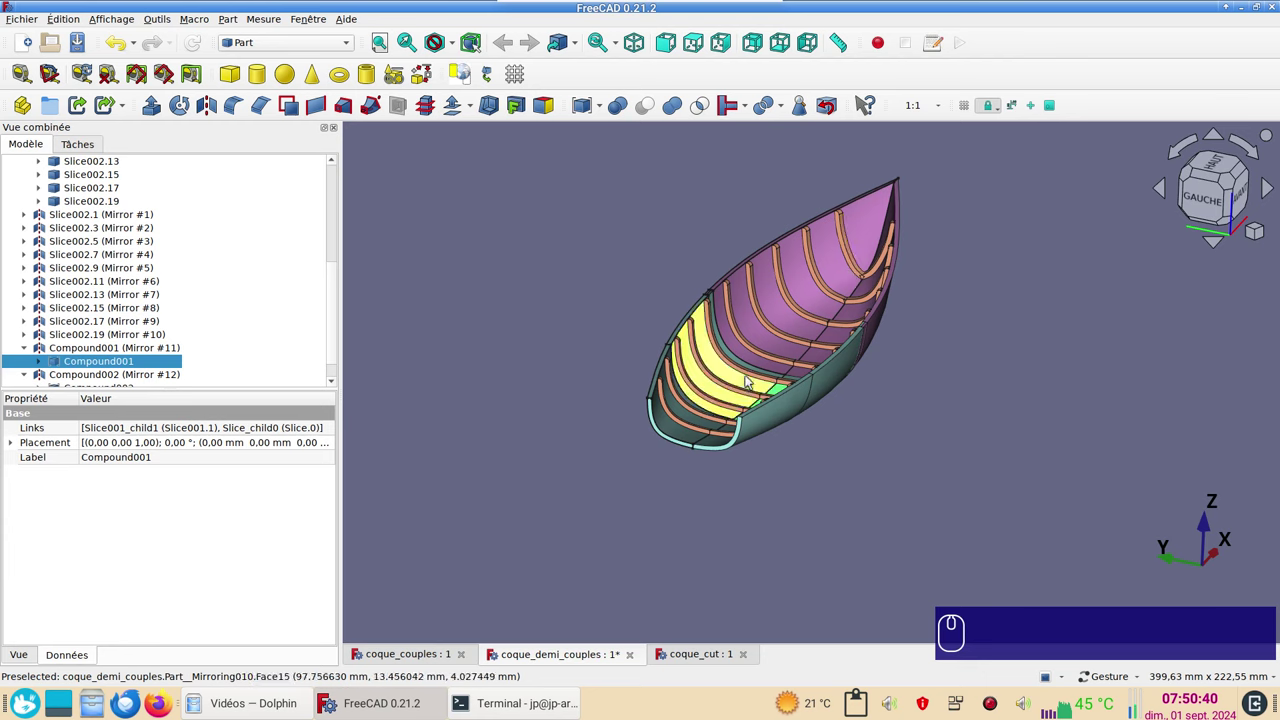
# Return to the coque_couples document and look along the inside of its hull.
pyautogui.scroll(3)
pyautogui.moveTo(971, 425); pyautogui.dragTo(928, 453)
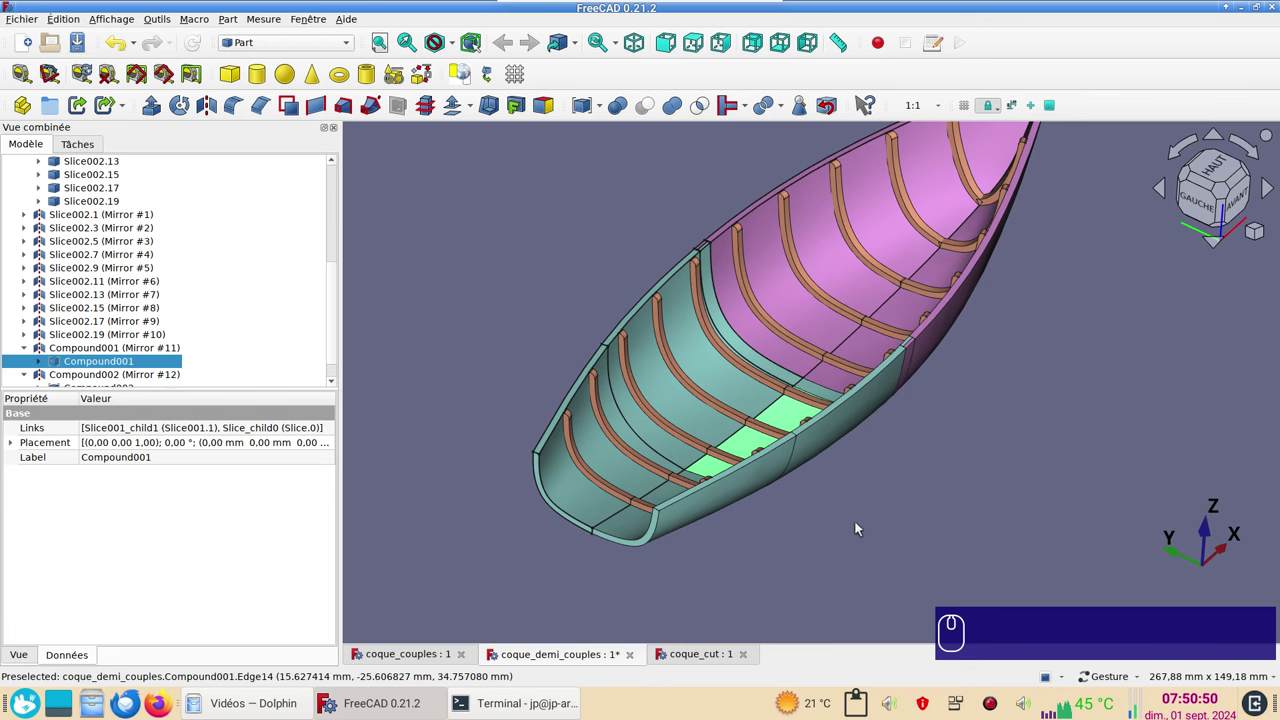
pyautogui.click(692, 665)
pyautogui.scroll(3)
pyautogui.moveTo(762, 543); pyautogui.dragTo(789, 499)
pyautogui.scroll(-3)
pyautogui.scroll(-3)
pyautogui.moveTo(571, 459); pyautogui.dragTo(575, 517)
pyautogui.scroll(-3)
# Clear the selection around the hull and reset to the isometric view.
pyautogui.moveTo(814, 503); pyautogui.dragTo(839, 480)
pyautogui.moveTo(705, 377); pyautogui.dragTo(799, 403)
pyautogui.scroll(3)
pyautogui.scroll(-3)
pyautogui.press('Delete')
pyautogui.press('Escape')
pyautogui.press('space')
pyautogui.press('KP_0')
# Look straight down on the hull and hide Slice.0 (Mirror #1), leaving one half visible.
pyautogui.moveTo(837, 540); pyautogui.dragTo(777, 534)
pyautogui.scroll(3)
pyautogui.scroll(-3)
pyautogui.moveTo(603, 477); pyautogui.dragTo(789, 543)
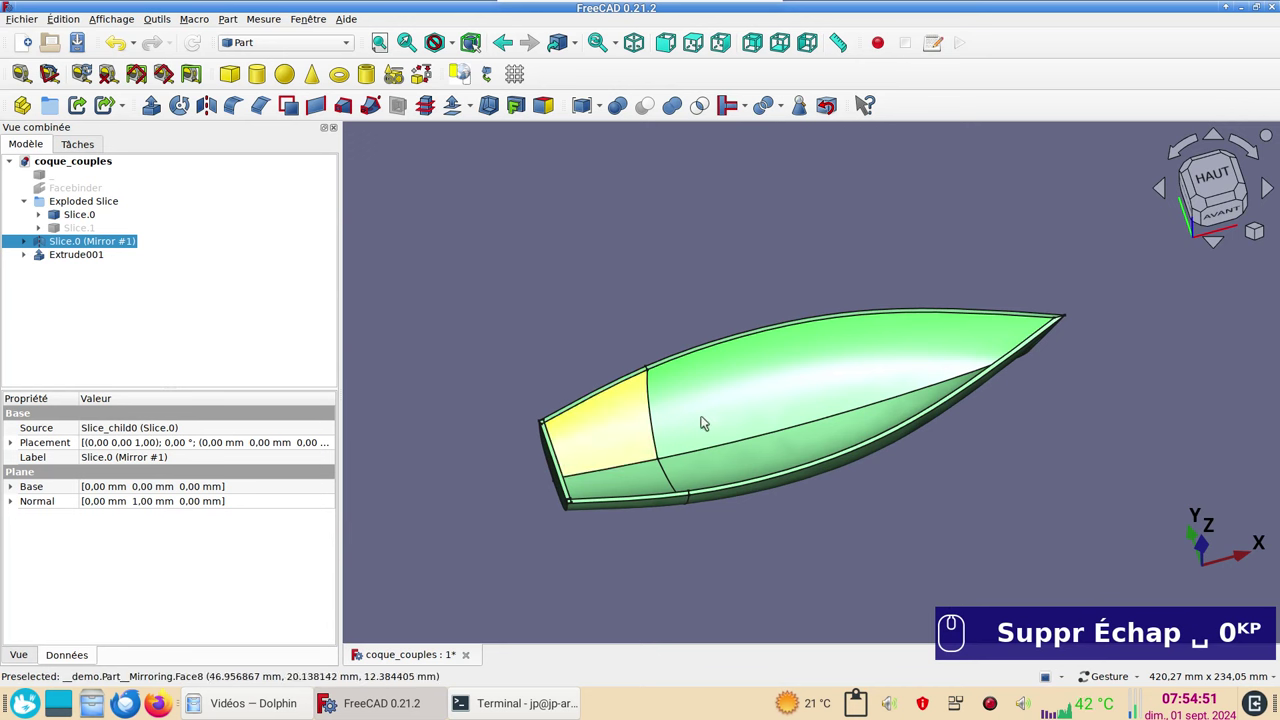
pyautogui.click(730, 413)
pyautogui.press('space')
pyautogui.moveTo(911, 531); pyautogui.dragTo(1071, 366)
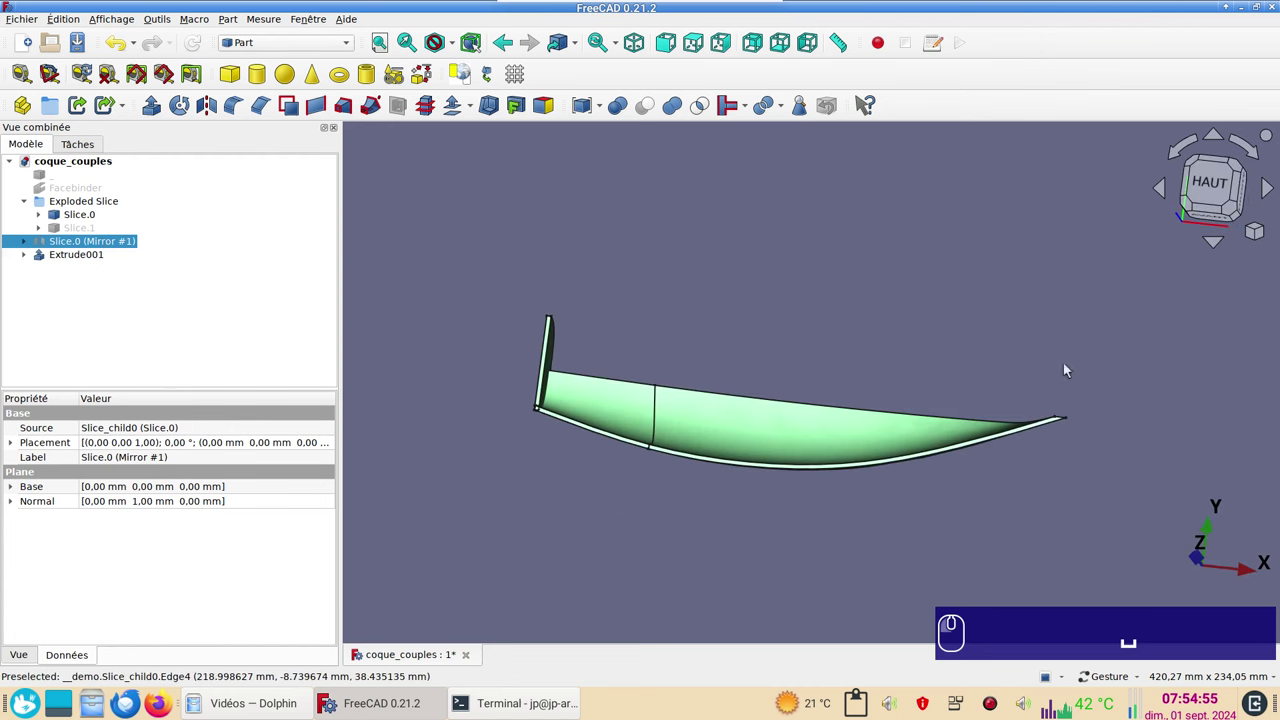
pyautogui.click(1215, 189)
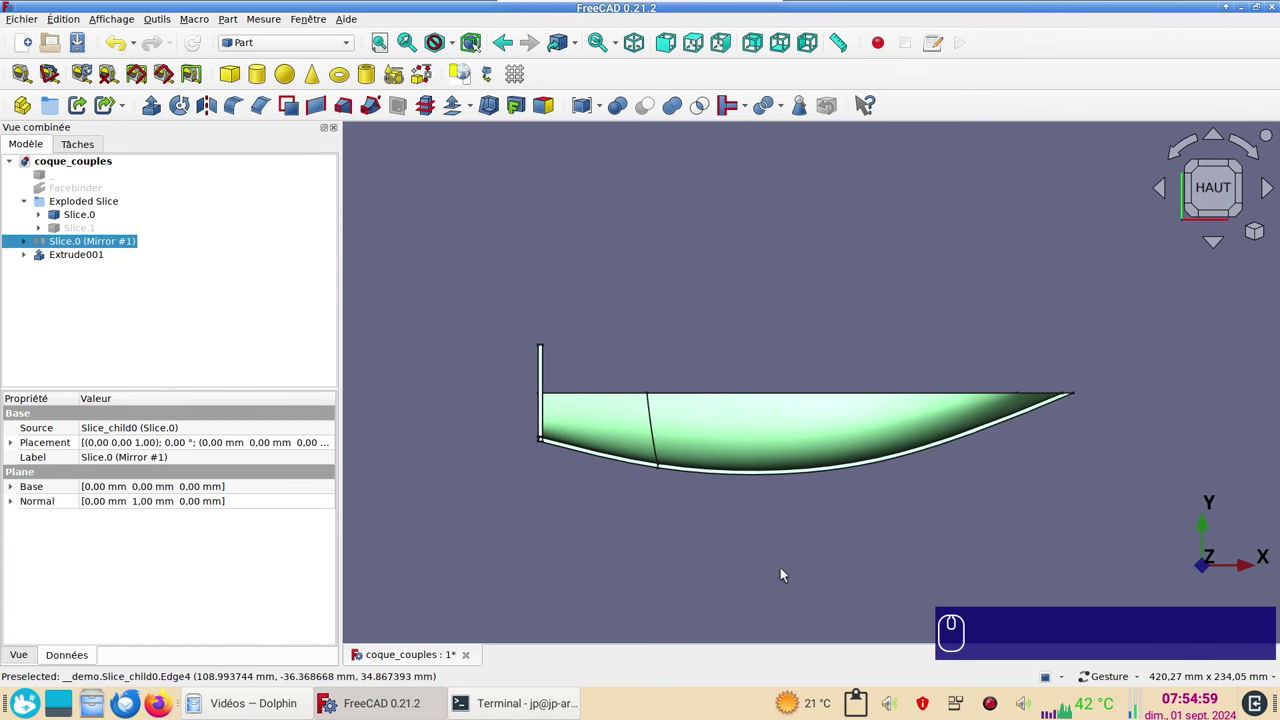
pyautogui.click(715, 285)
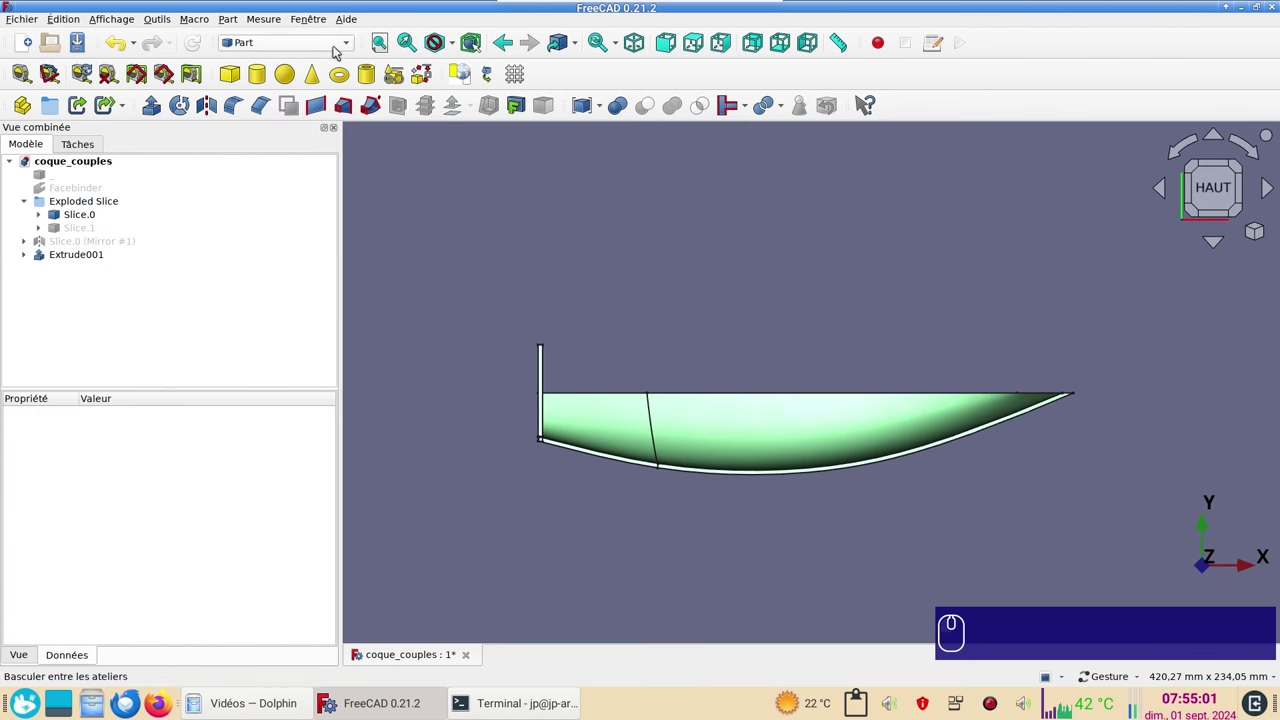
# From the Draft workbench, draw a vertically constrained line across the middle of the hull profile.
pyautogui.click(342, 48)
pyautogui.click(325, 56)
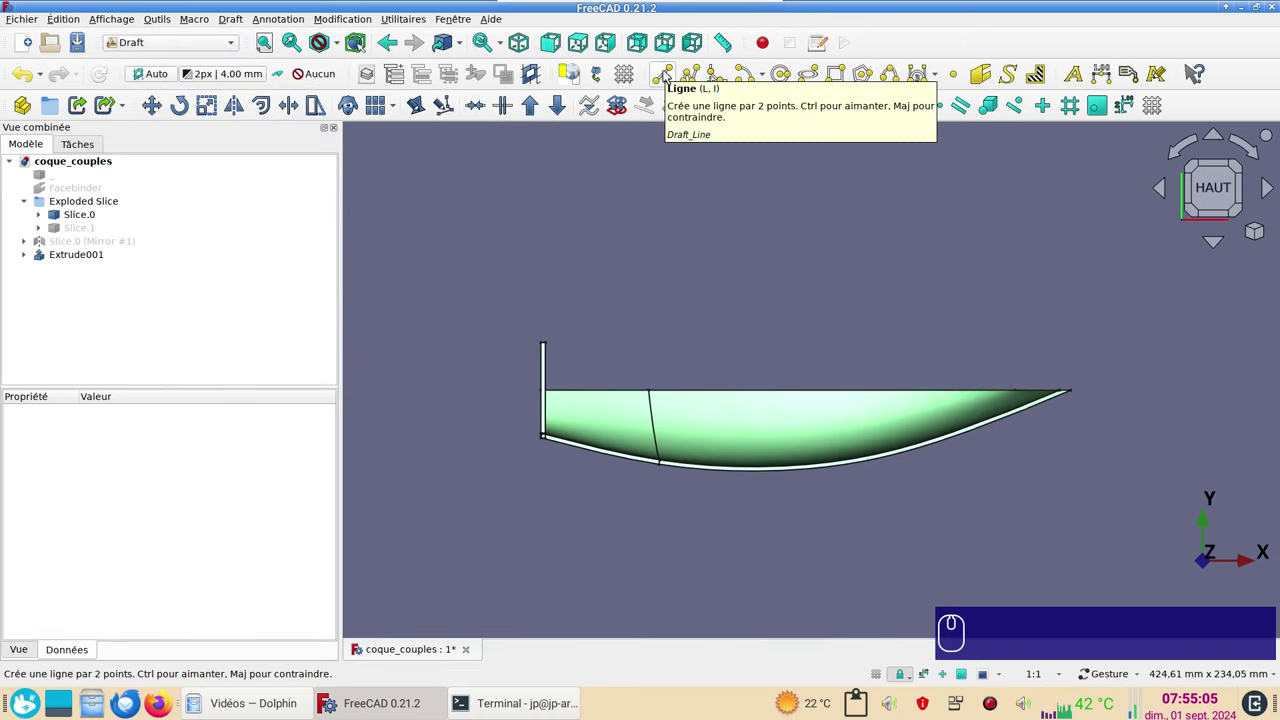
pyautogui.click(673, 72)
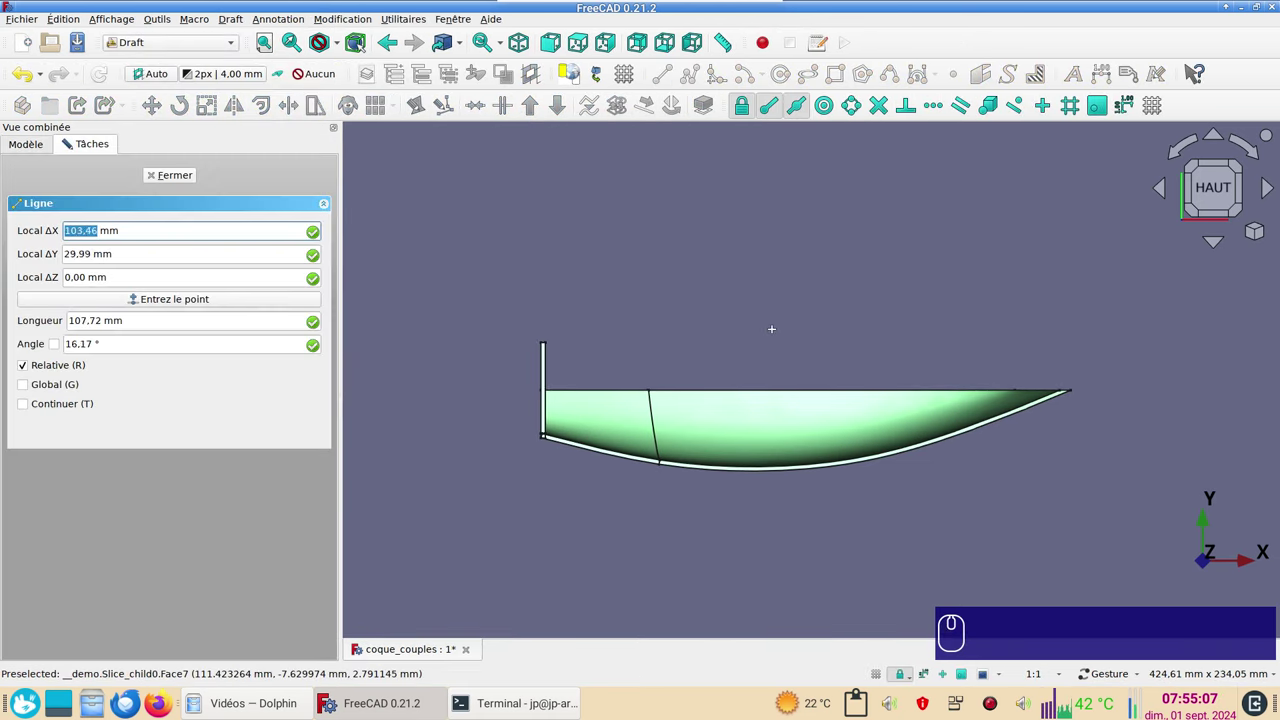
pyautogui.click(72, 135)
pyautogui.click(778, 330)
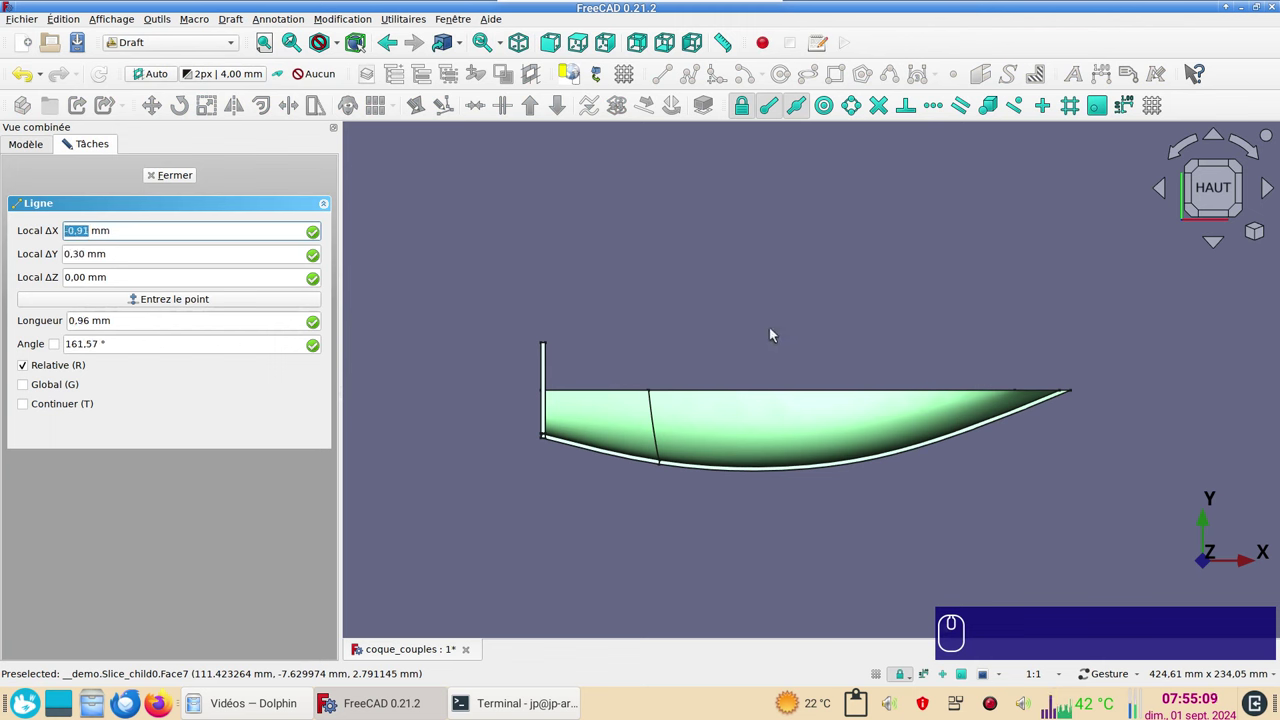
pyautogui.press('y')
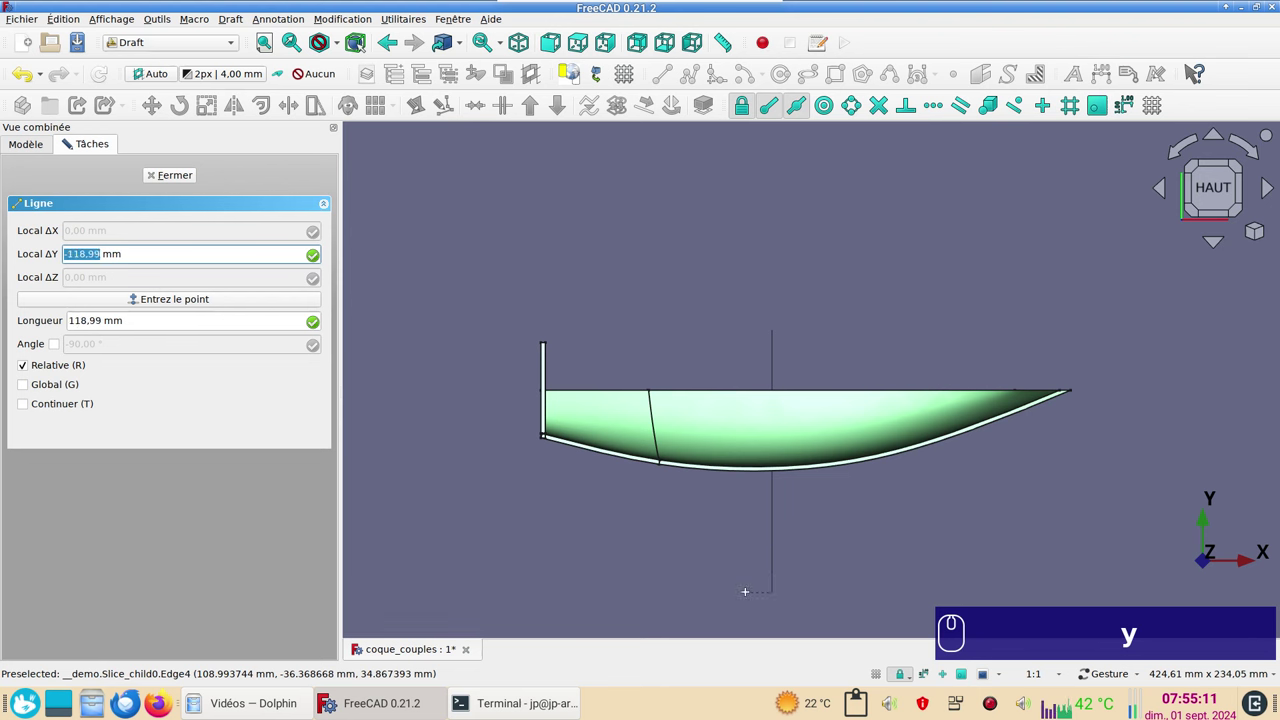
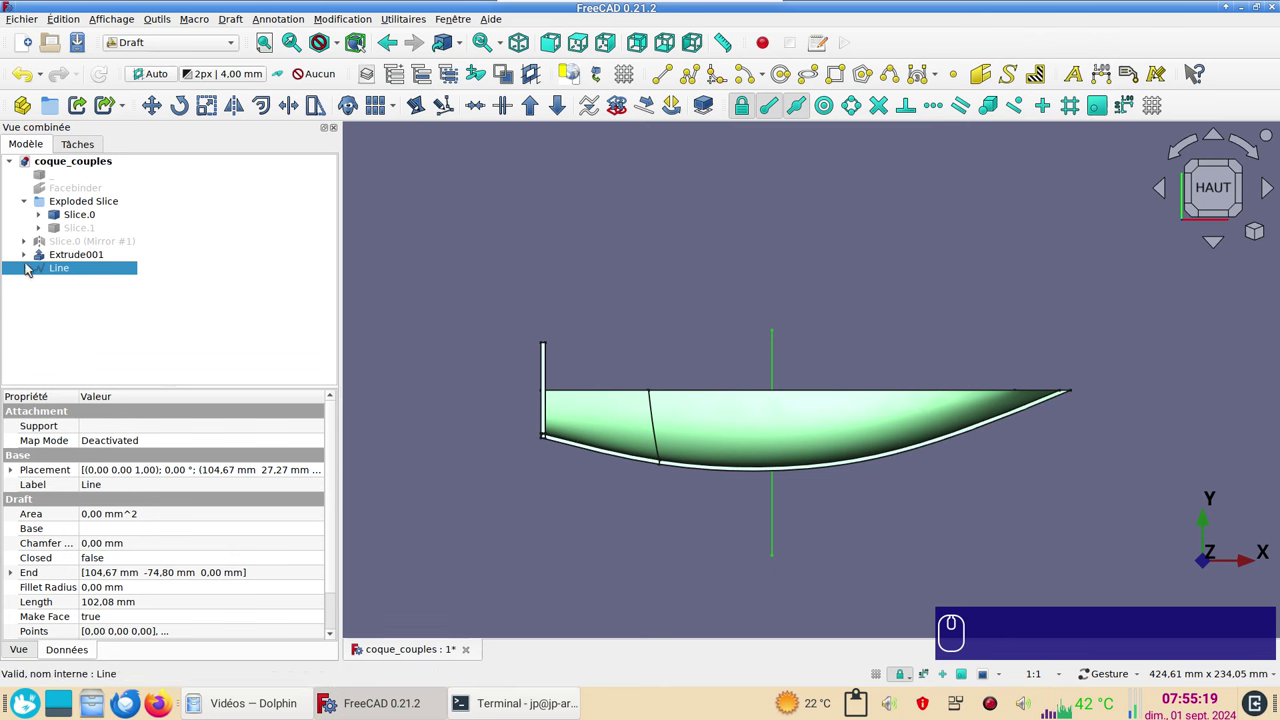
# Set the Line's placement x position to 105 mm.
pyautogui.click(19, 470)
pyautogui.click(32, 512)
pyautogui.click(130, 525)
pyautogui.press('KP_1')
pyautogui.press('KP_0')
pyautogui.press('KP_5')
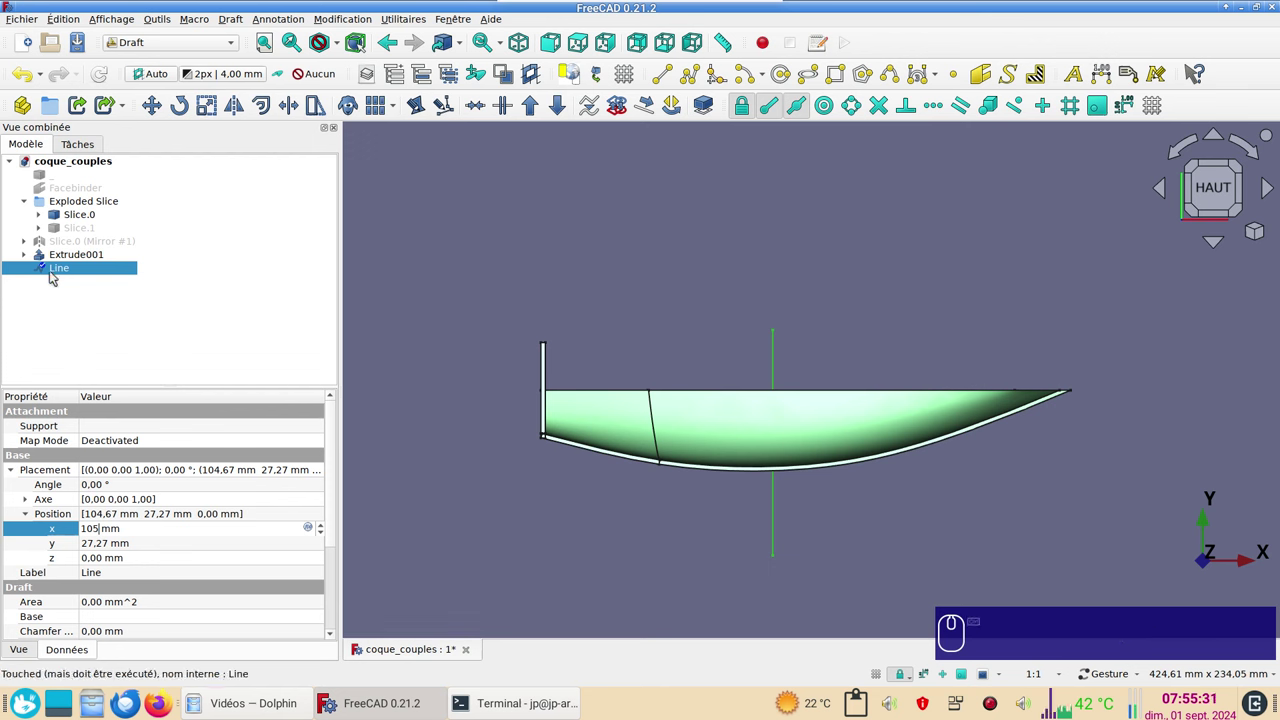
pyautogui.click(59, 272)
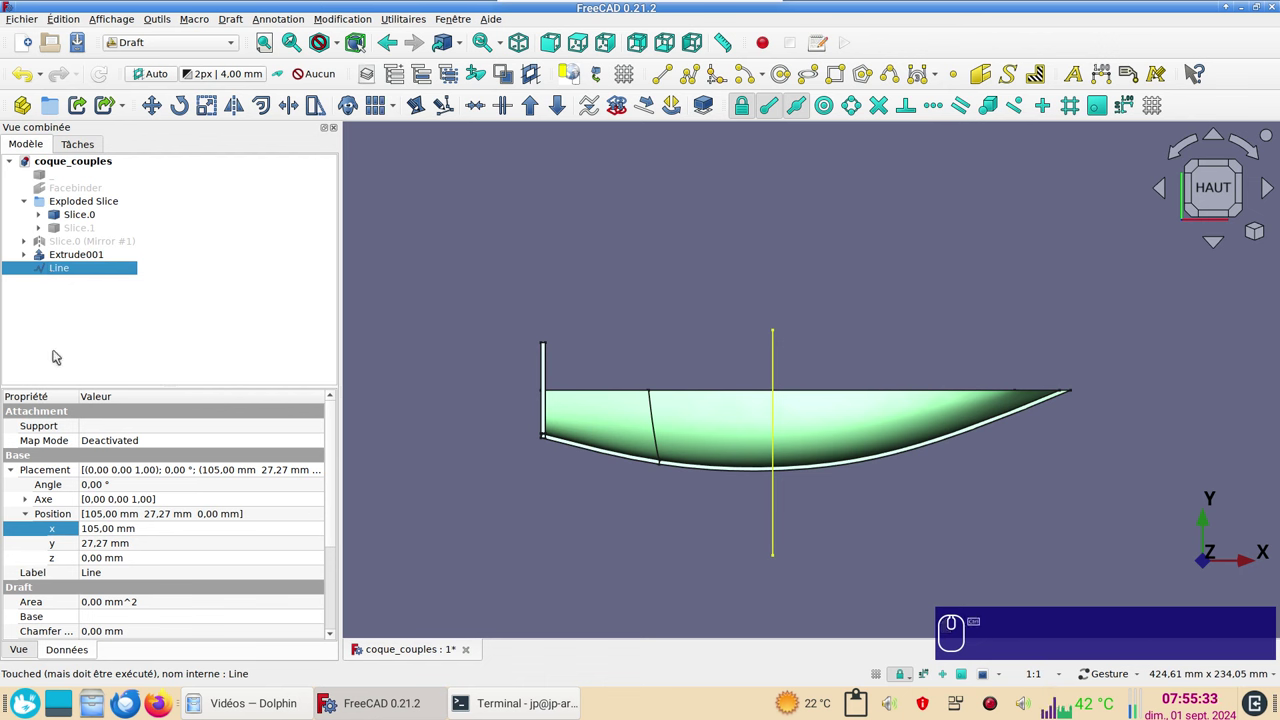
# Duplicate the line as Line001 and set its x position to 105 + 5 mm.
pyautogui.press('ctrl+c')
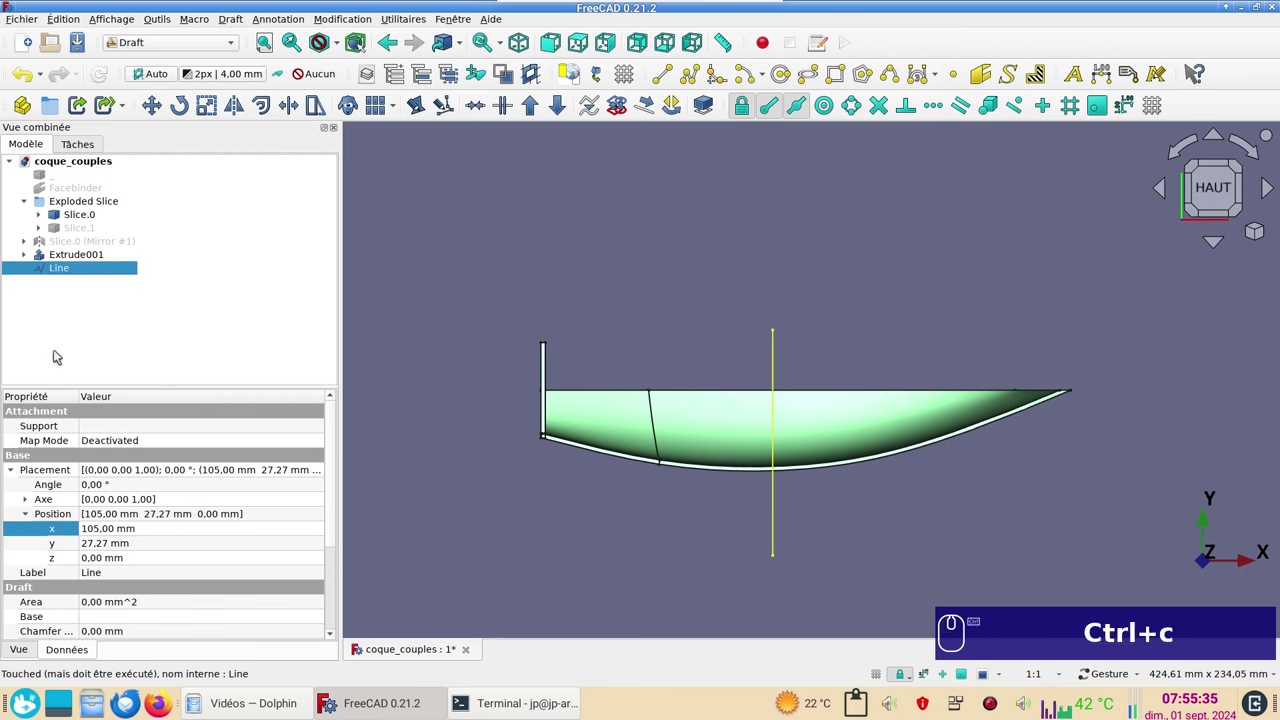
pyautogui.press('ctrl+v')
pyautogui.click(77, 286)
pyautogui.click(111, 529)
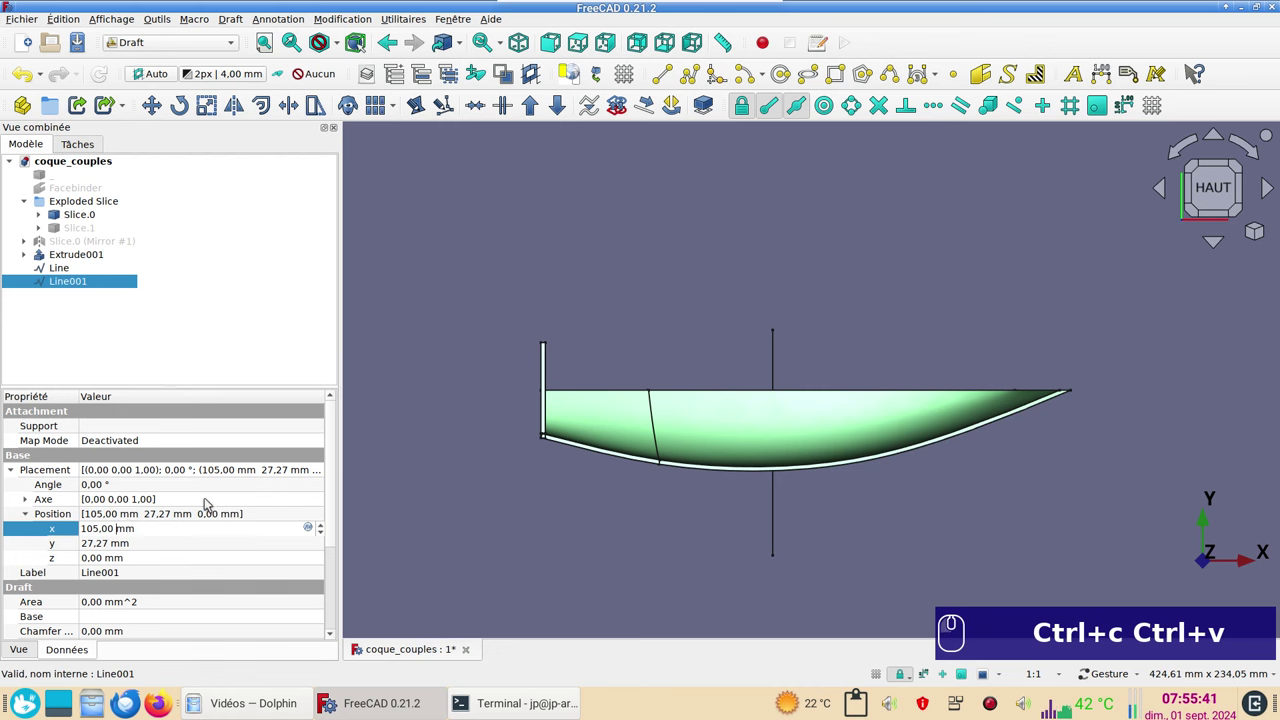
pyautogui.press('KP_Add')
pyautogui.press('KP_5')
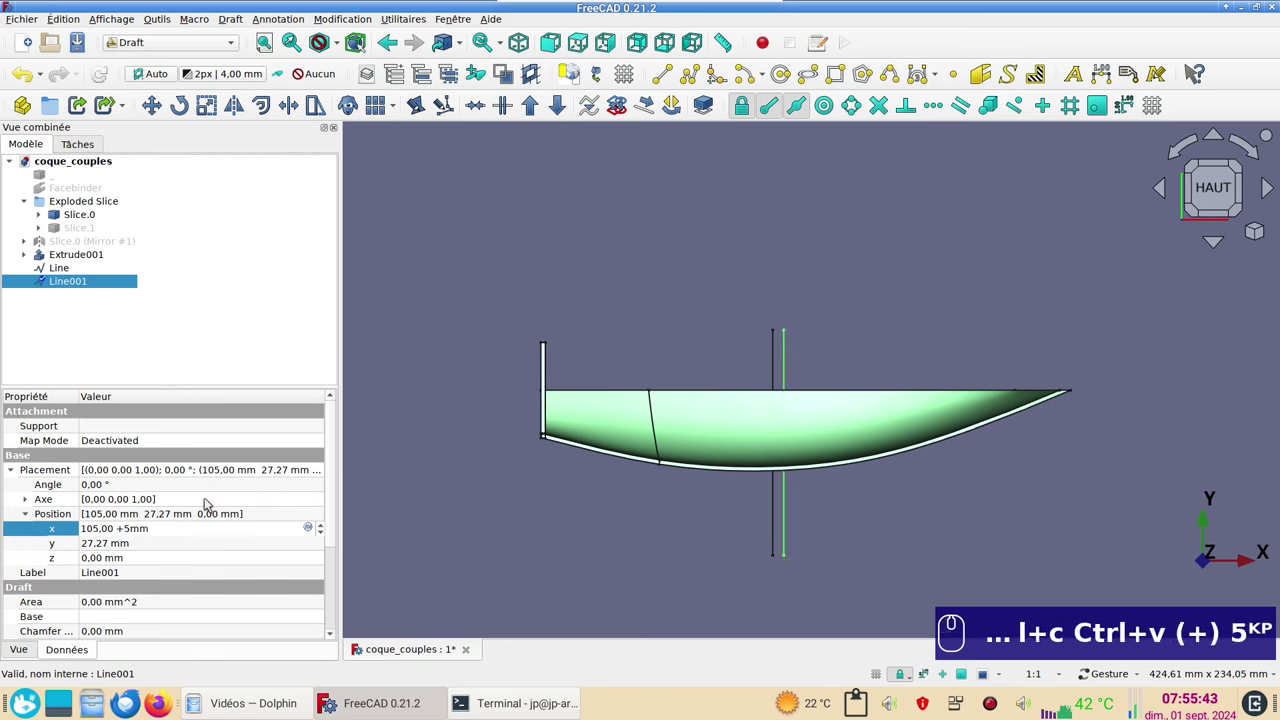
pyautogui.click(523, 554)
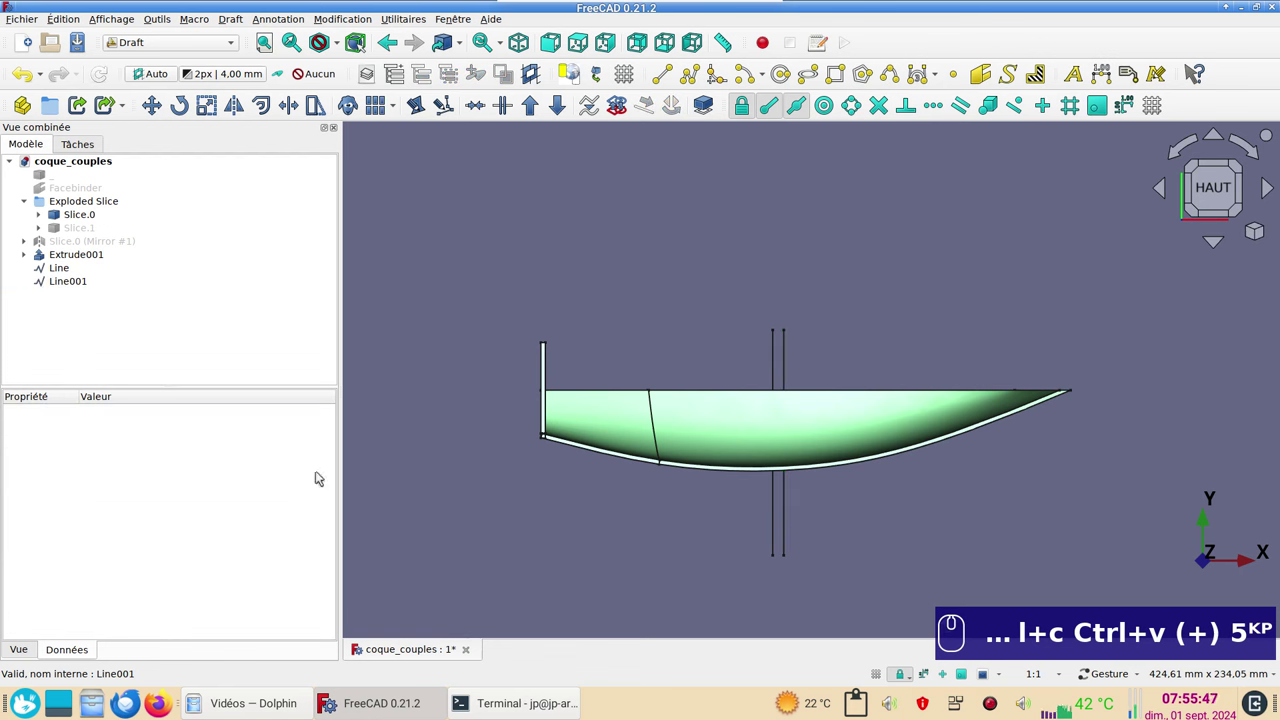
# Select both vertical lines and view the hull from the side.
pyautogui.click(72, 273)
pyautogui.click(74, 281)
pyautogui.moveTo(867, 577); pyautogui.dragTo(760, 445)
pyautogui.scroll(3)
pyautogui.moveTo(761, 462); pyautogui.dragTo(763, 475)
pyautogui.scroll(-3)
# In the Part workbench, extrude both lines 50 mm into Extrude002 and Extrude003.
pyautogui.click(195, 48)
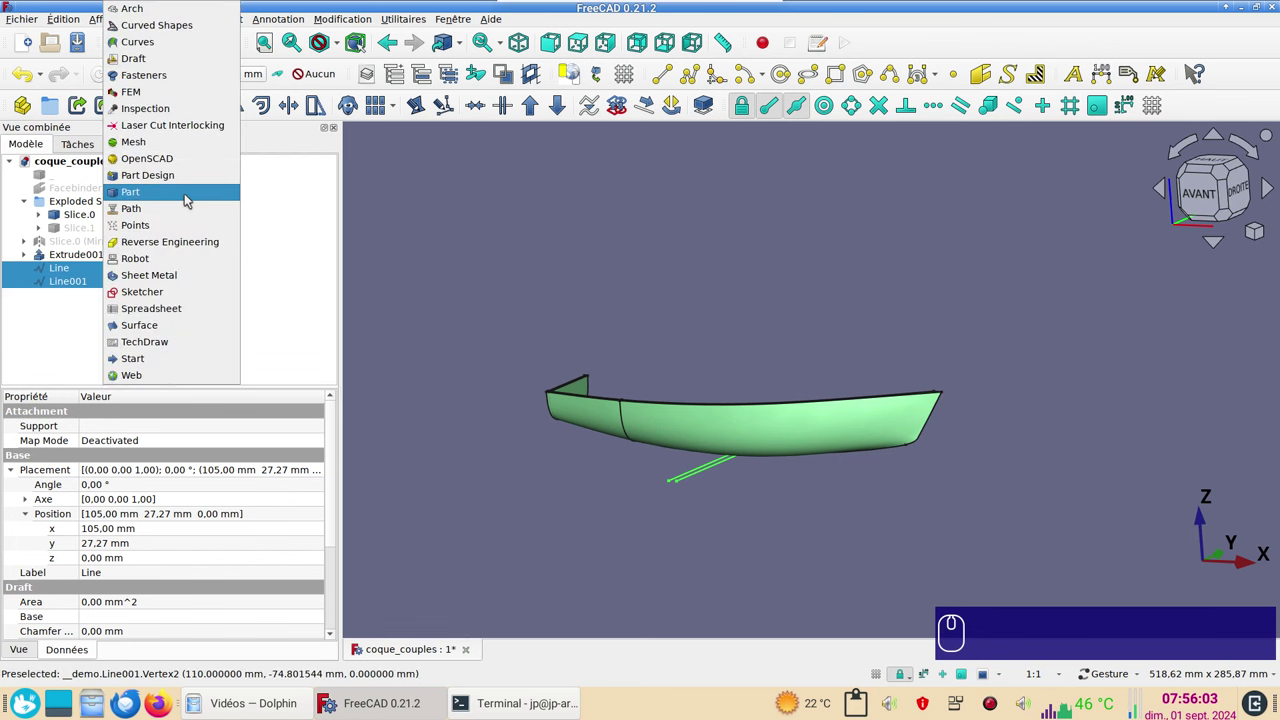
pyautogui.click(193, 196)
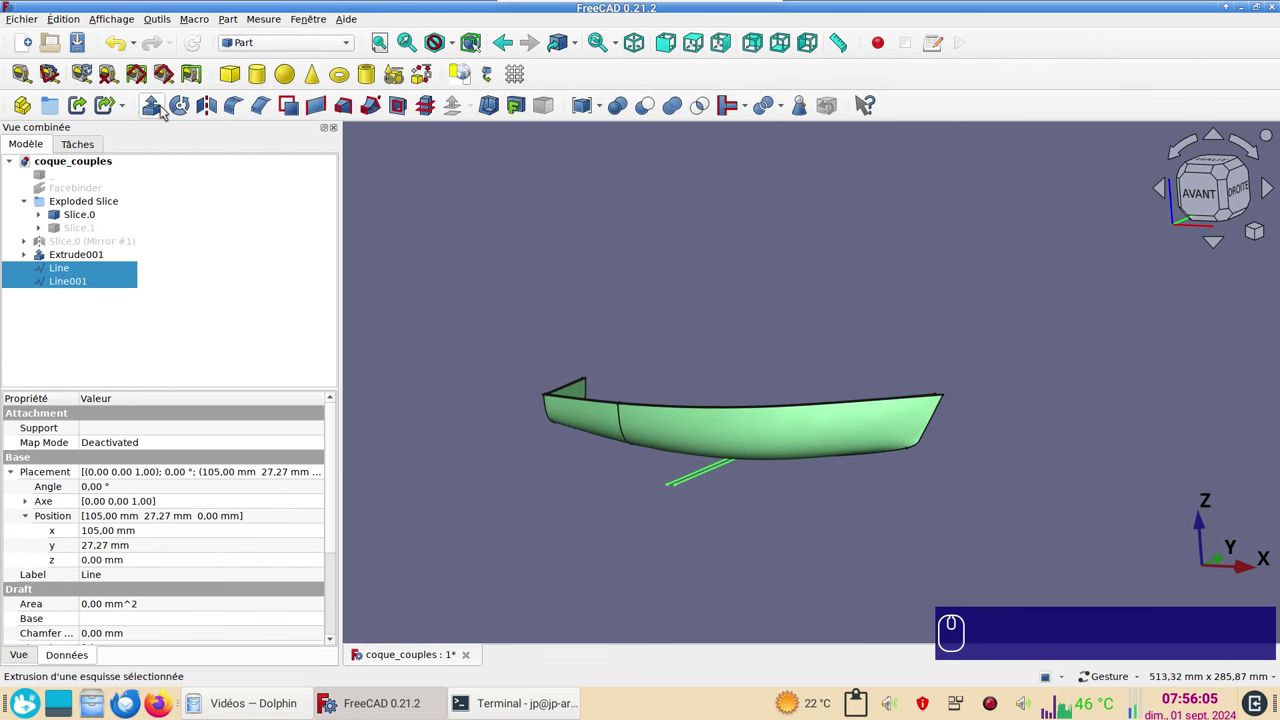
pyautogui.click(161, 110)
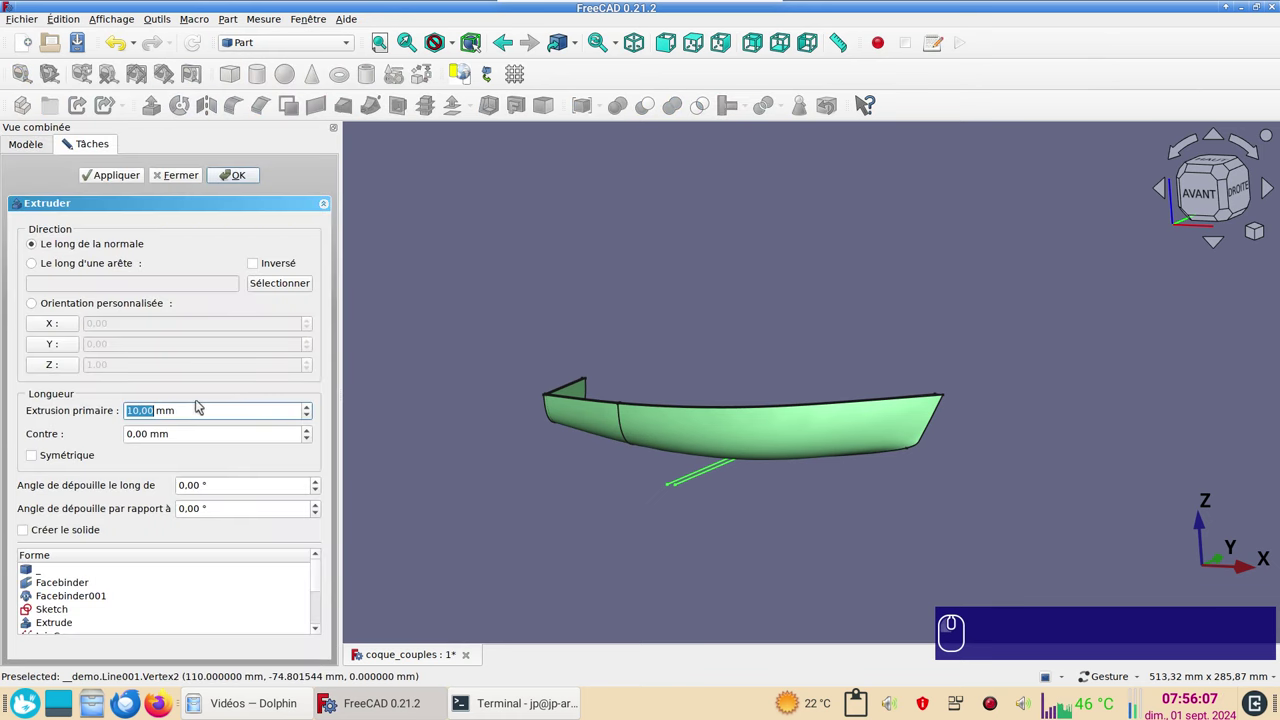
pyautogui.press('KP_5')
pyautogui.press('KP_0')
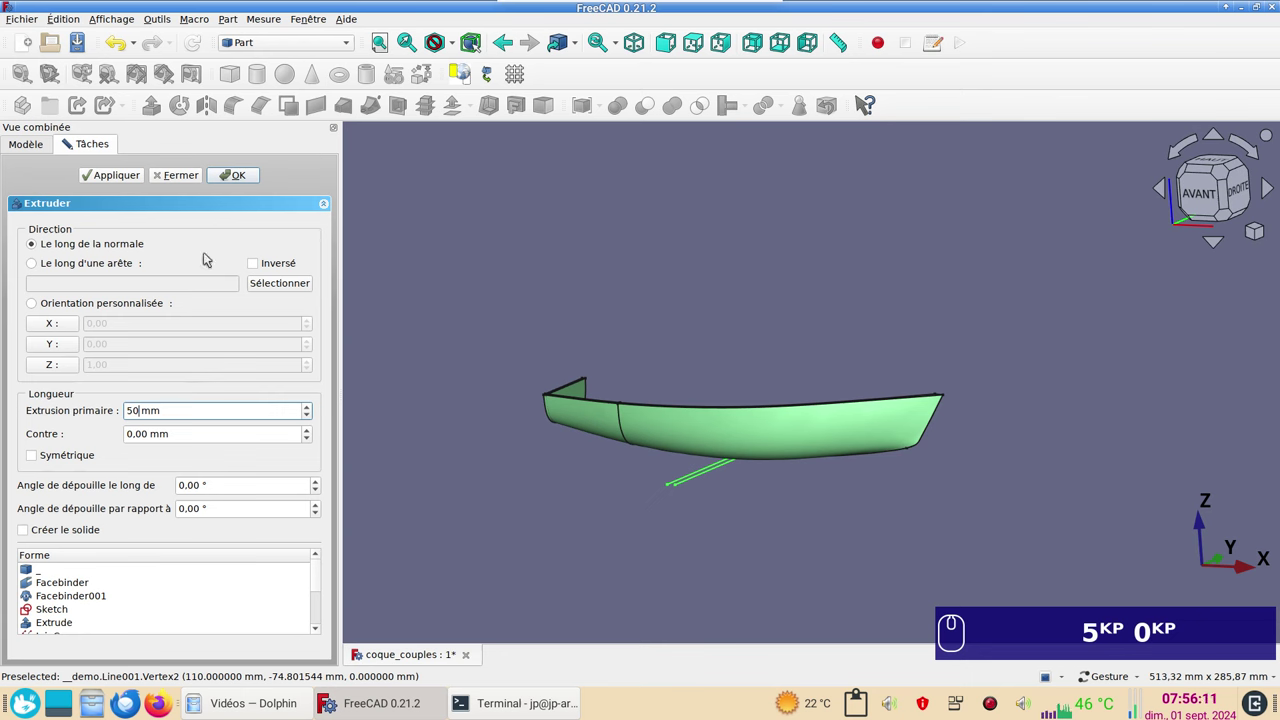
pyautogui.click(236, 173)
pyautogui.moveTo(877, 255); pyautogui.dragTo(642, 255)
pyautogui.click(99, 273)
pyautogui.click(103, 282)
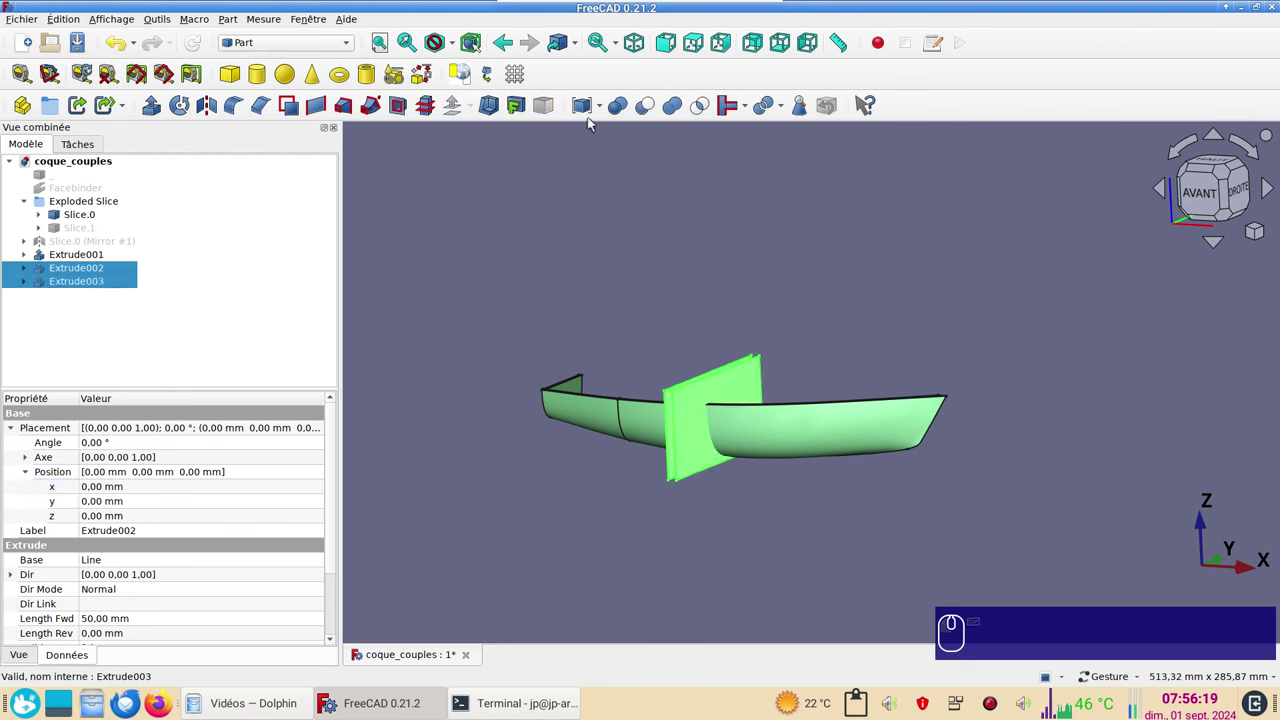
# Slice apart the hull compound with the two cutting plates into Slice001.0–.2.
pyautogui.click(606, 116)
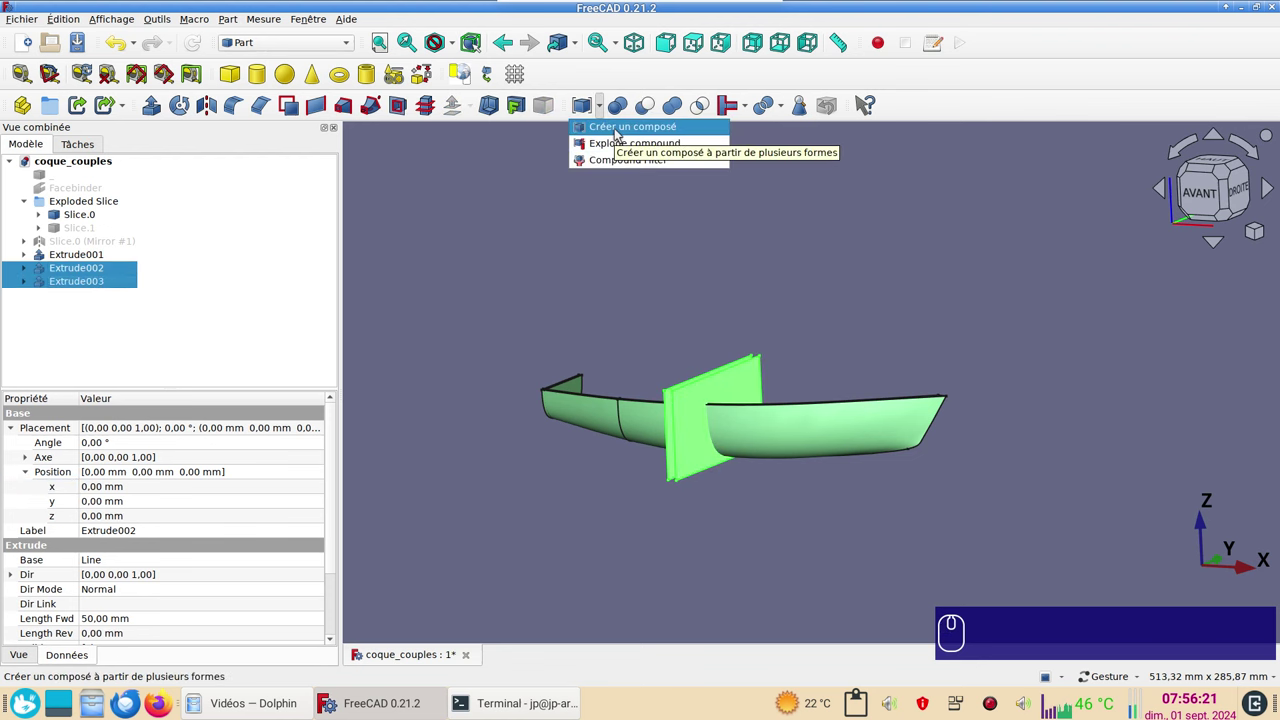
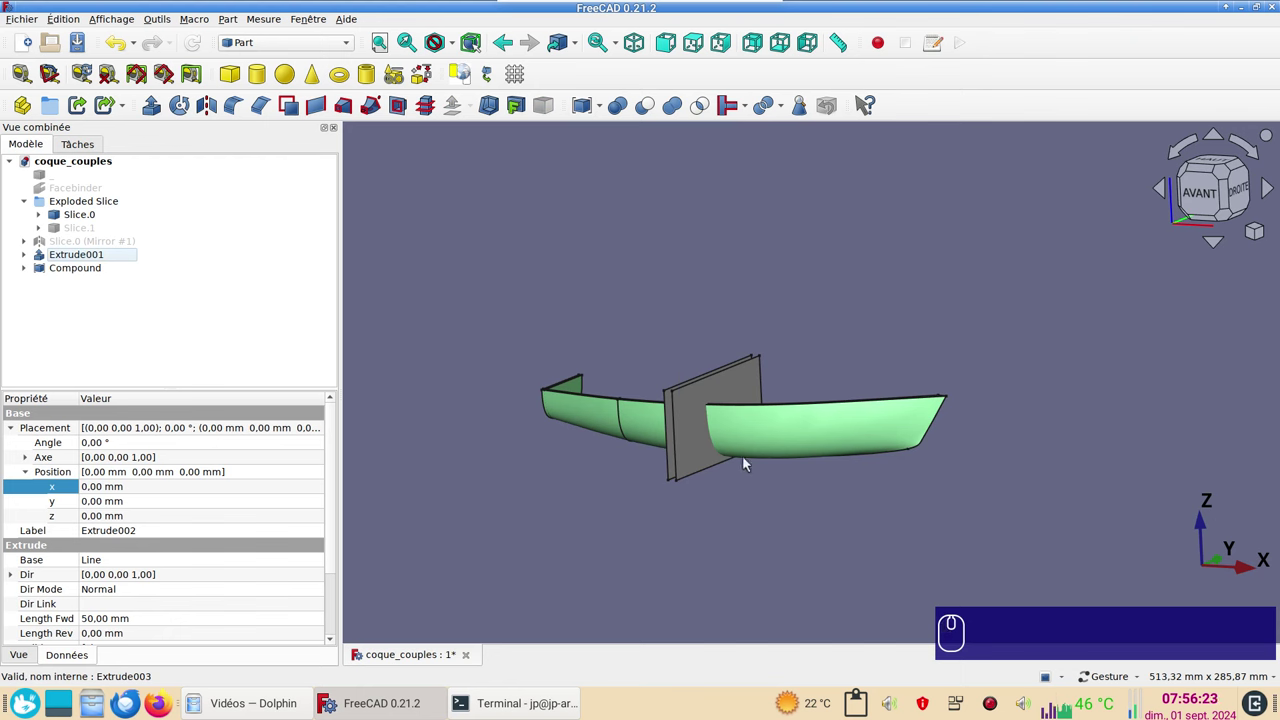
pyautogui.click(783, 432)
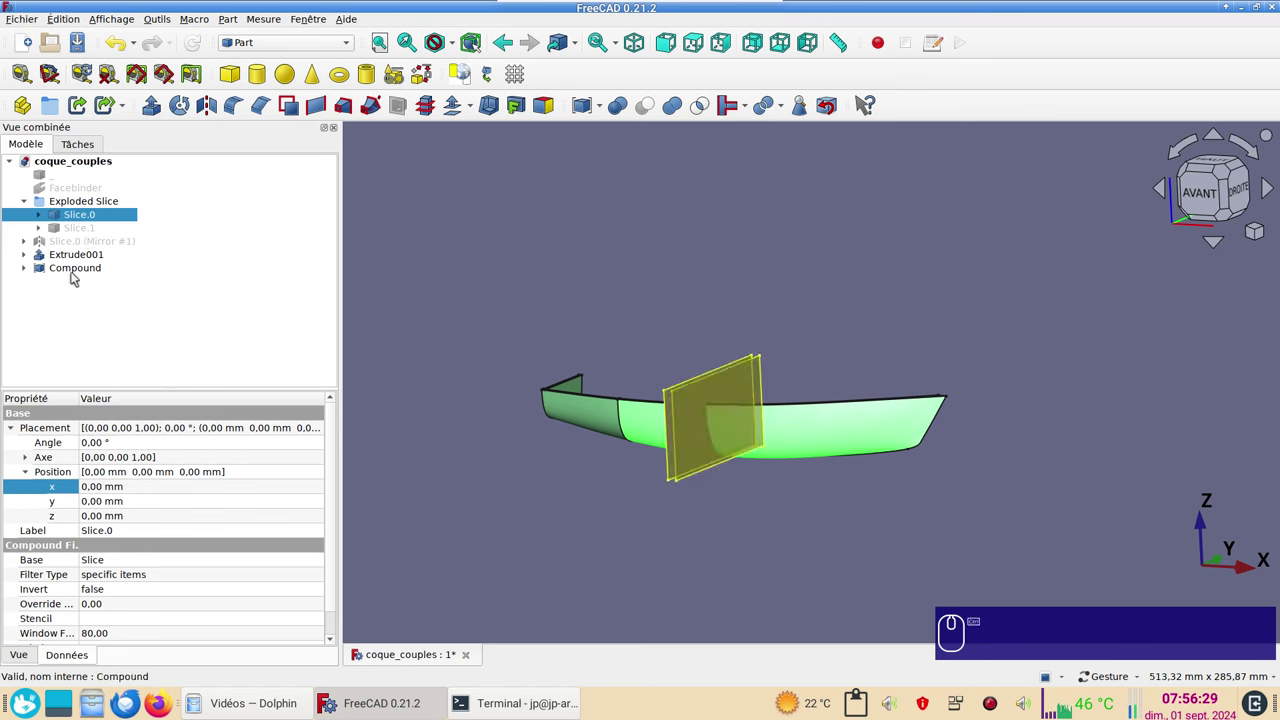
pyautogui.click(82, 272)
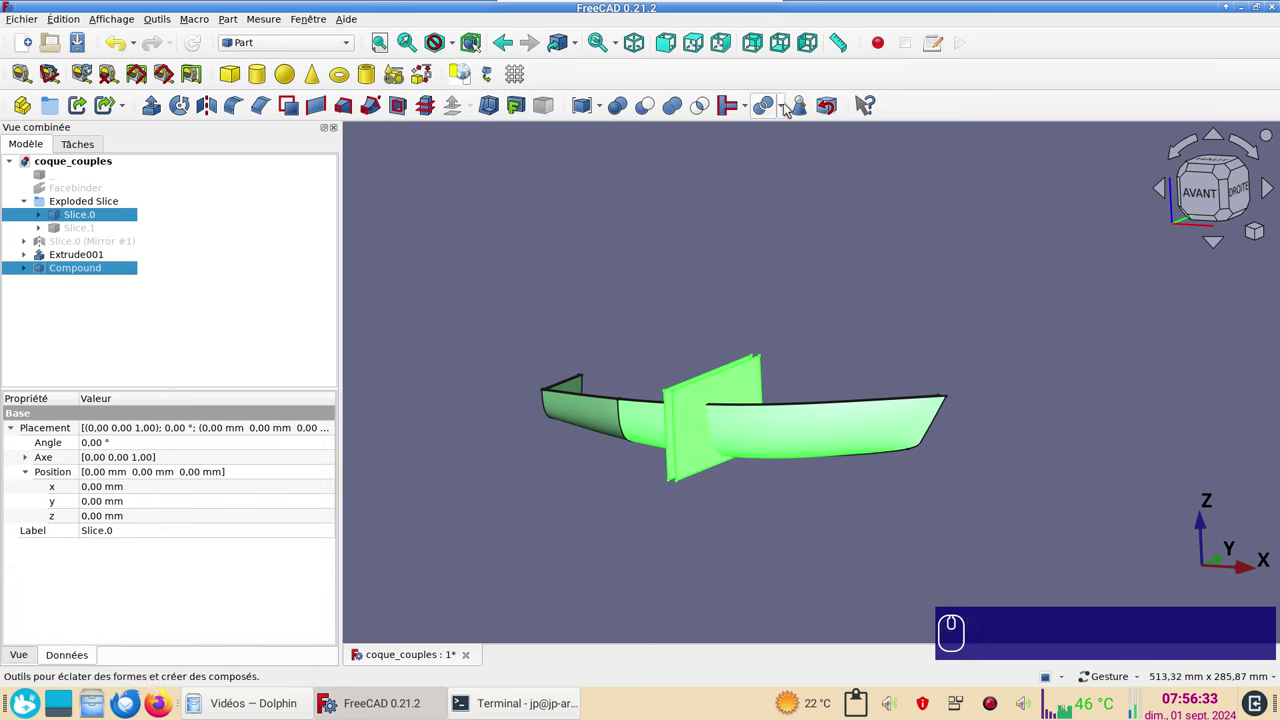
pyautogui.click(793, 106)
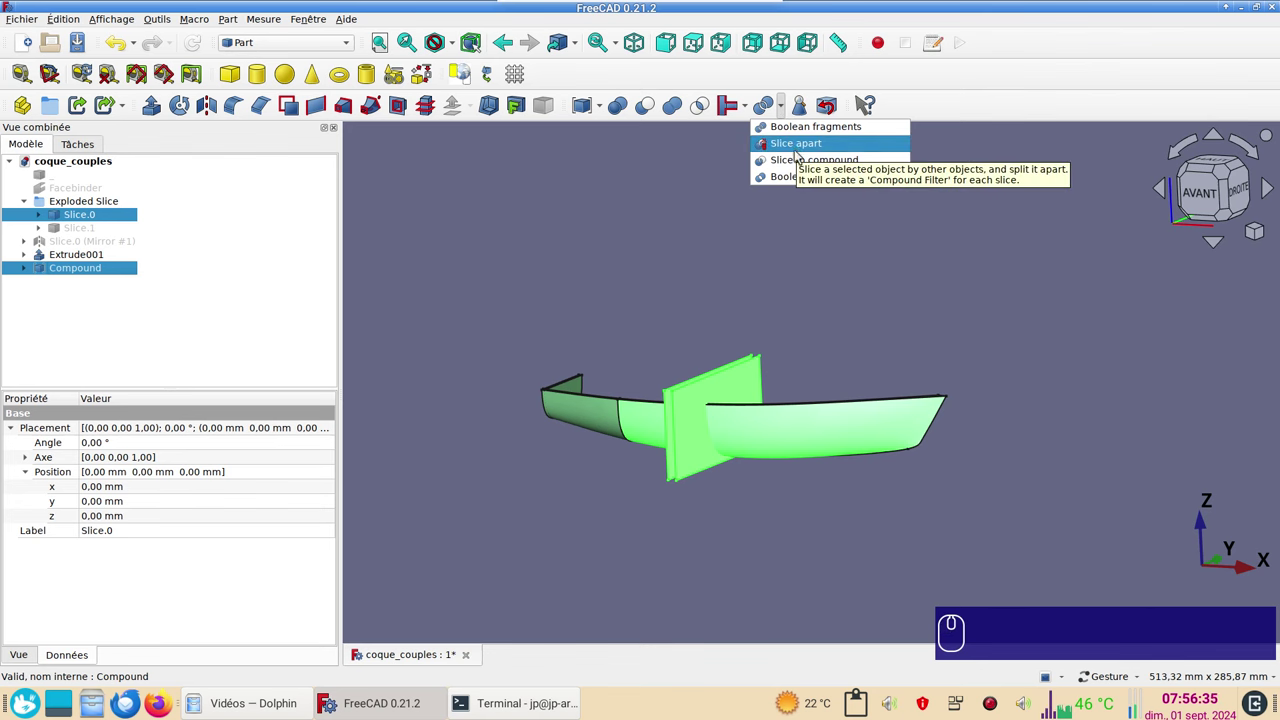
pyautogui.click(802, 150)
# Check the middle section Slice001.1 by toggling its visibility from along and above the hull.
pyautogui.scroll(3)
pyautogui.moveTo(694, 405); pyautogui.dragTo(639, 261)
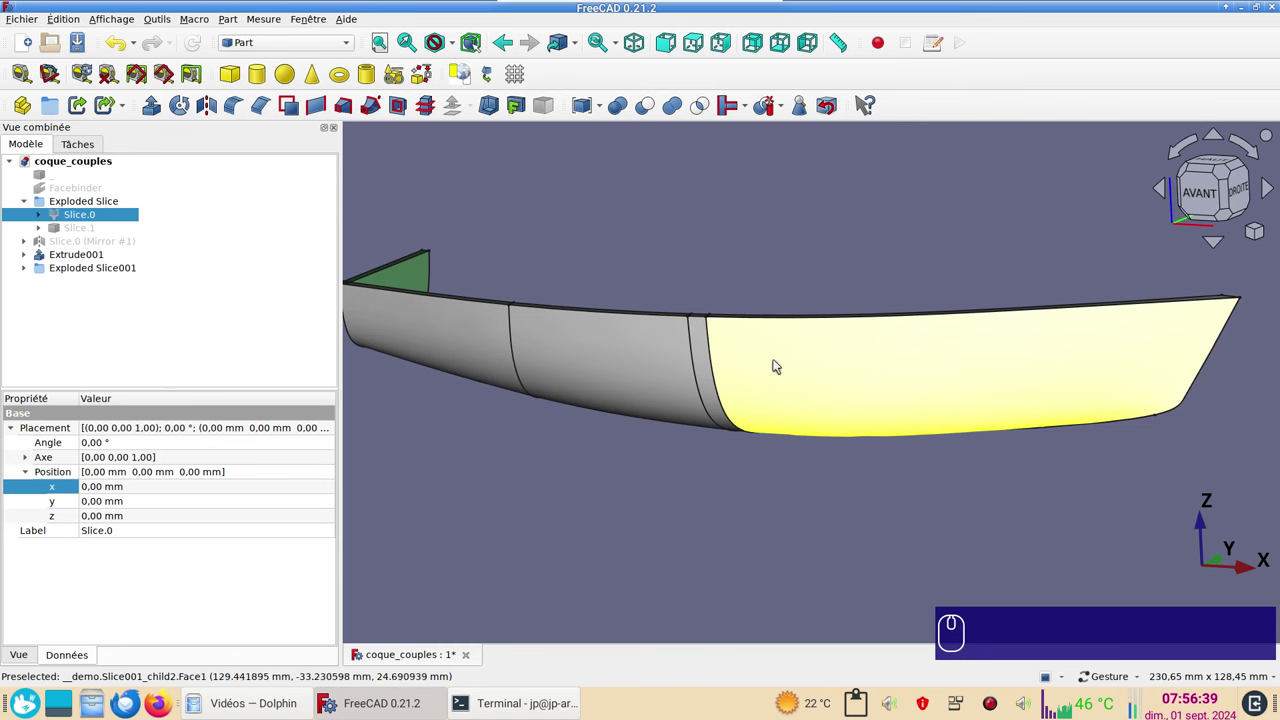
pyautogui.click(709, 362)
pyautogui.press('space')
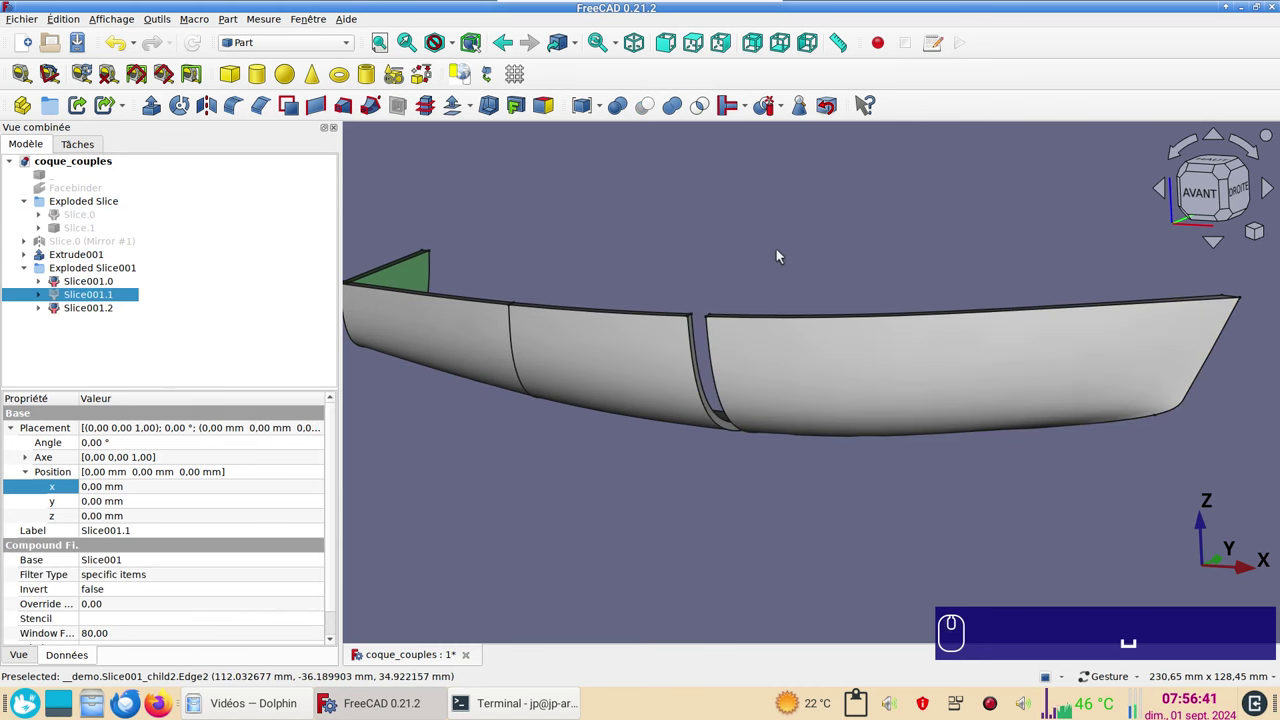
pyautogui.press('space')
pyautogui.moveTo(892, 510); pyautogui.dragTo(909, 571)
pyautogui.scroll(3)
pyautogui.scroll(-3)
# Switch to wireframe display and zoom in on the rib band.
pyautogui.press('v')
pyautogui.press('KP_3')
pyautogui.scroll(3)
pyautogui.middleClick(802, 407)
pyautogui.rightClick(862, 438)
pyautogui.scroll(3)
# In Draft, draw Line002 and Line003 across the rib band's cut edges, then return to Part.
pyautogui.click(319, 37)
pyautogui.click(298, 53)
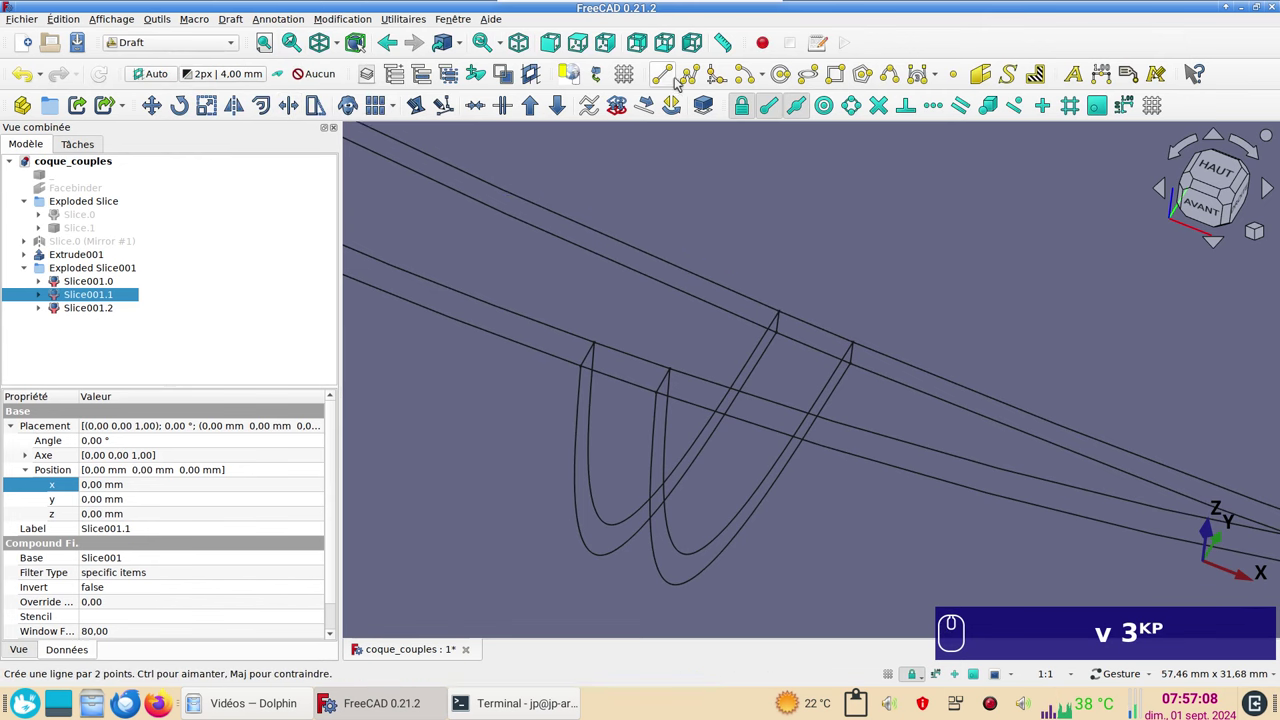
pyautogui.click(673, 78)
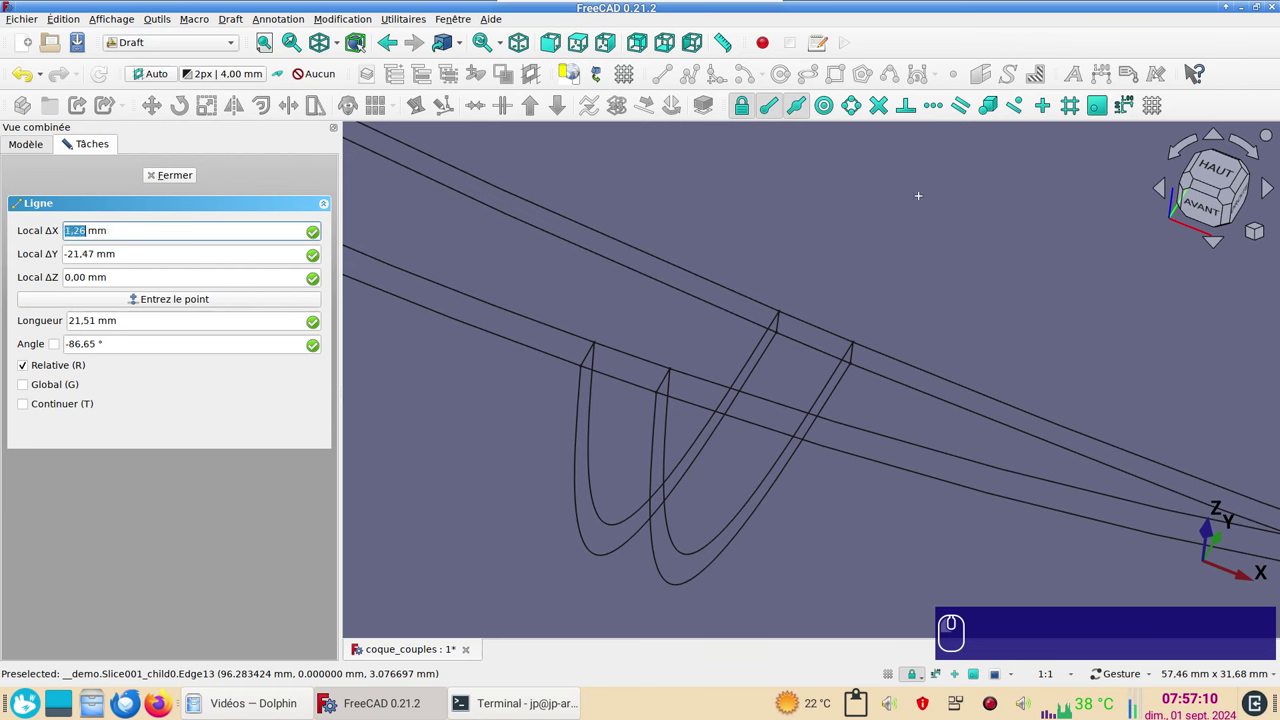
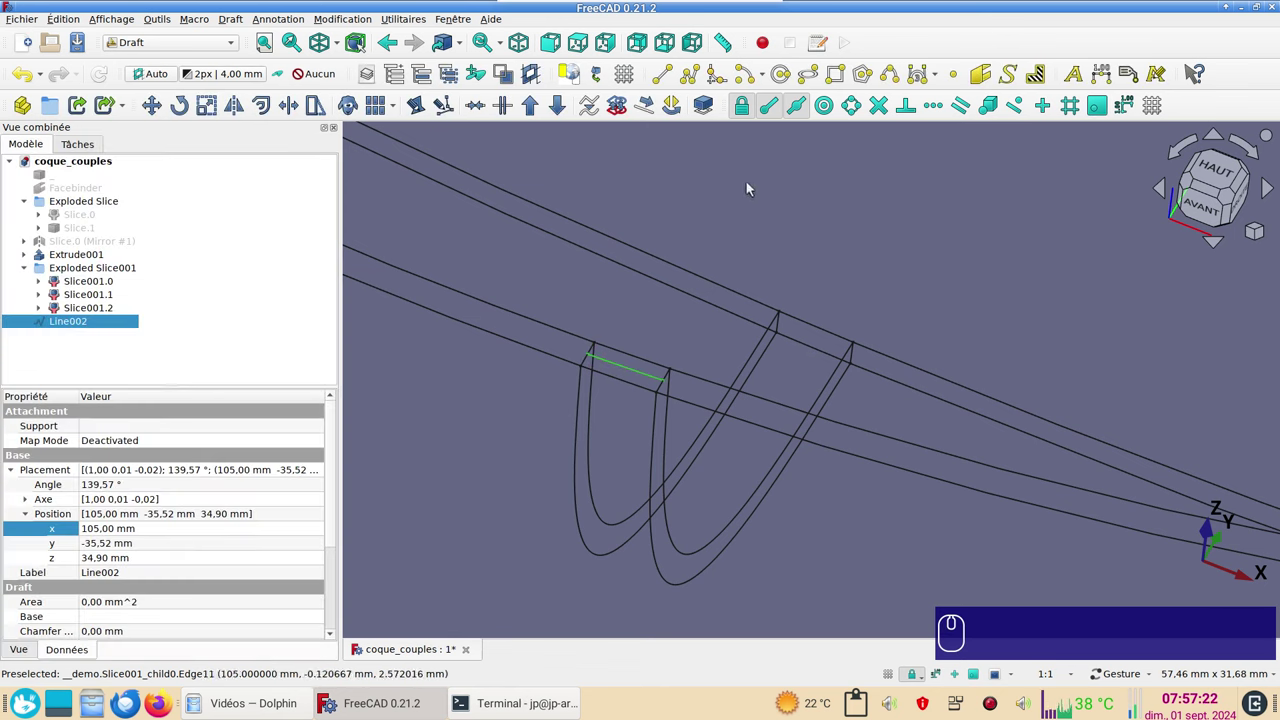
pyautogui.click(672, 76)
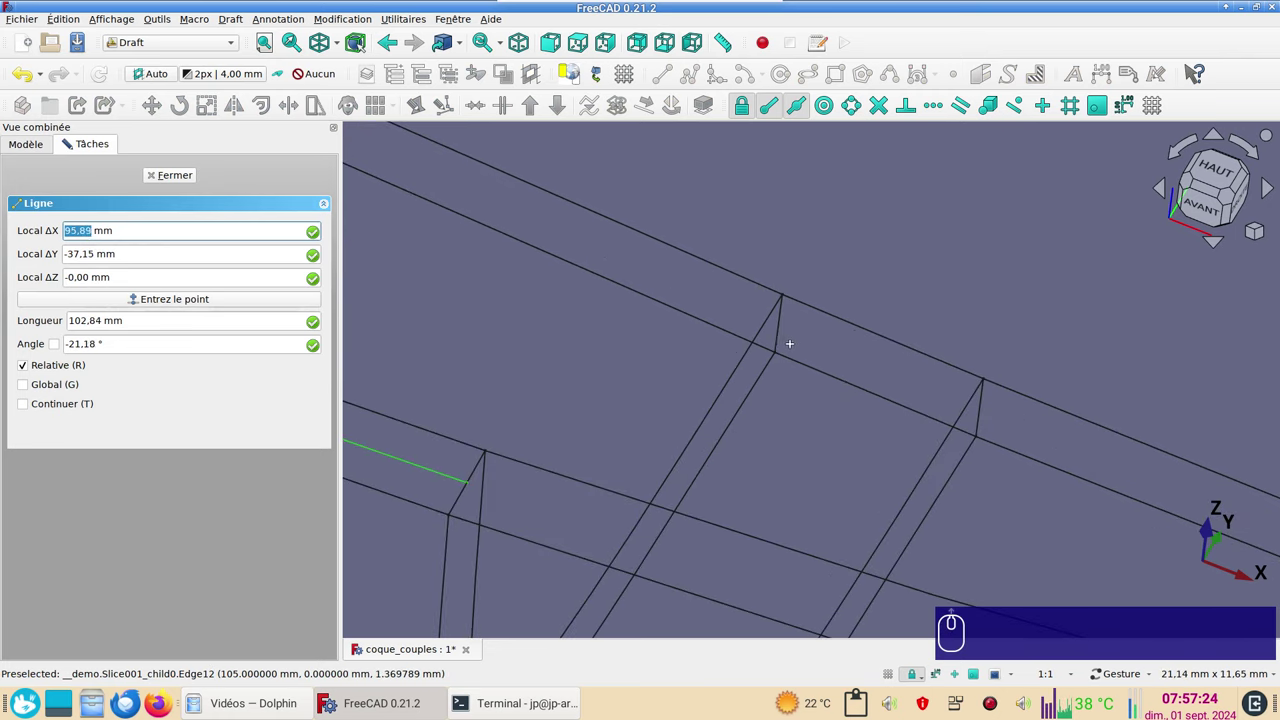
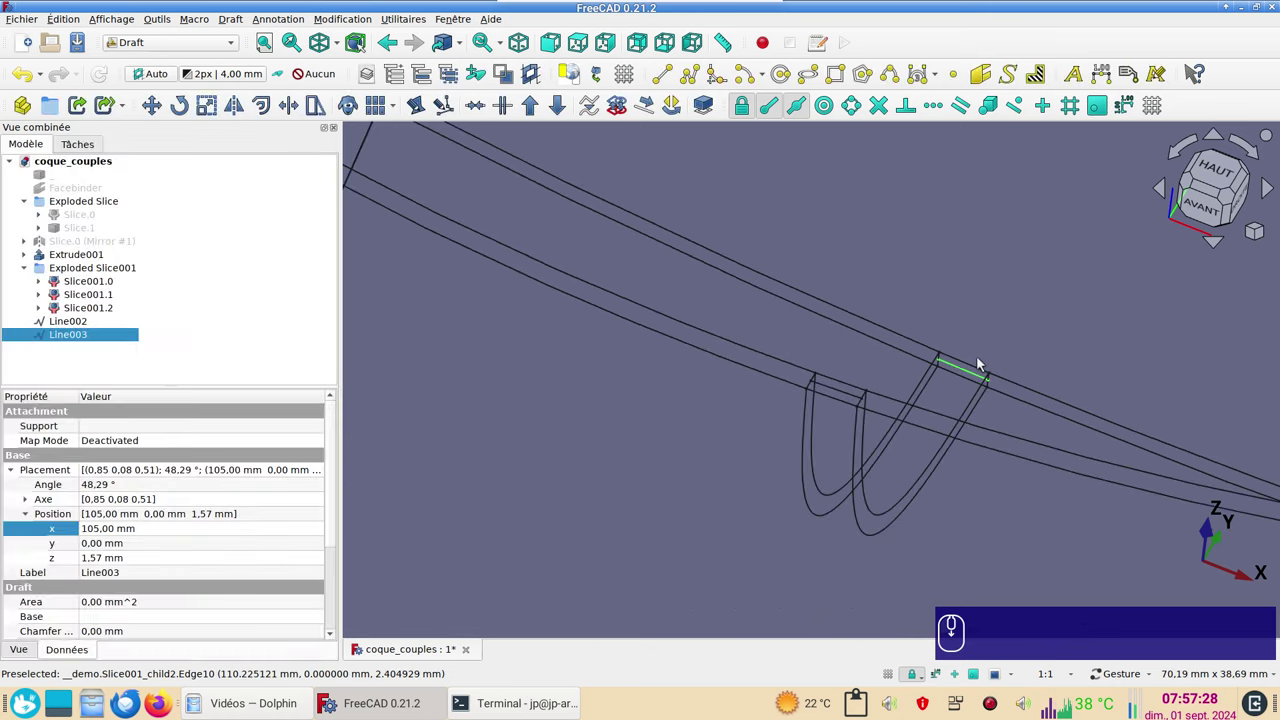
pyautogui.moveTo(781, 414); pyautogui.dragTo(749, 450)
pyautogui.click(203, 52)
pyautogui.click(174, 196)
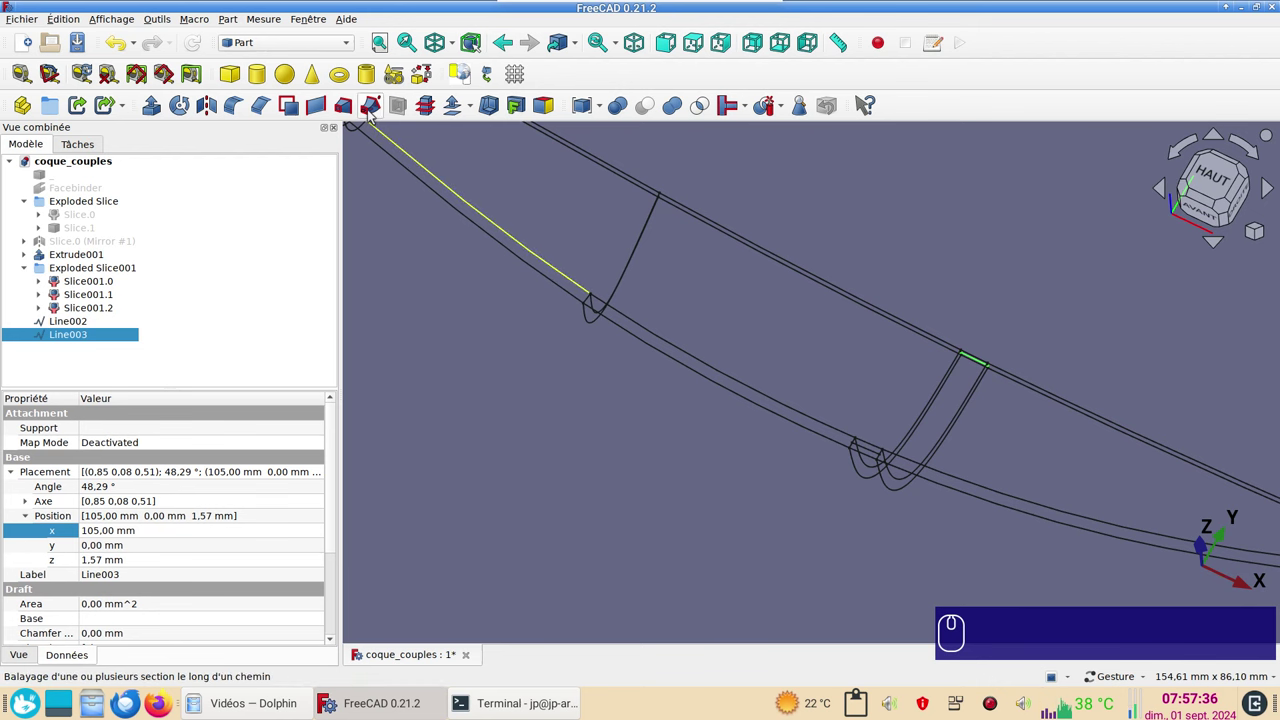
# Sweep Line002 and Line003 as profiles along the curved cross edge to create the Sweep object.
pyautogui.click(375, 114)
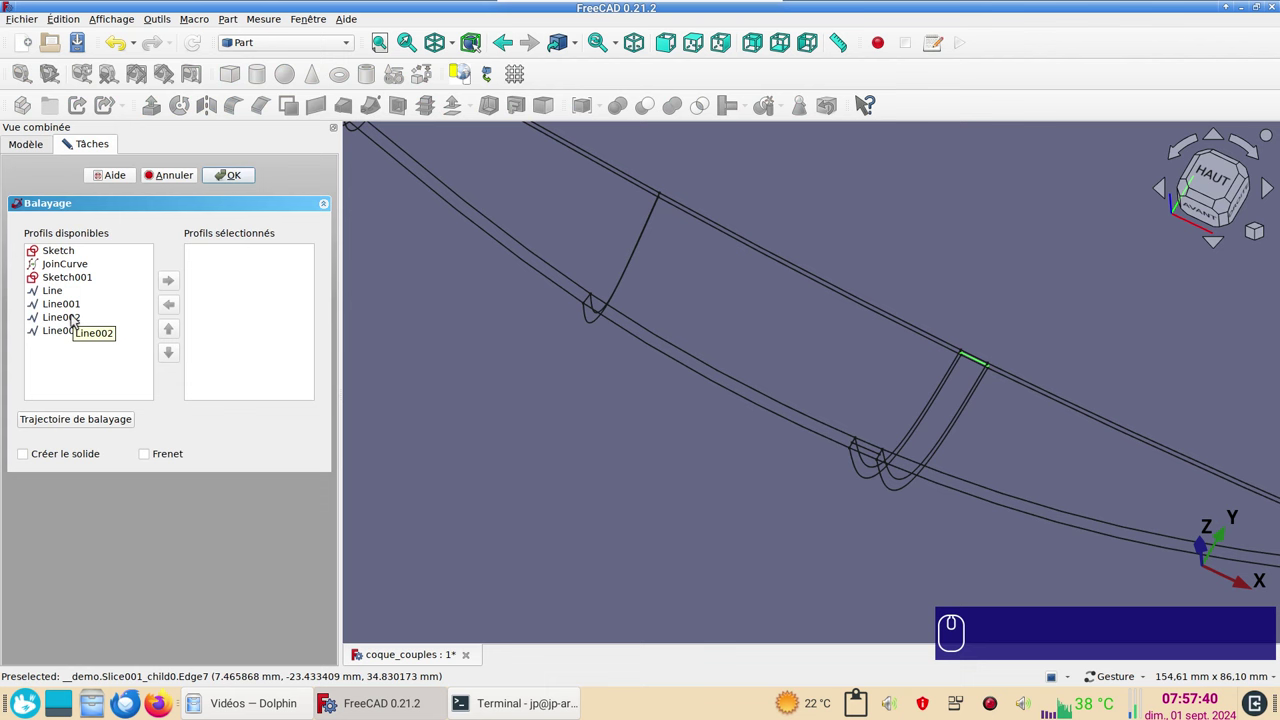
pyautogui.click(73, 325)
pyautogui.click(176, 280)
pyautogui.doubleClick(60, 318)
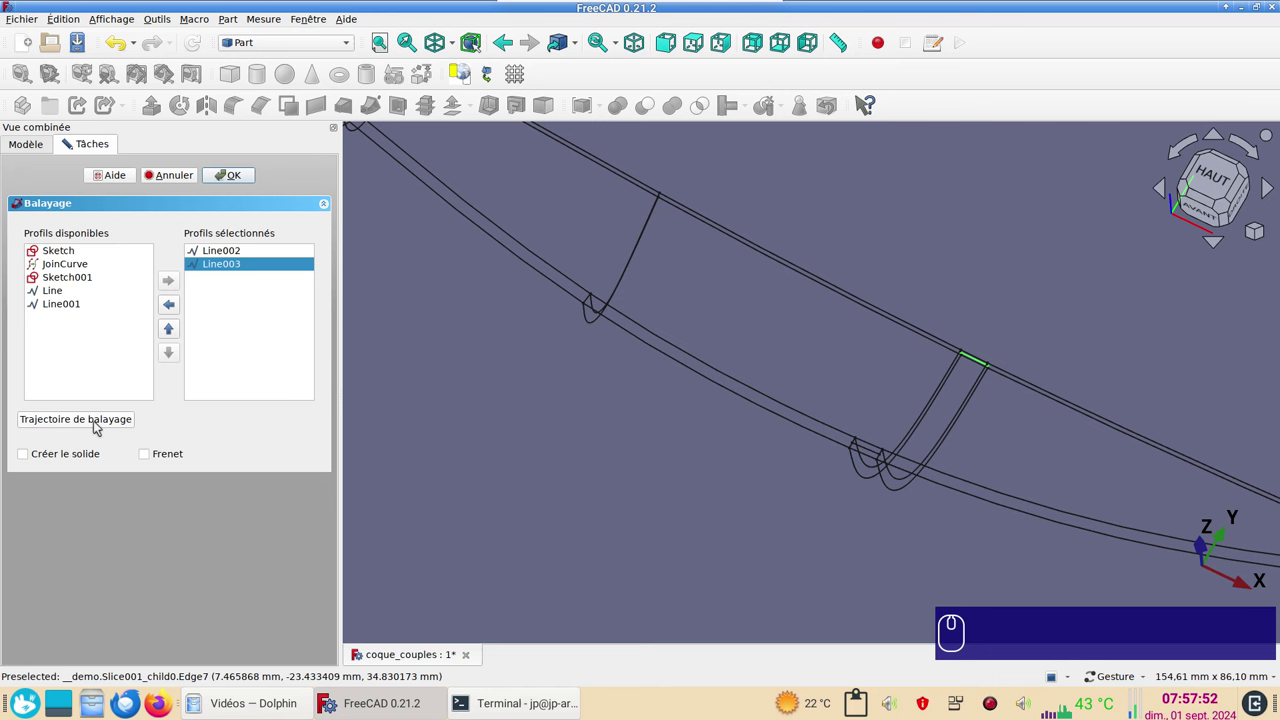
pyautogui.click(102, 423)
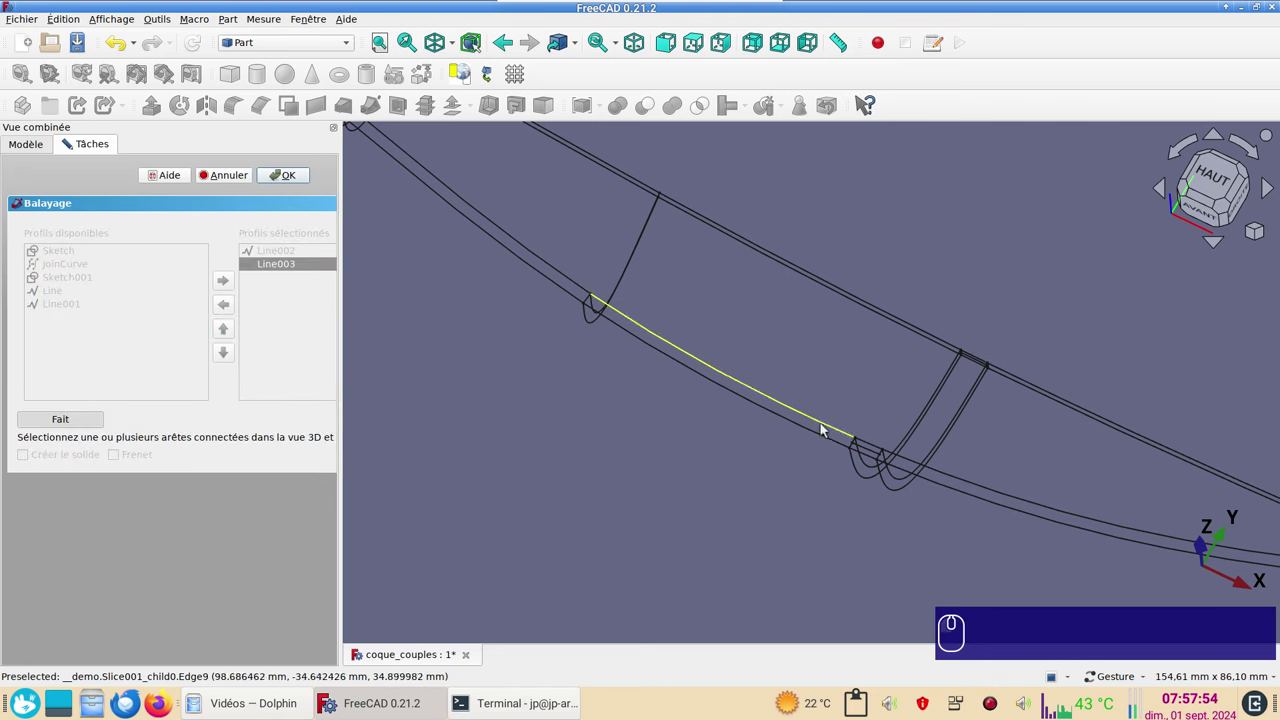
pyautogui.click(901, 447)
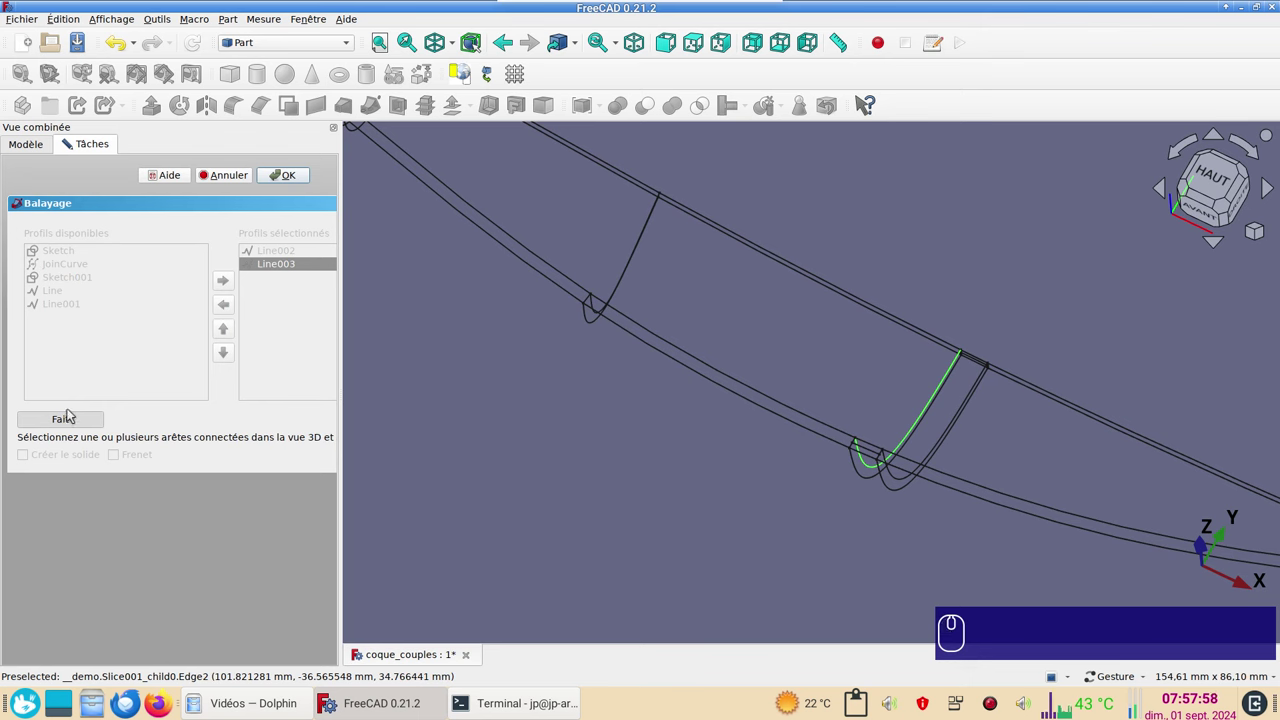
pyautogui.click(80, 420)
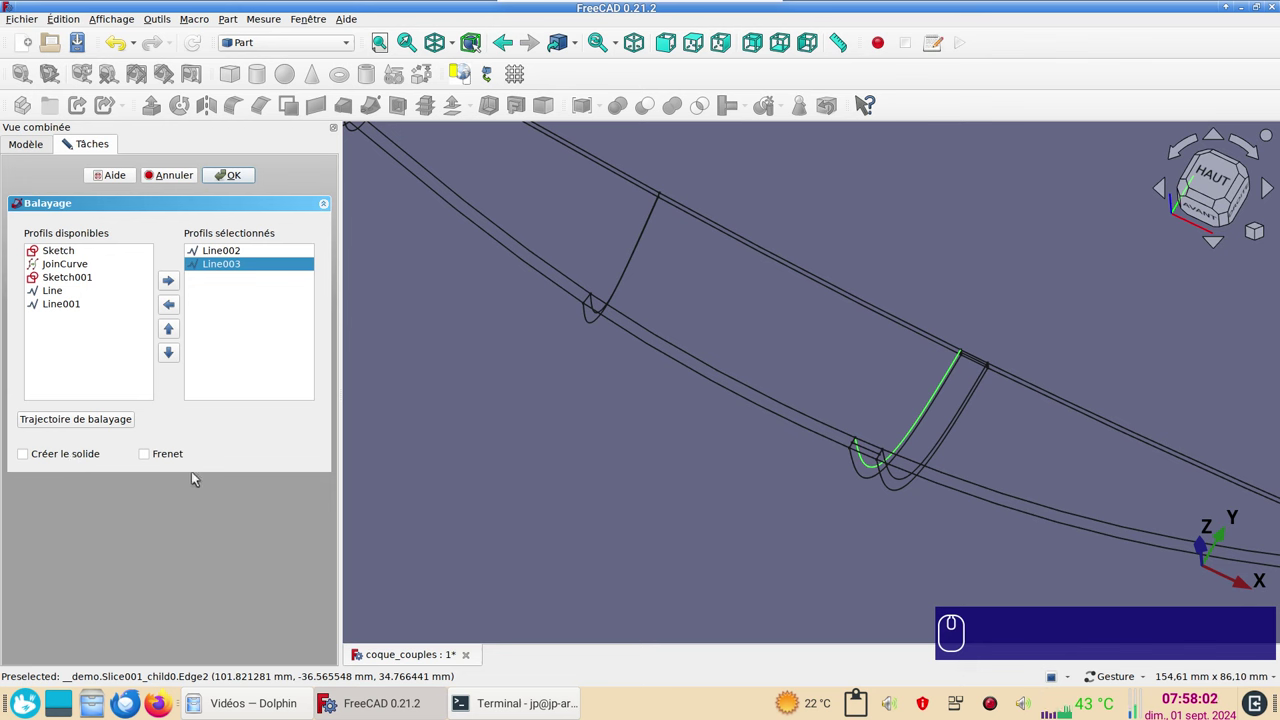
pyautogui.click(255, 182)
# Confirm the Sweep, then slice the middle skin section apart with the swept strip (Slice002).
pyautogui.scroll(3)
pyautogui.scroll(-3)
pyautogui.press('v')
pyautogui.press('KP_1')
pyautogui.scroll(3)
pyautogui.click(915, 440)
pyautogui.press('space')
pyautogui.moveTo(827, 554); pyautogui.dragTo(784, 627)
pyautogui.press('space')
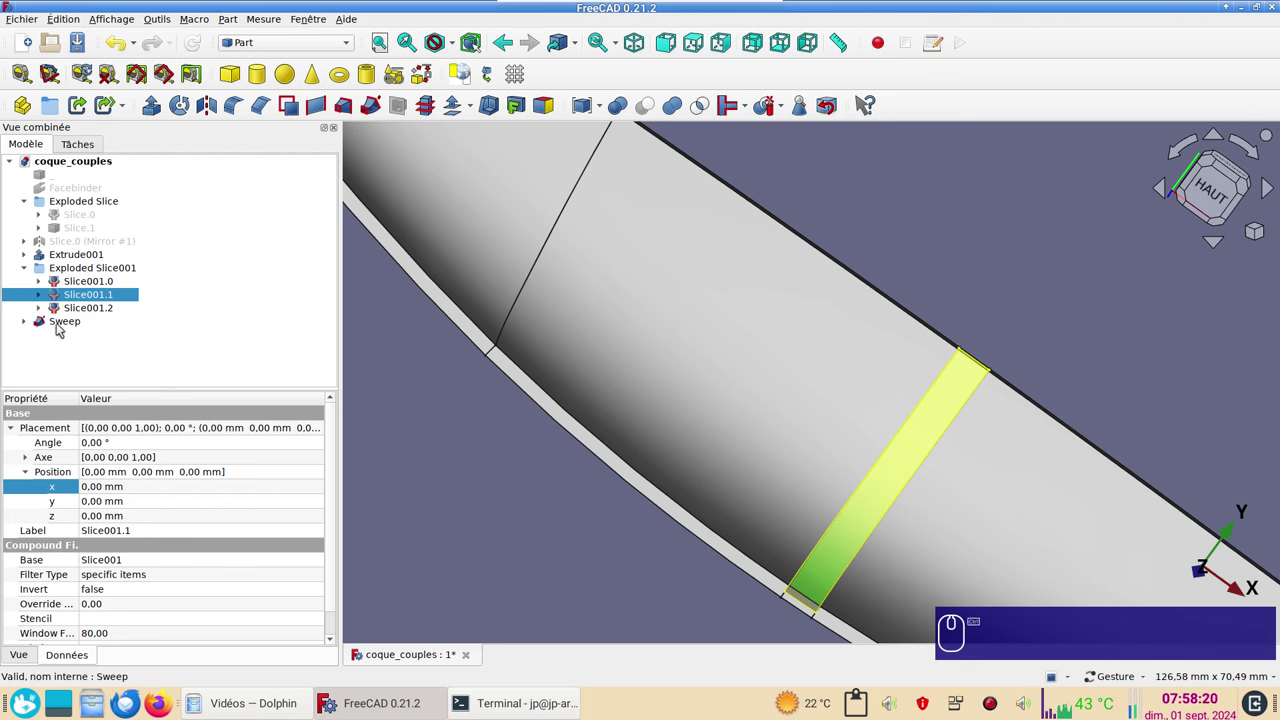
pyautogui.click(65, 325)
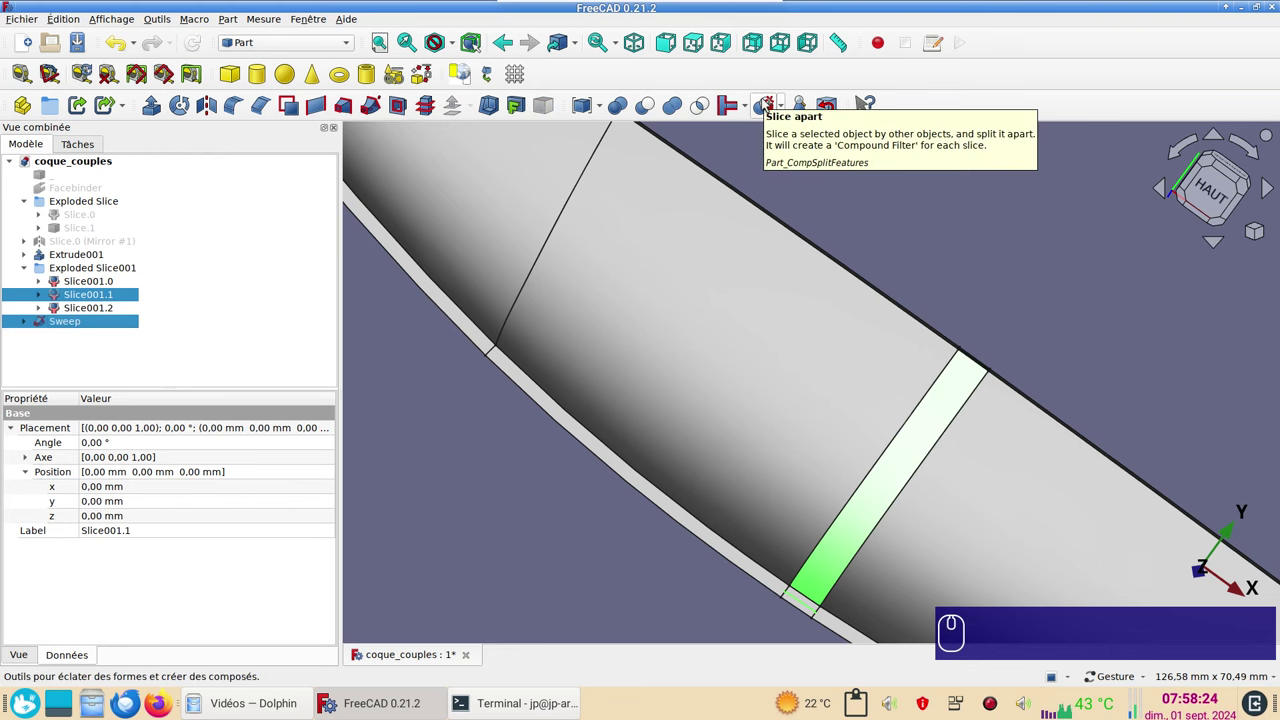
pyautogui.click(766, 102)
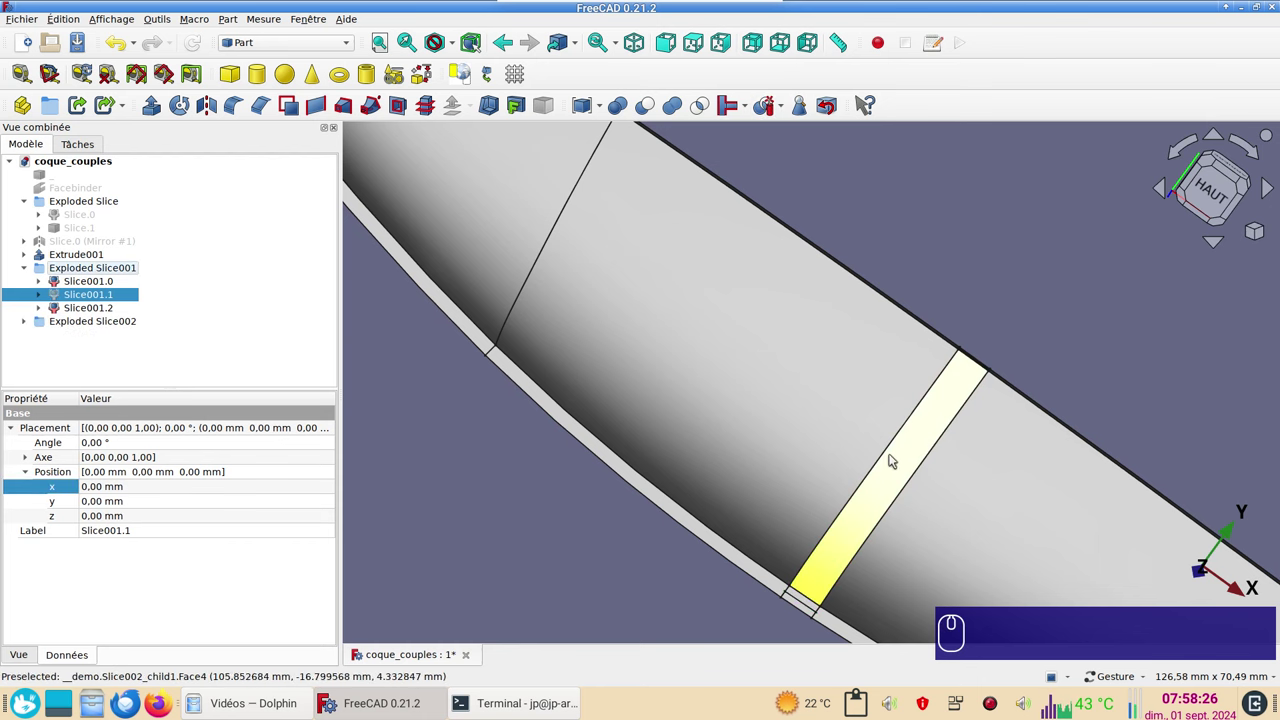
# Toggle visibility of the new Slice002 pieces to check the split along the keel.
pyautogui.click(898, 456)
pyautogui.press('space')
pyautogui.scroll(-3)
pyautogui.moveTo(802, 595); pyautogui.dragTo(846, 543)
pyautogui.scroll(3)
pyautogui.press('space')
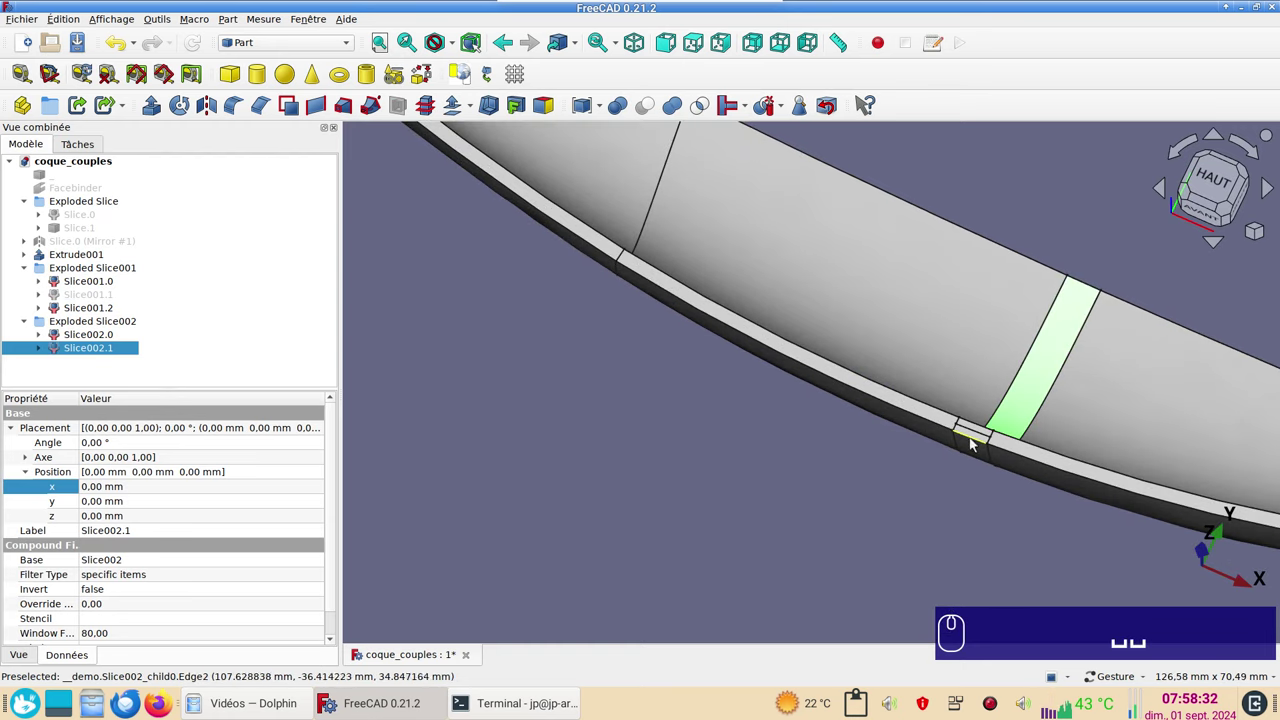
pyautogui.click(975, 442)
pyautogui.press('space')
pyautogui.click(933, 516)
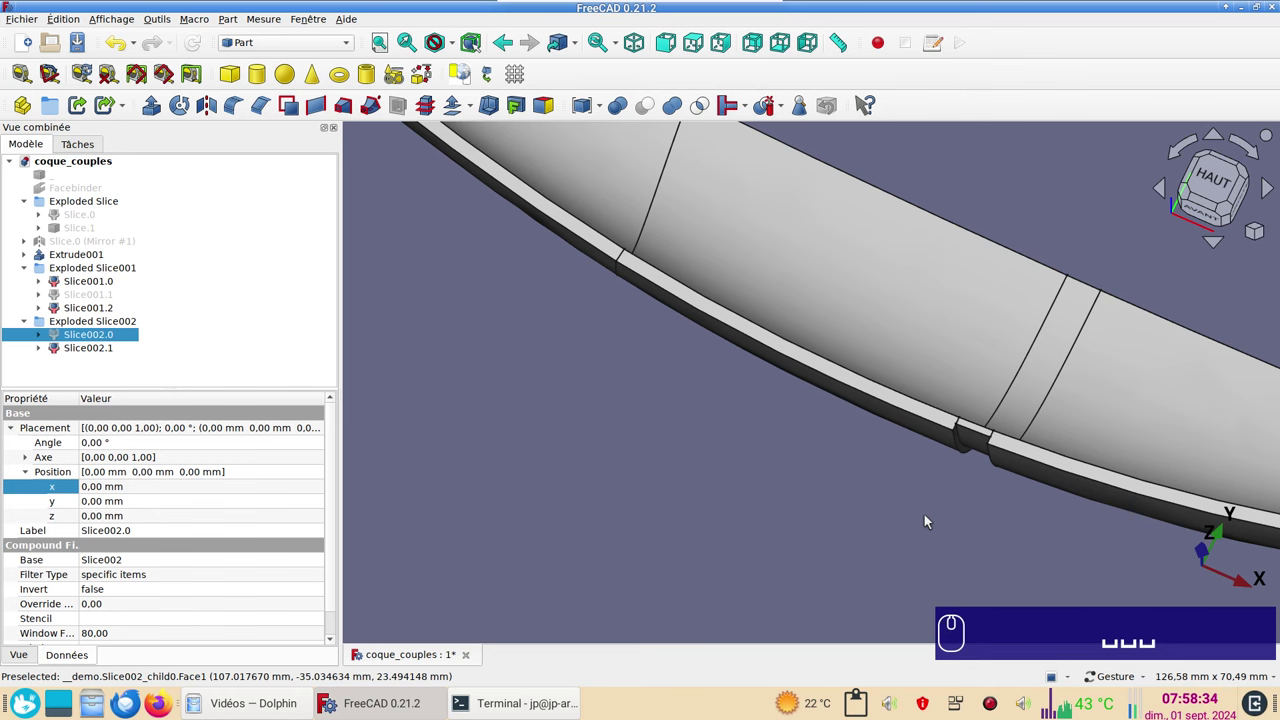
pyautogui.press('space')
# Select the forward hull section together with its adjoining split piece for grouping.
pyautogui.scroll(3)
pyautogui.scroll(-3)
pyautogui.click(883, 471)
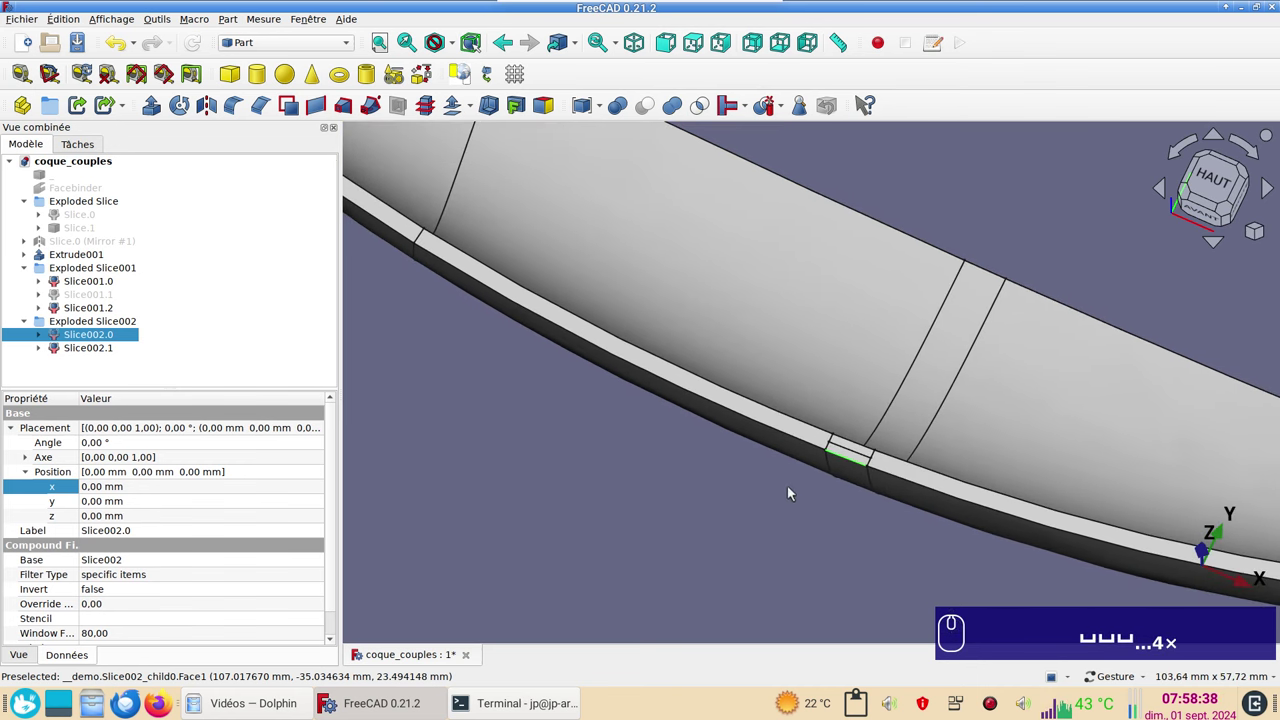
pyautogui.click(833, 514)
pyautogui.click(897, 473)
pyautogui.click(974, 509)
pyautogui.moveTo(915, 427); pyautogui.dragTo(799, 162)
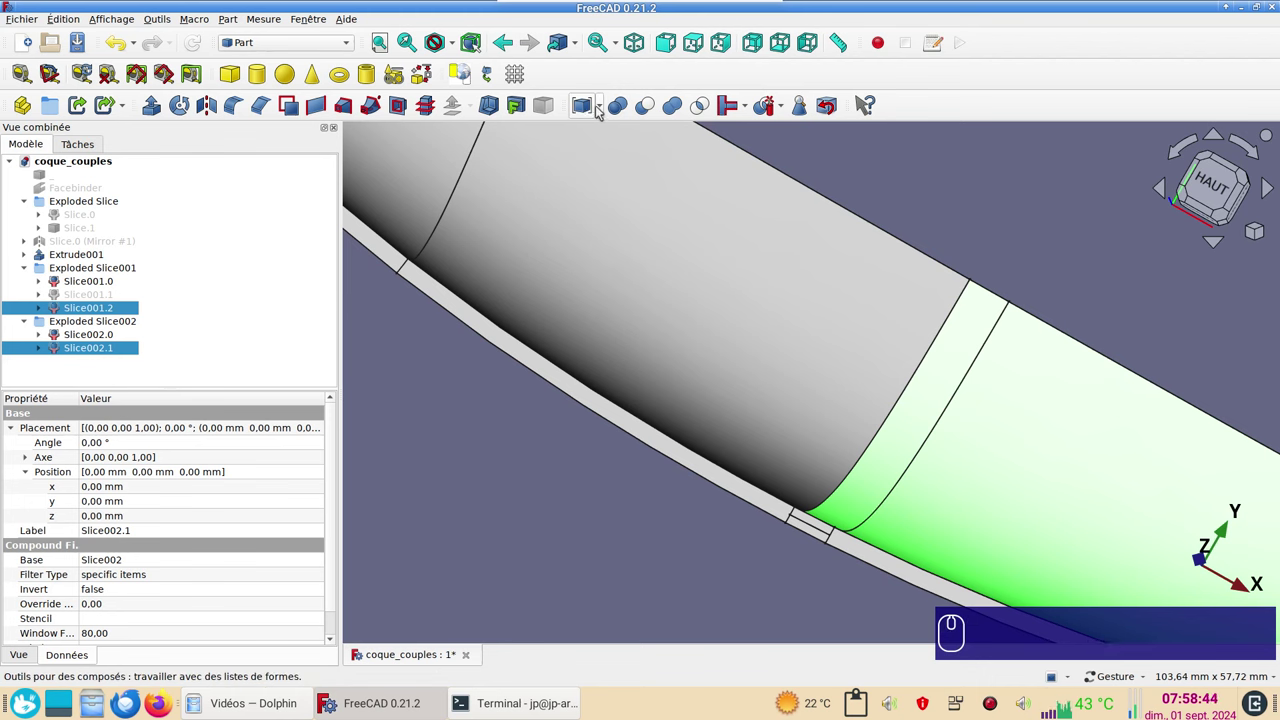
# Group the hull pieces into two compounds, Compound001 and Compound002 (Slice001.0 with Slice002.0).
pyautogui.click(606, 108)
pyautogui.click(612, 128)
pyautogui.click(723, 324)
pyautogui.click(719, 501)
pyautogui.click(809, 534)
pyautogui.click(592, 108)
pyautogui.click(661, 362)
# Colour one compound pink and set Compound001's shape colour to light cyan in Appearance.
pyautogui.press('space')
pyautogui.press('space')
pyautogui.click(1006, 450)
pyautogui.press('space')
pyautogui.press('space')
pyautogui.scroll(-3)
pyautogui.press('ctrl+d')
pyautogui.click(262, 337)
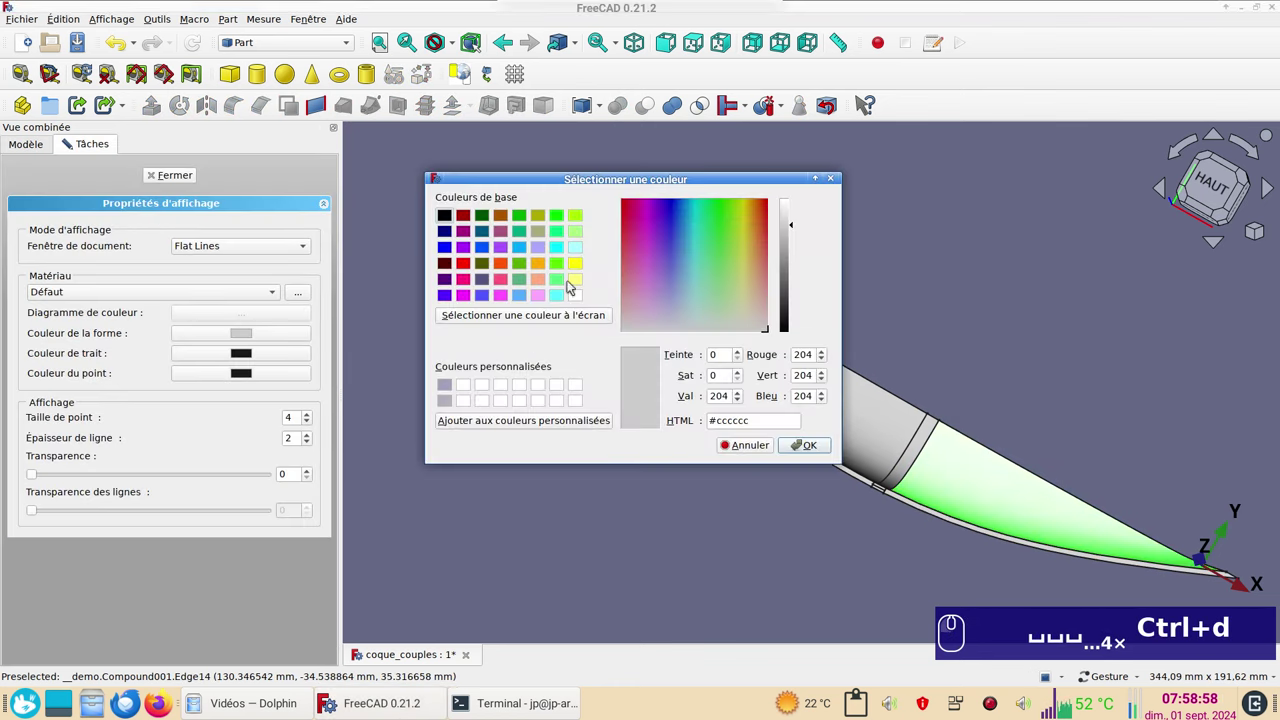
pyautogui.click(586, 246)
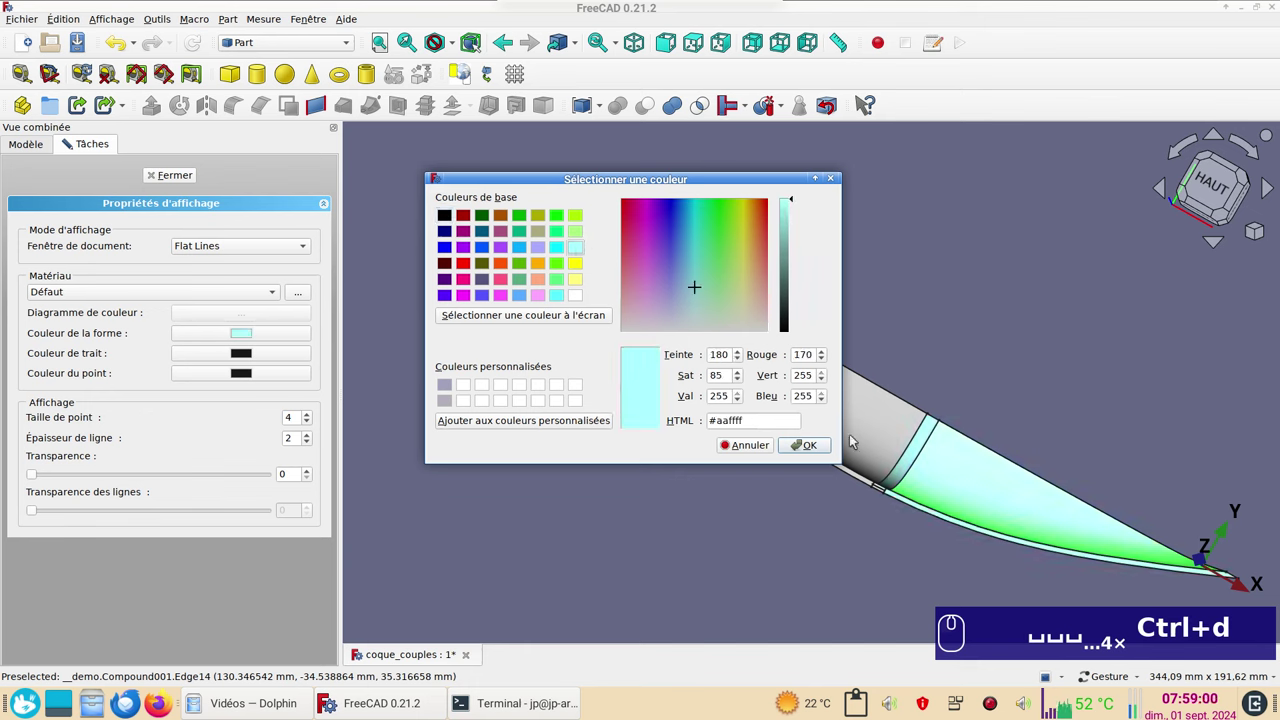
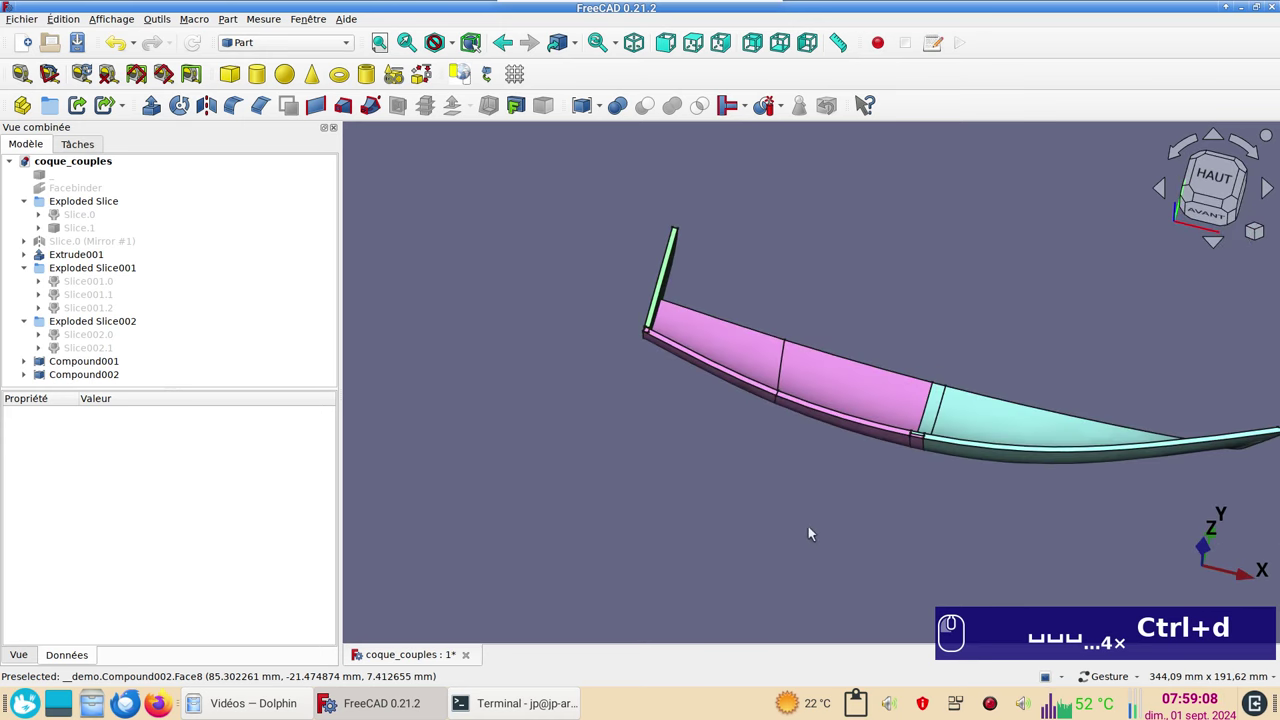
# Inspect the coloured hull, then open coque_cut.FCStd showing Sweep001 swept from two sketches.
pyautogui.scroll(3)
pyautogui.moveTo(752, 314); pyautogui.dragTo(699, 363)
pyautogui.scroll(3)
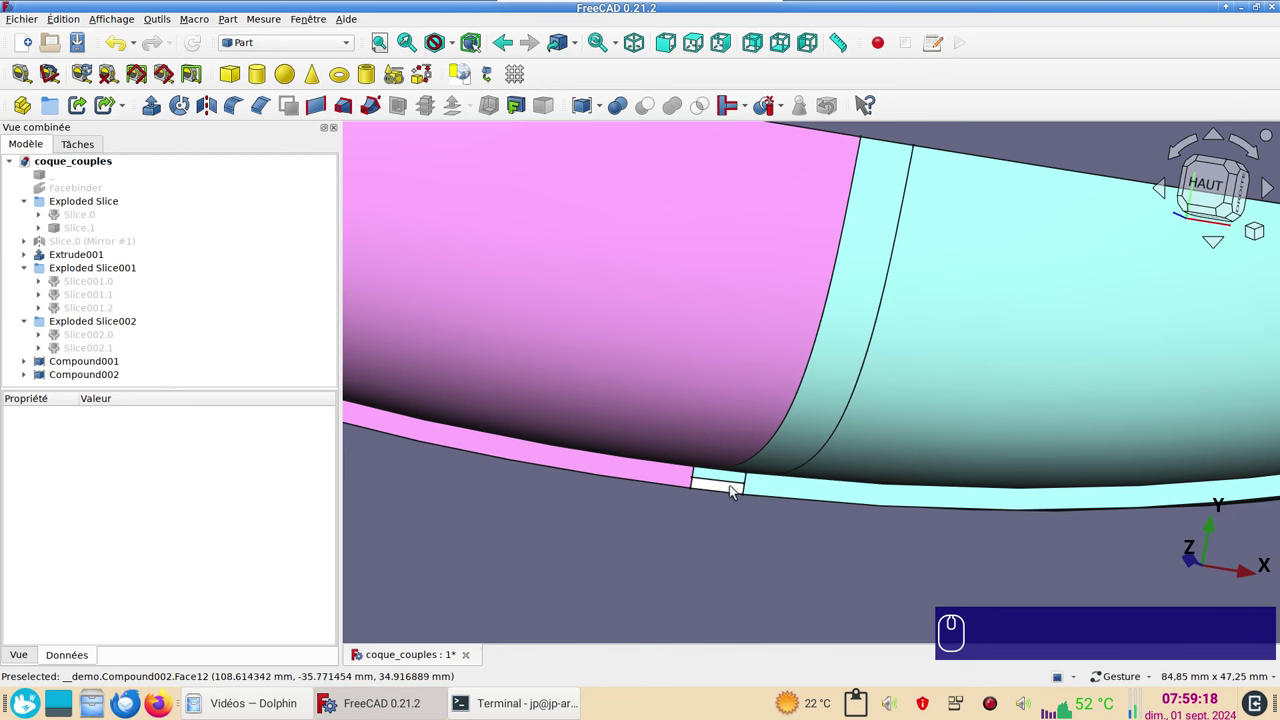
pyautogui.scroll(-3)
pyautogui.moveTo(813, 558); pyautogui.dragTo(863, 531)
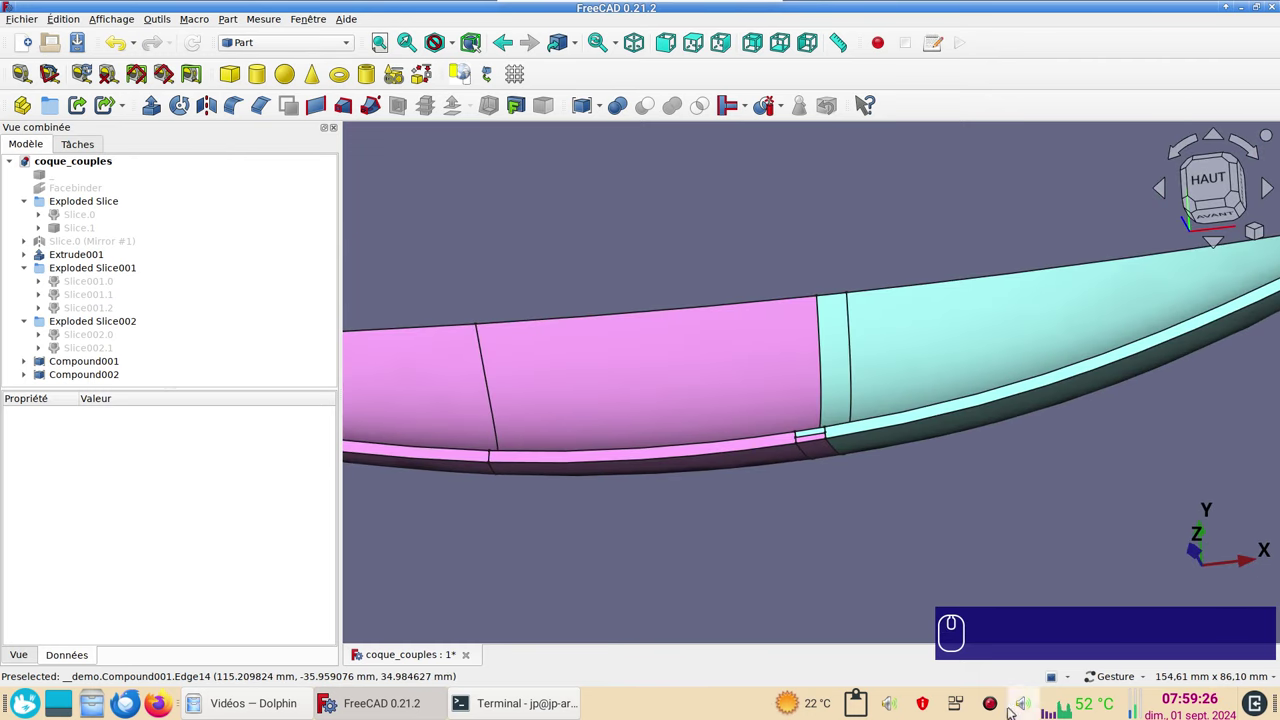
pyautogui.click(883, 519)
pyautogui.scroll(3)
pyautogui.scroll(-3)
# Select the swept rib Sweep001, hide it and show the model as wireframe.
pyautogui.click(823, 365)
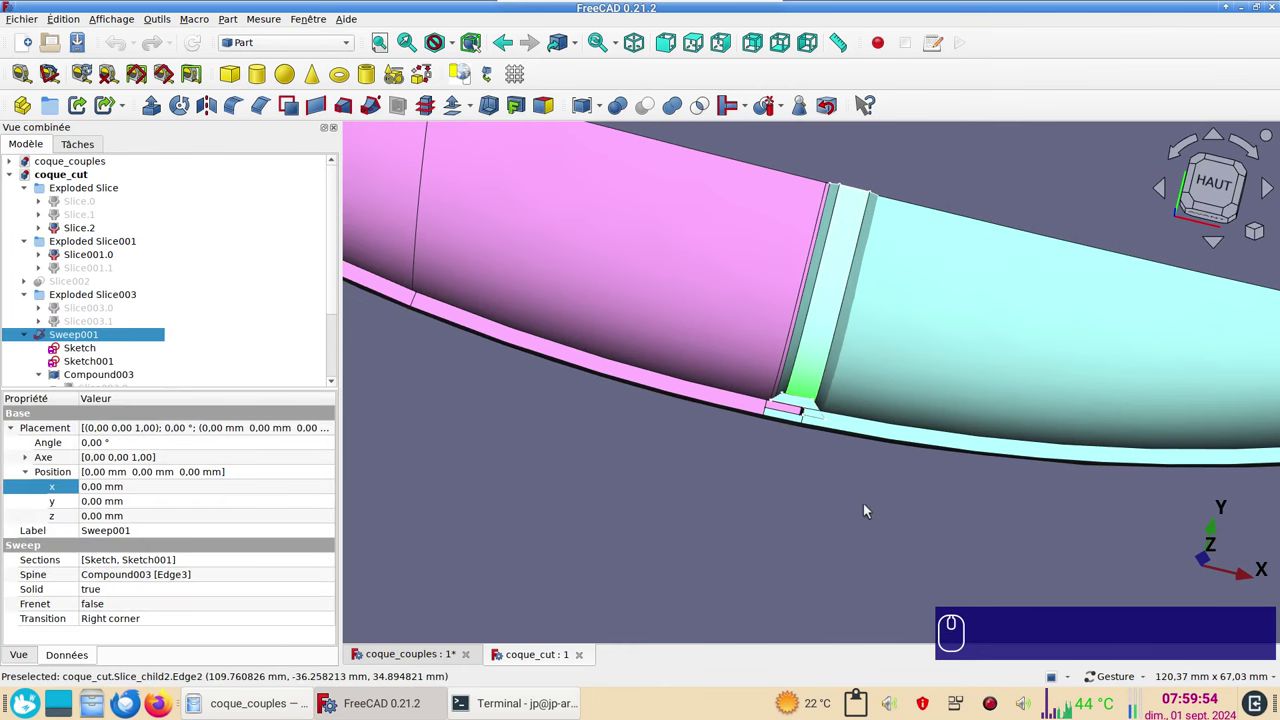
pyautogui.moveTo(862, 508); pyautogui.dragTo(779, 546)
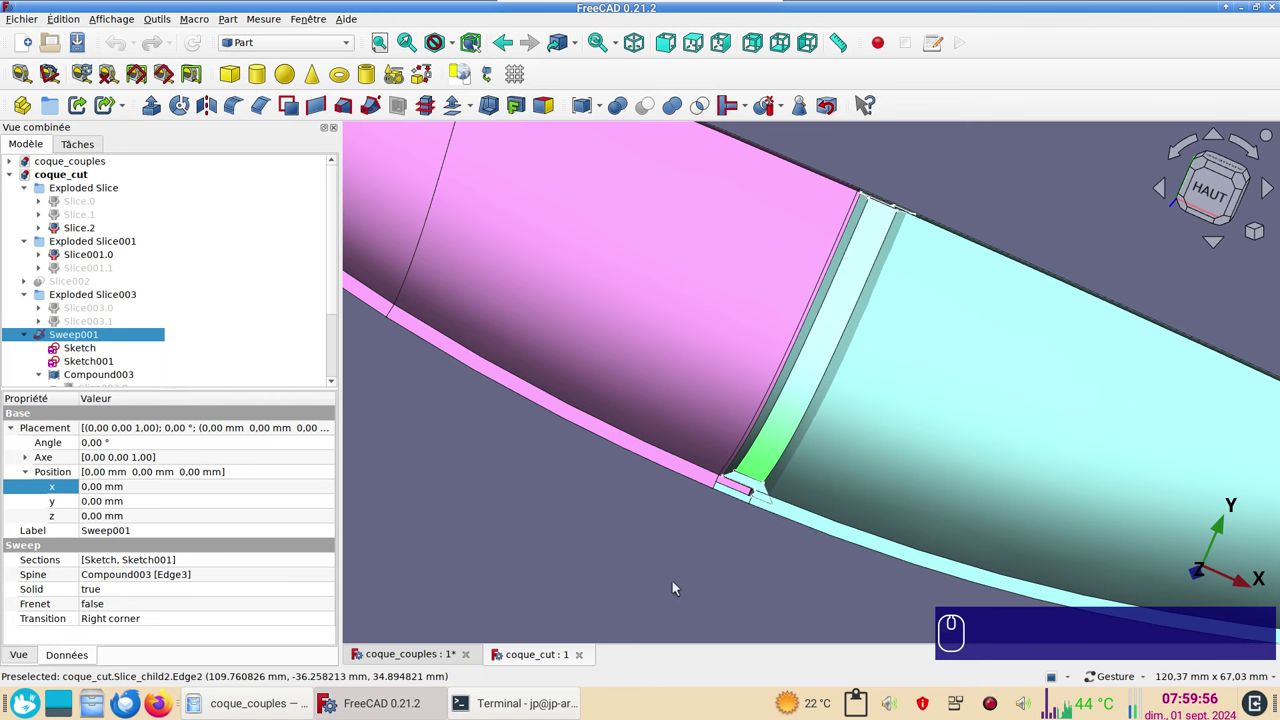
pyautogui.click(675, 586)
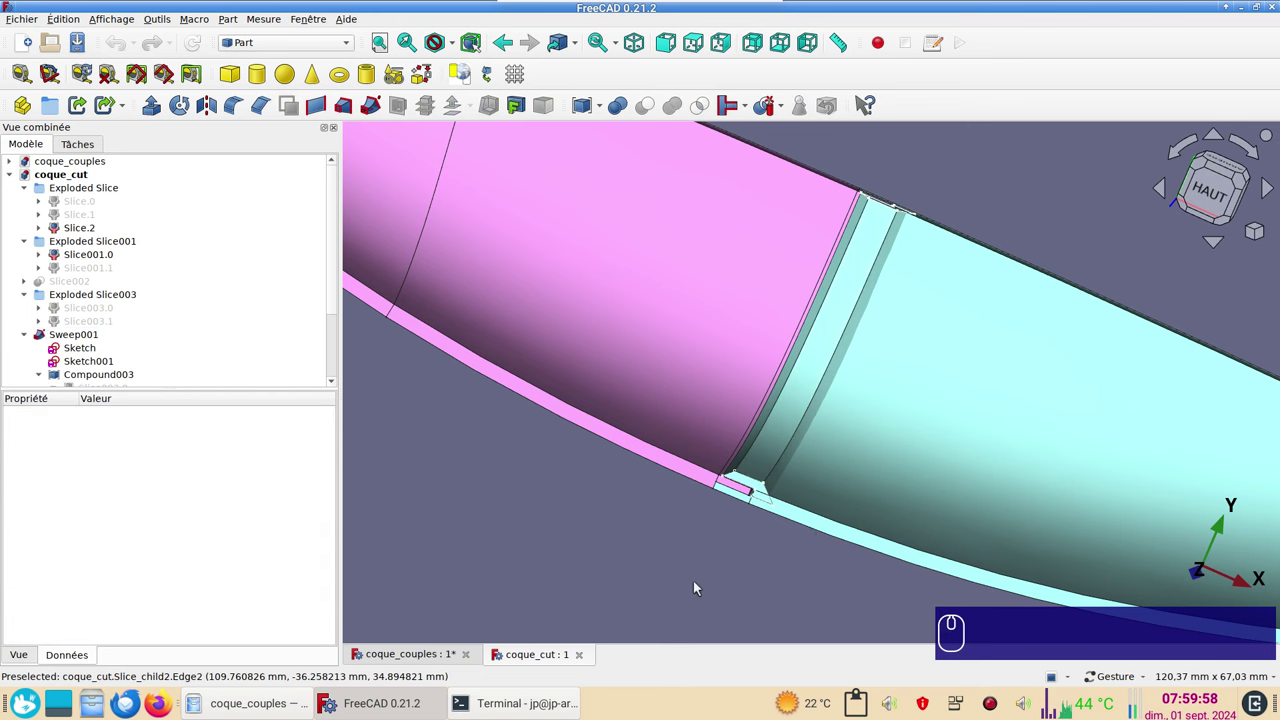
pyautogui.press('v')
pyautogui.press('KP_3')
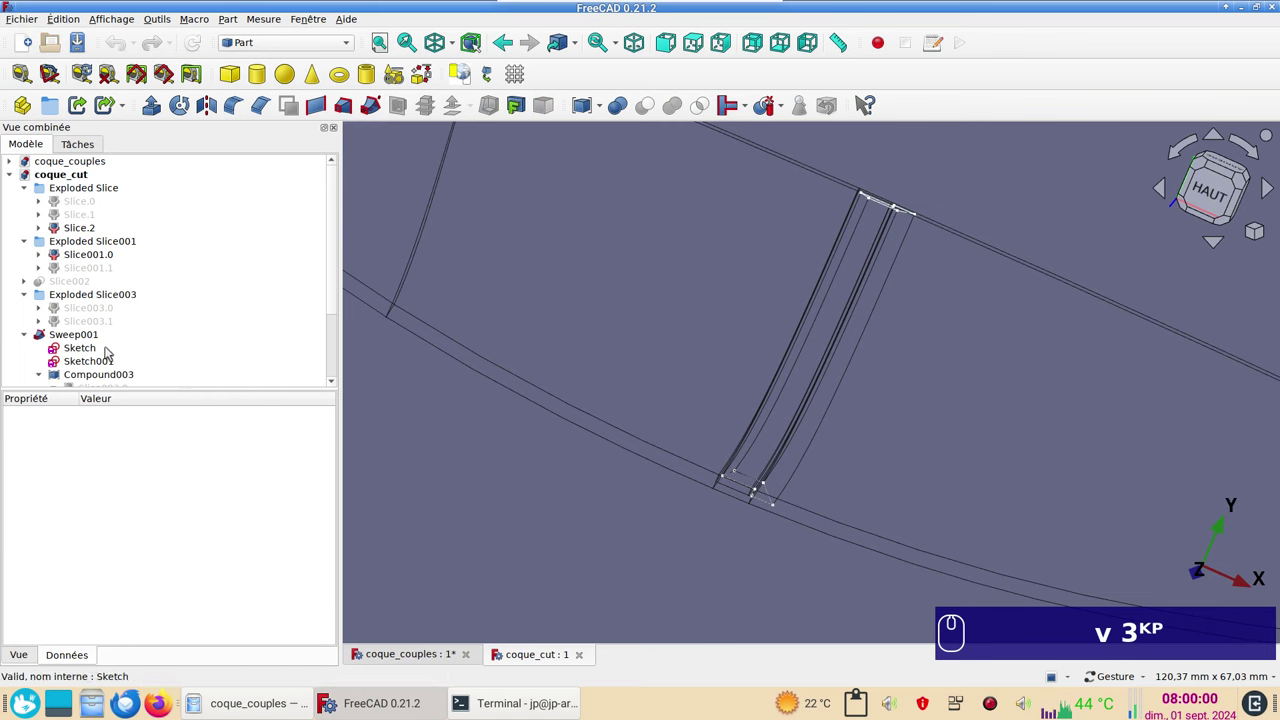
pyautogui.click(113, 348)
pyautogui.scroll(-3)
# Select Sweep001's profile Sketch in the tree and bring up its edit actions.
pyautogui.click(1216, 196)
pyautogui.scroll(3)
pyautogui.middleClick(826, 495)
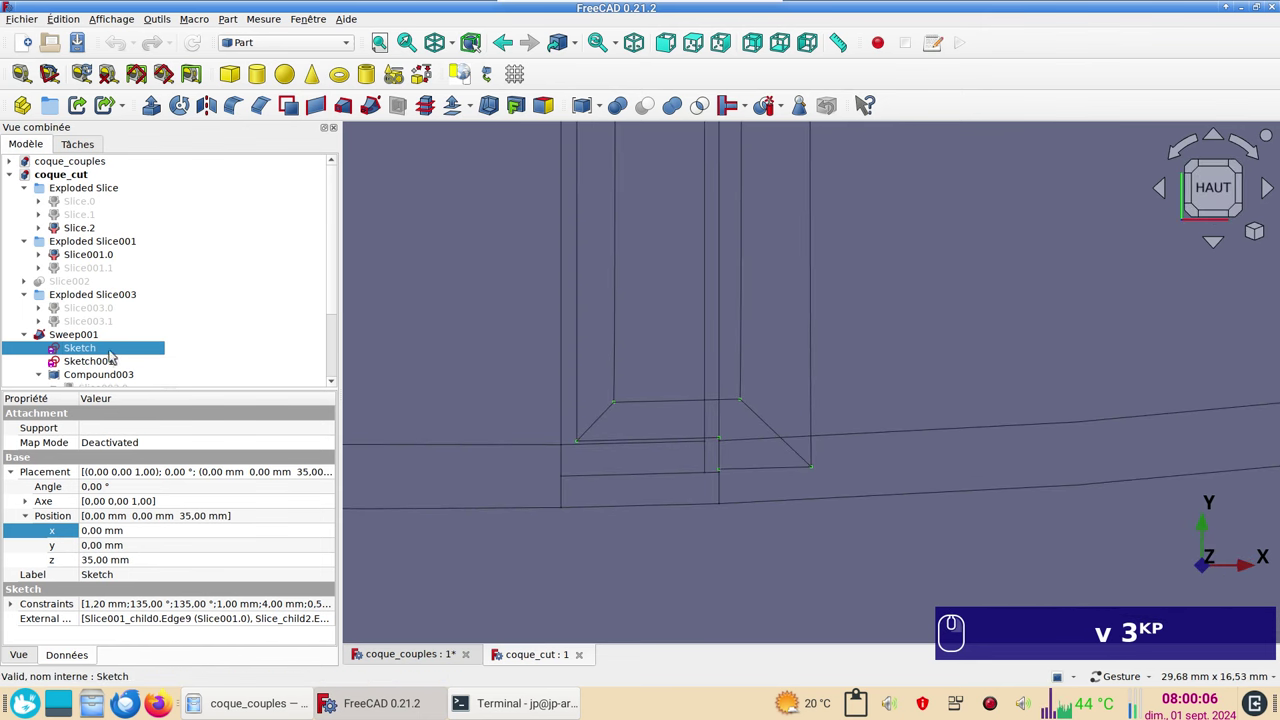
pyautogui.click(88, 353)
pyautogui.scroll(3)
pyautogui.rightClick(753, 527)
# Make the trapezoid's long bottom line (7-Ligne) construction geometry and close the sketch.
pyautogui.click(723, 469)
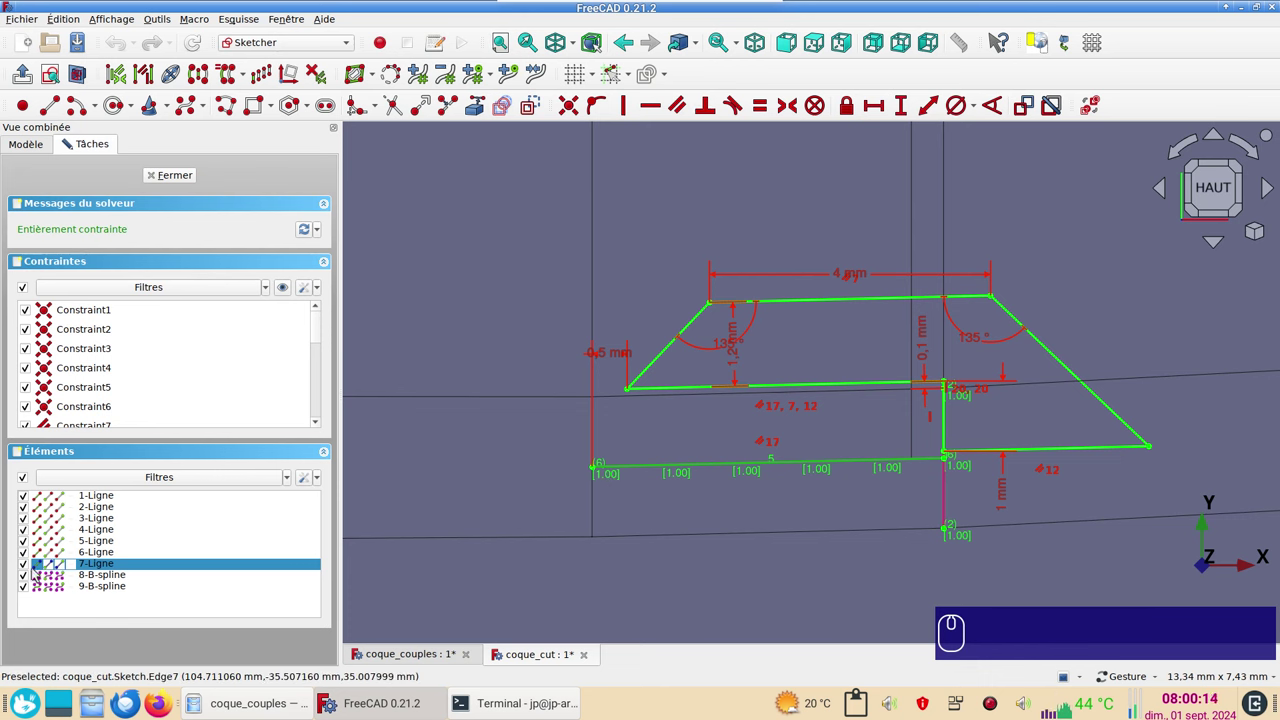
pyautogui.click(31, 565)
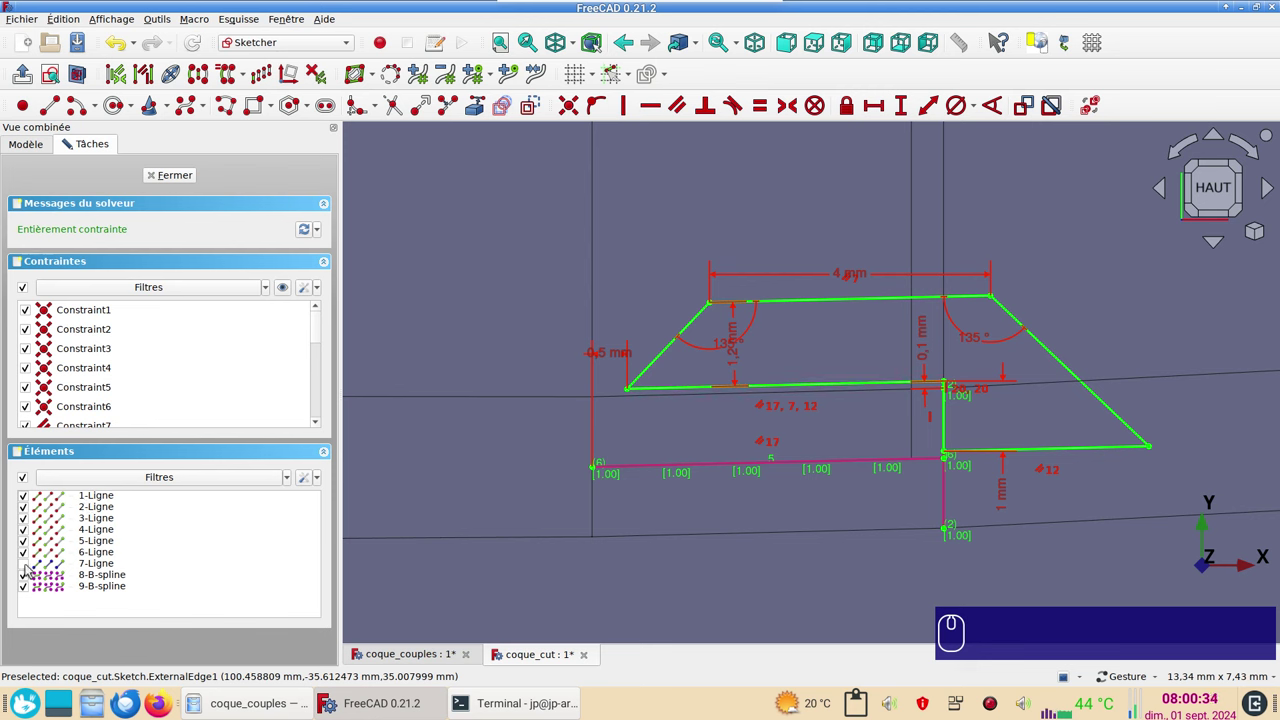
pyautogui.click(29, 568)
pyautogui.click(701, 528)
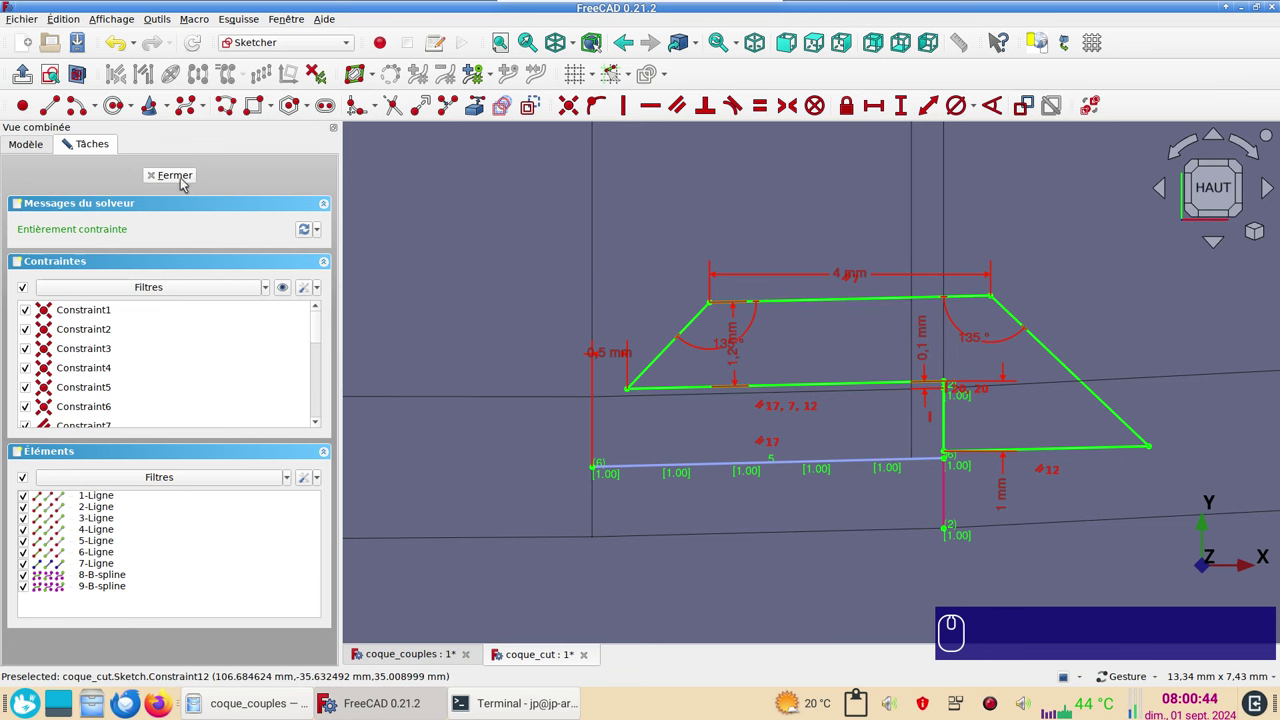
pyautogui.click(189, 181)
# View the coque_cut swept frame from the front in wireframe and pan to its section.
pyautogui.scroll(-3)
pyautogui.press('KP_1')
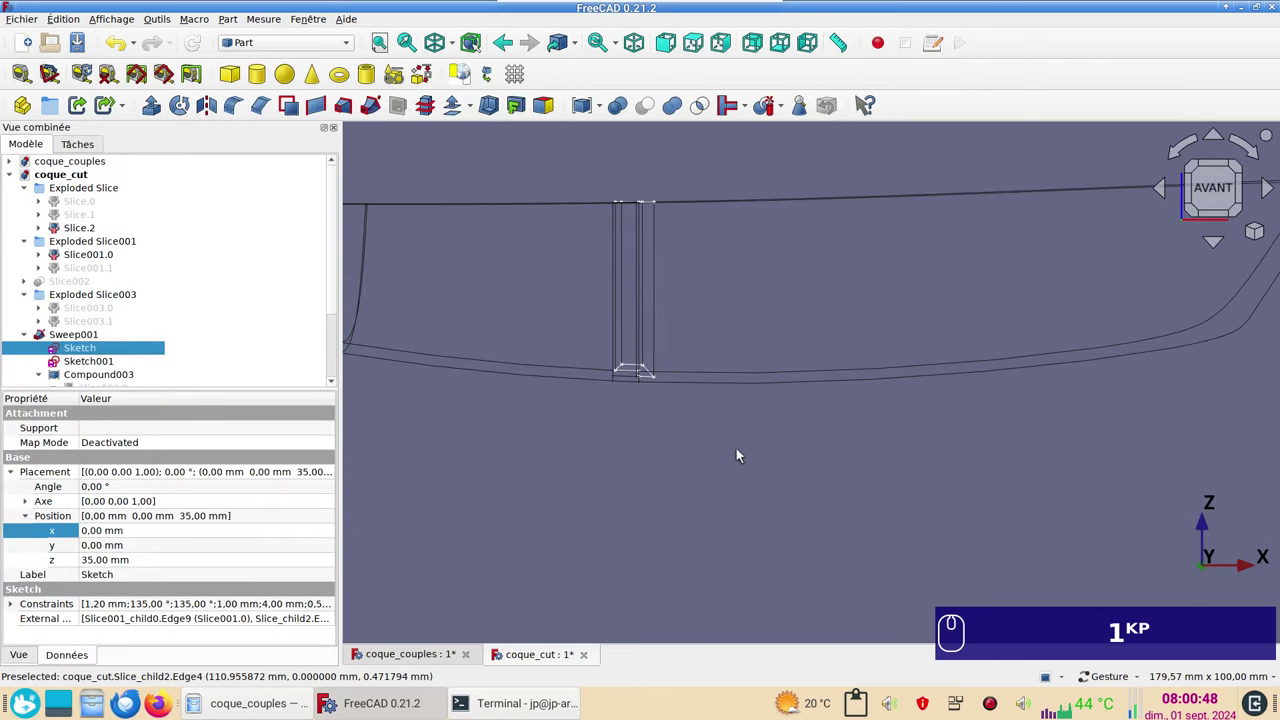
pyautogui.scroll(-3)
pyautogui.click(780, 480)
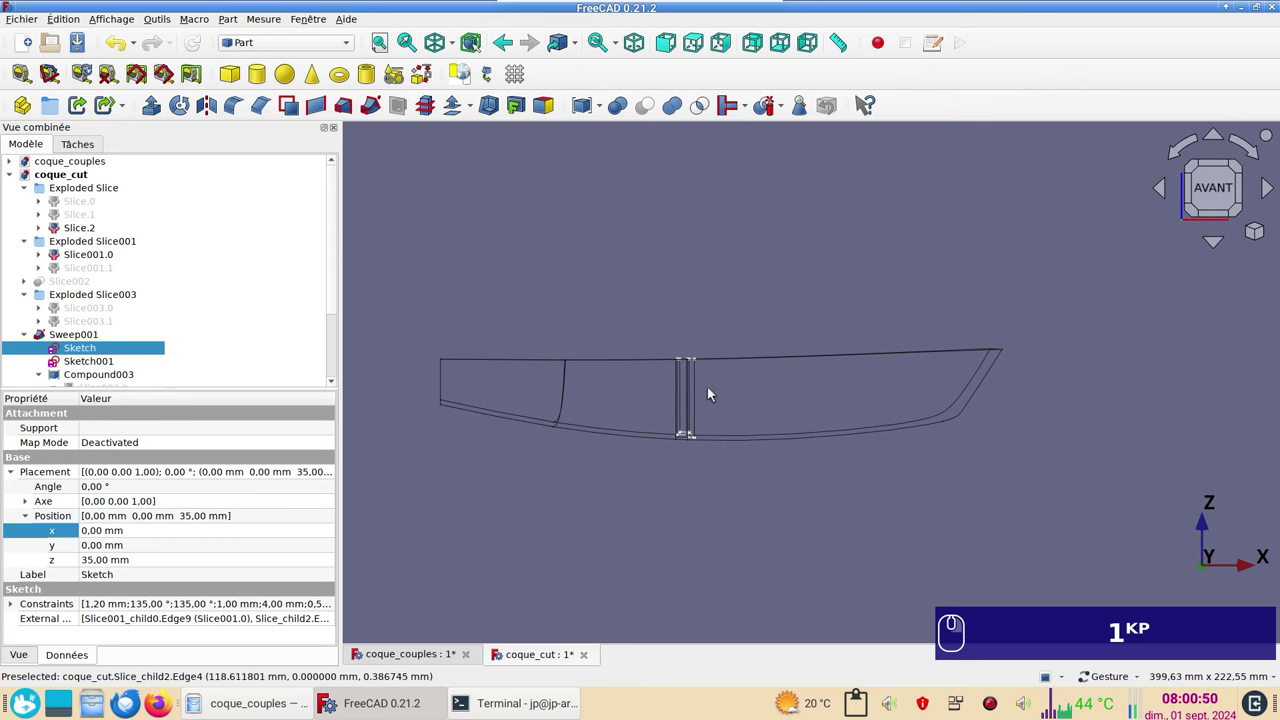
pyautogui.click(117, 348)
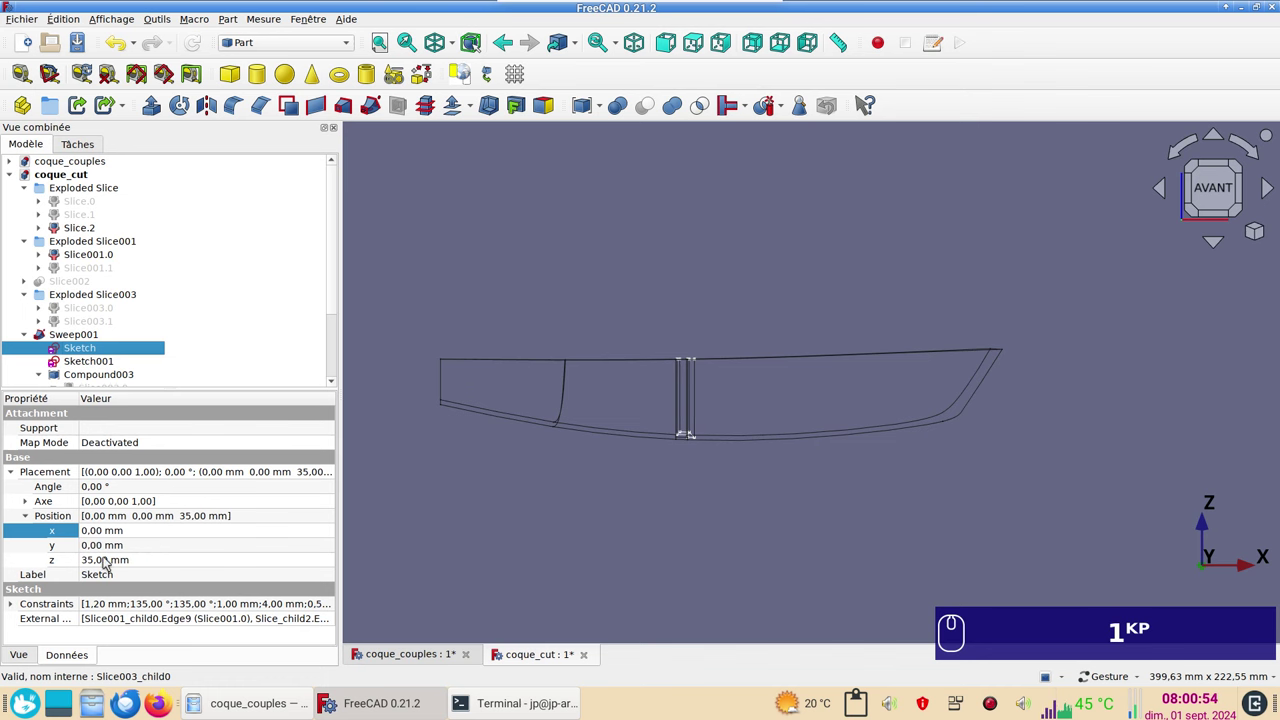
pyautogui.scroll(3)
pyautogui.rightClick(837, 307)
pyautogui.scroll(3)
pyautogui.scroll(-3)
pyautogui.moveTo(757, 417); pyautogui.dragTo(795, 186)
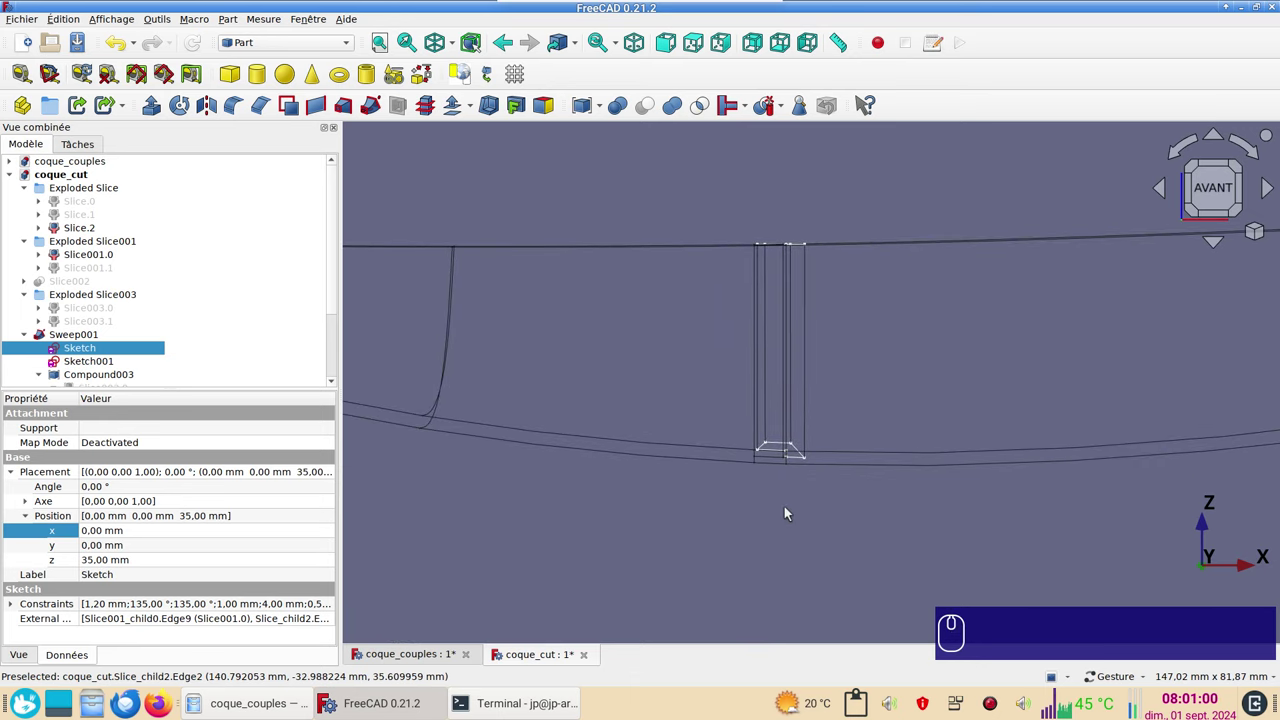
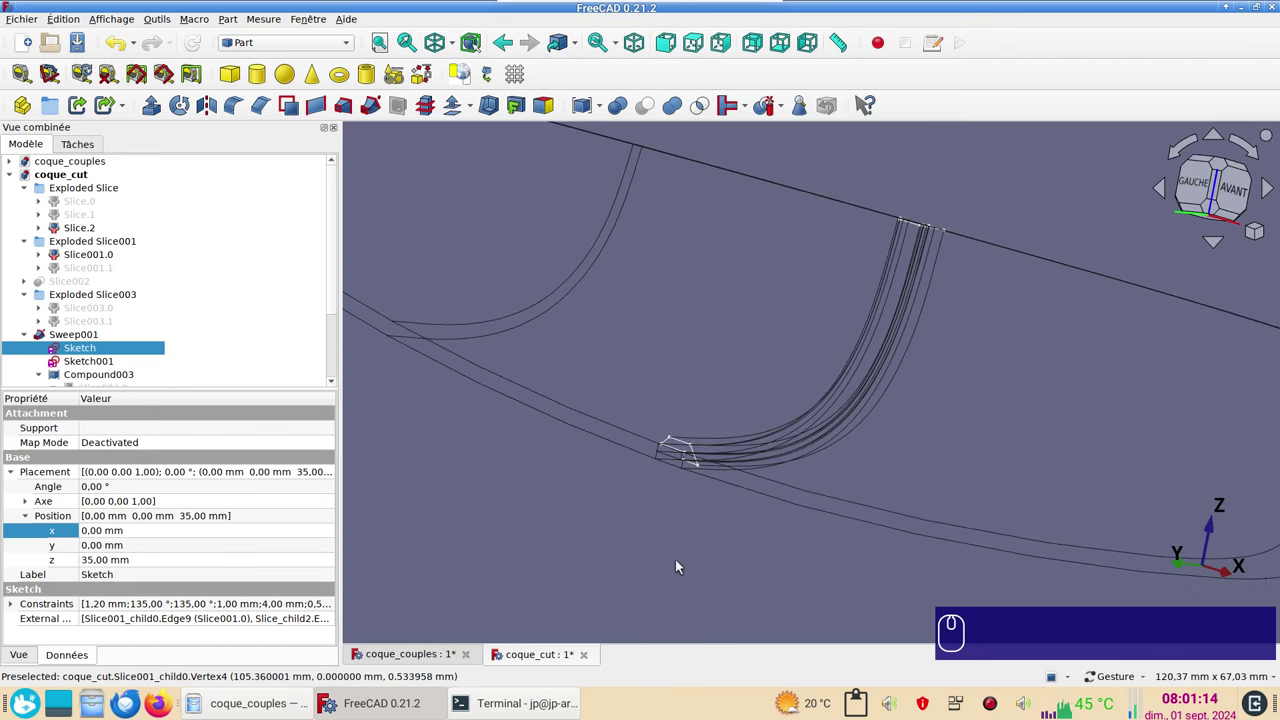
# Restore shaded display, then close the coque_cut document and return to the coque_couples hull.
pyautogui.press('v')
pyautogui.press('KP_1')
pyautogui.scroll(3)
pyautogui.click(745, 530)
pyautogui.click(689, 493)
pyautogui.scroll(-3)
pyautogui.moveTo(879, 418); pyautogui.dragTo(731, 489)
pyautogui.scroll(3)
pyautogui.middleClick(806, 324)
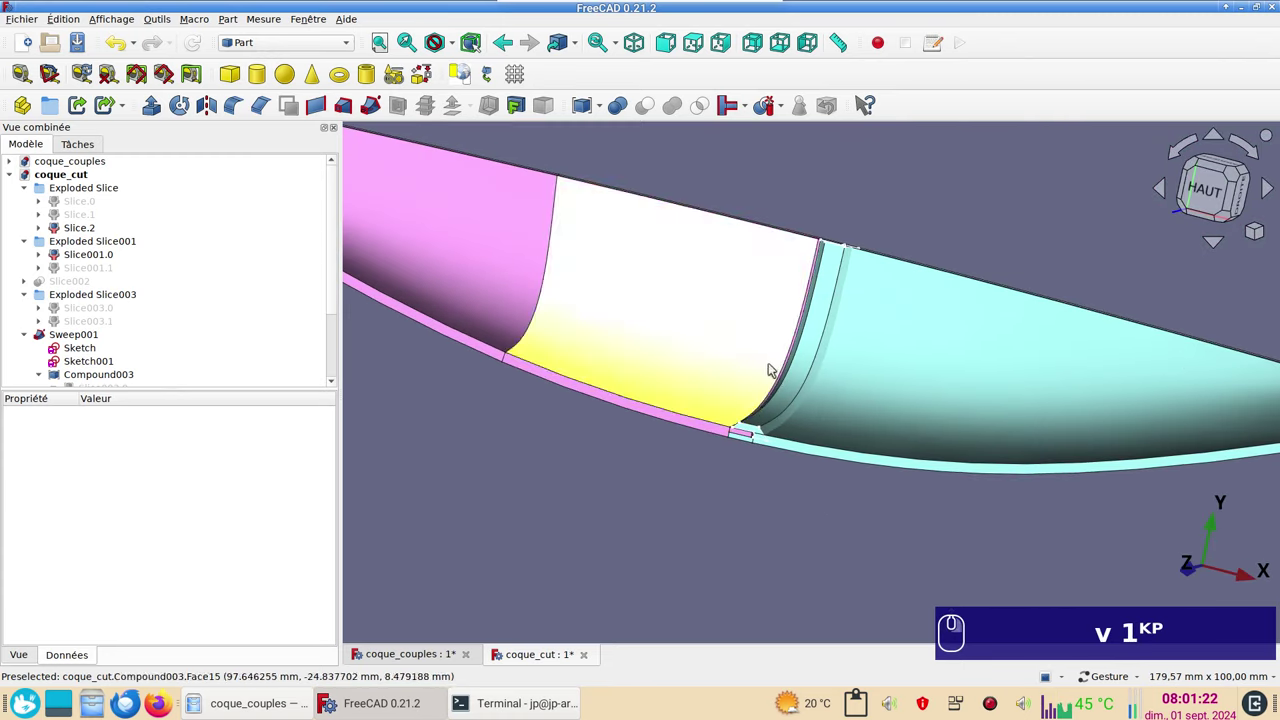
pyautogui.scroll(3)
pyautogui.scroll(-3)
pyautogui.rightClick(836, 537)
pyautogui.moveTo(866, 494); pyautogui.dragTo(886, 475)
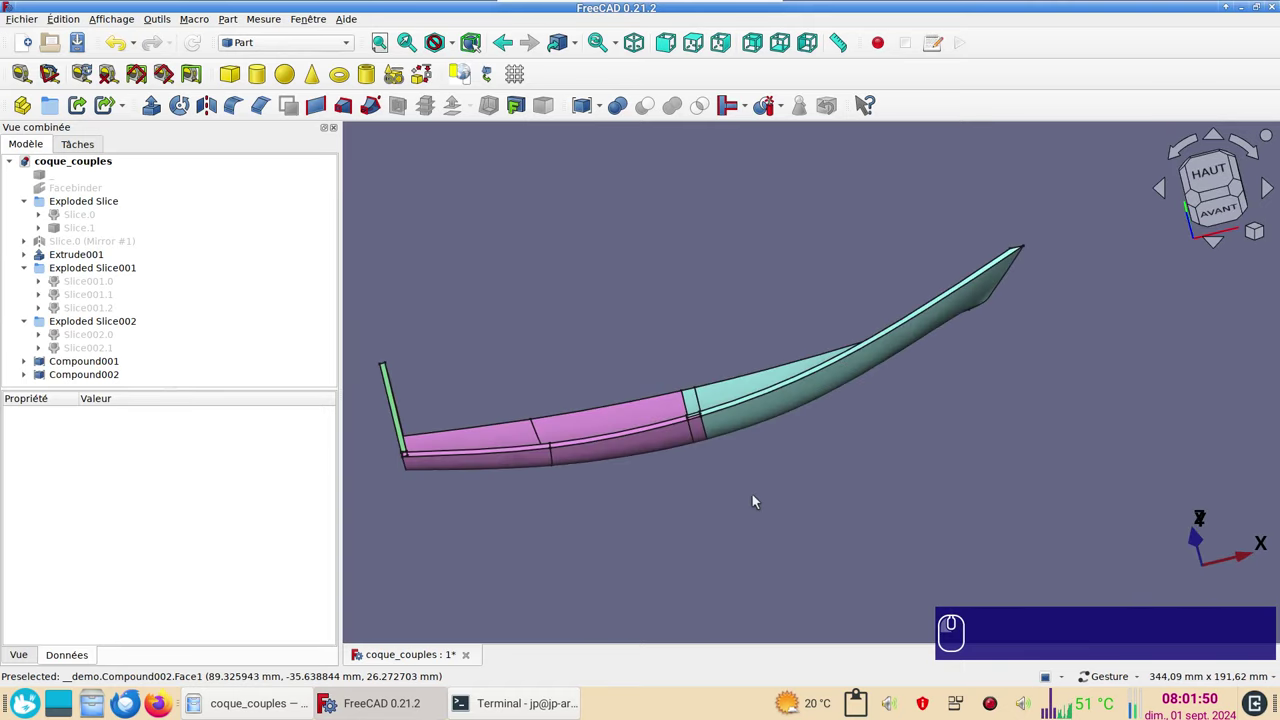
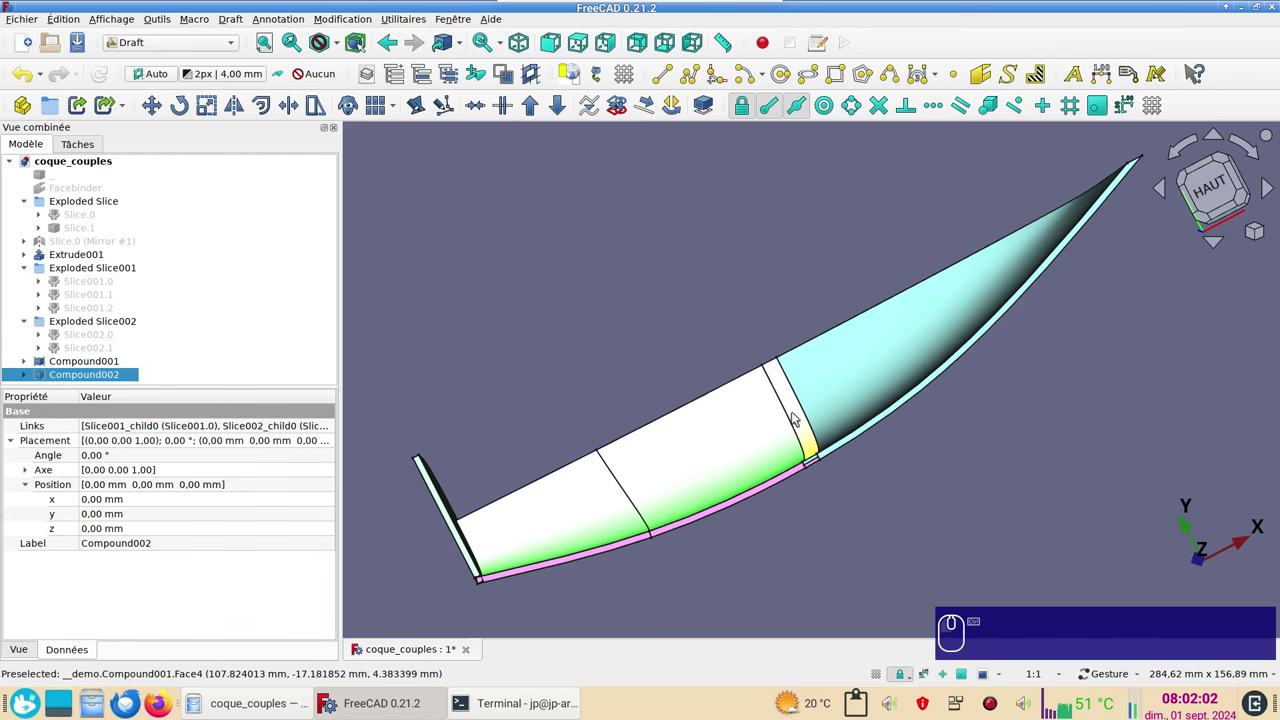
# Create Draft Facebinder002 from Compound001 and Compound002 faces and hide the original compounds.
pyautogui.click(796, 416)
pyautogui.click(848, 396)
pyautogui.scroll(3)
pyautogui.scroll(-3)
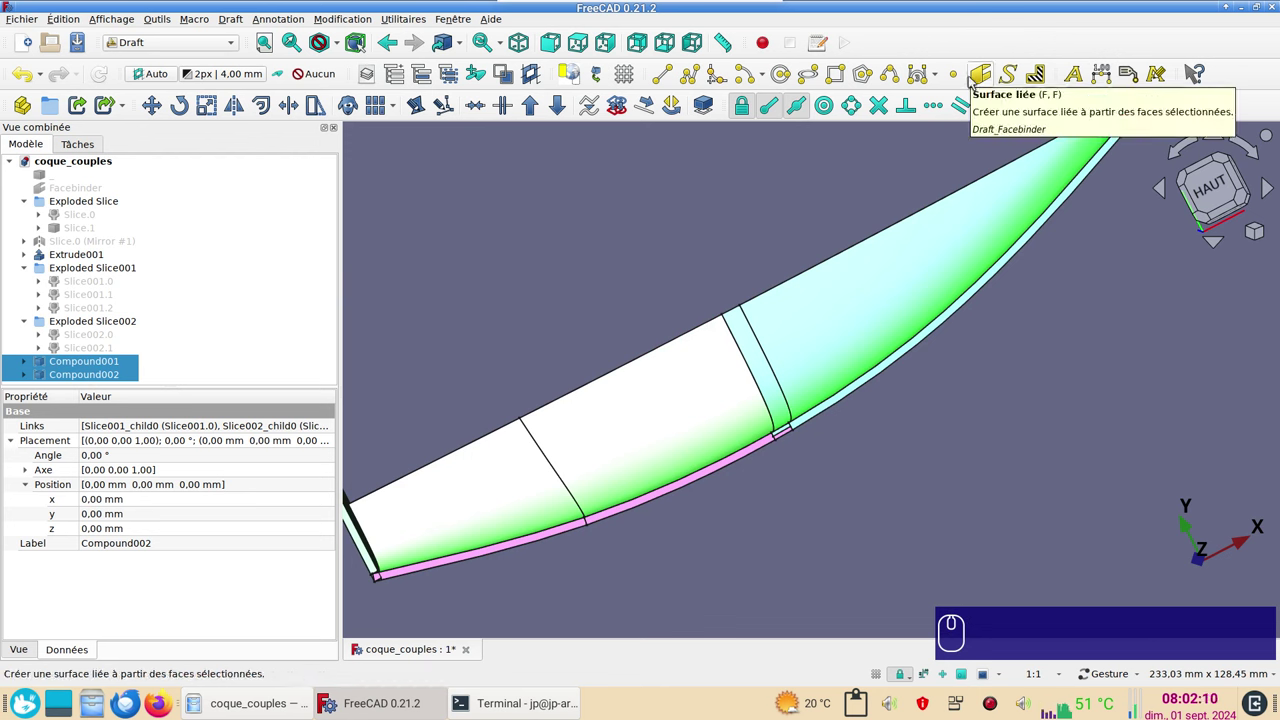
pyautogui.click(977, 78)
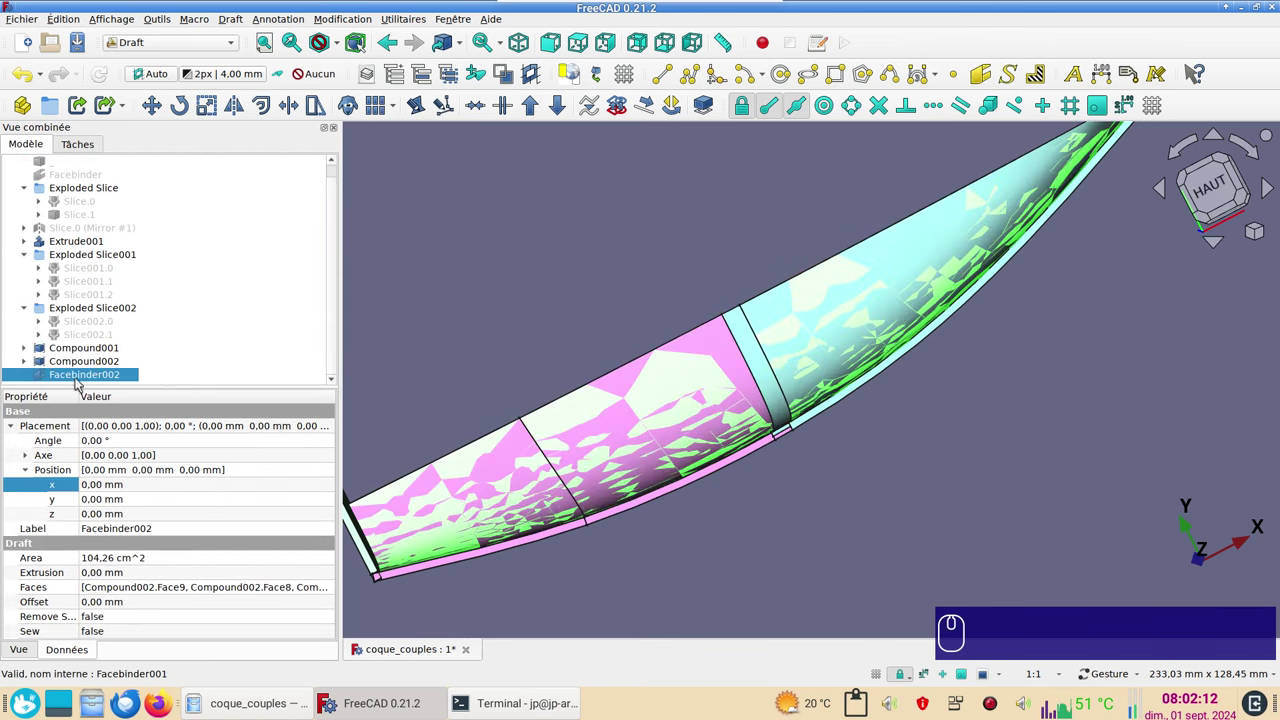
pyautogui.scroll(-3)
pyautogui.press('space')
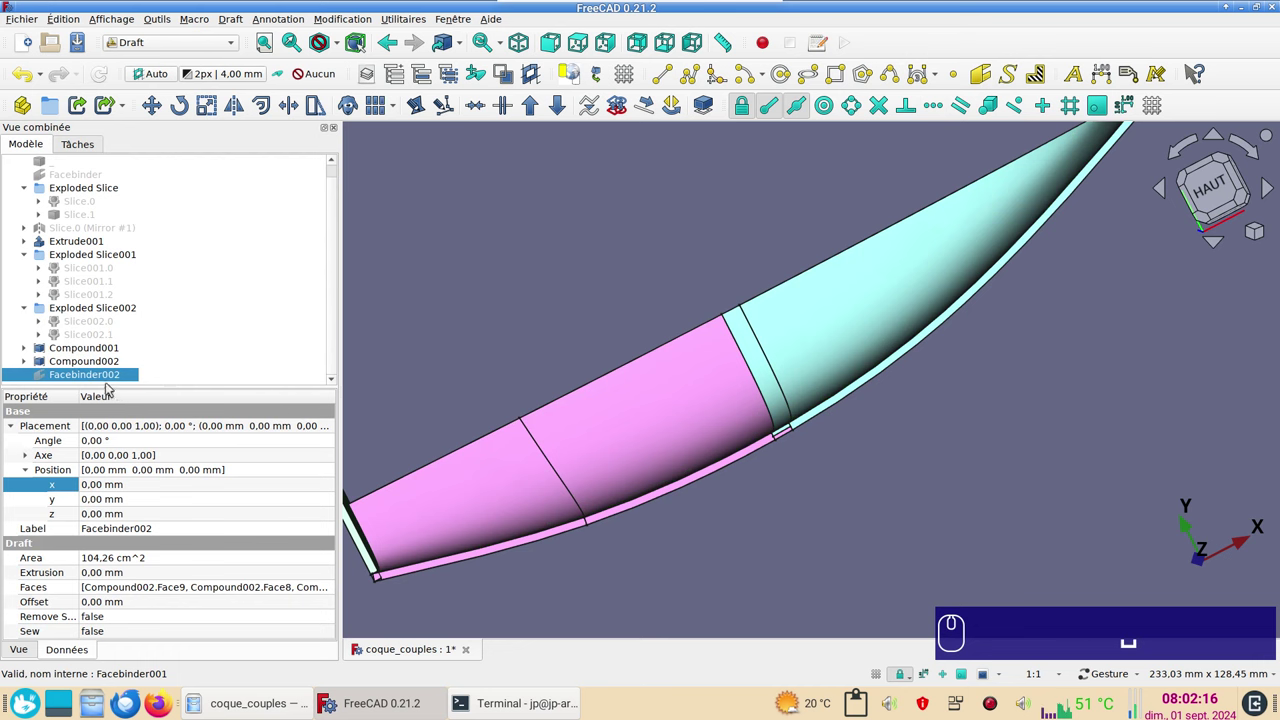
pyautogui.click(108, 379)
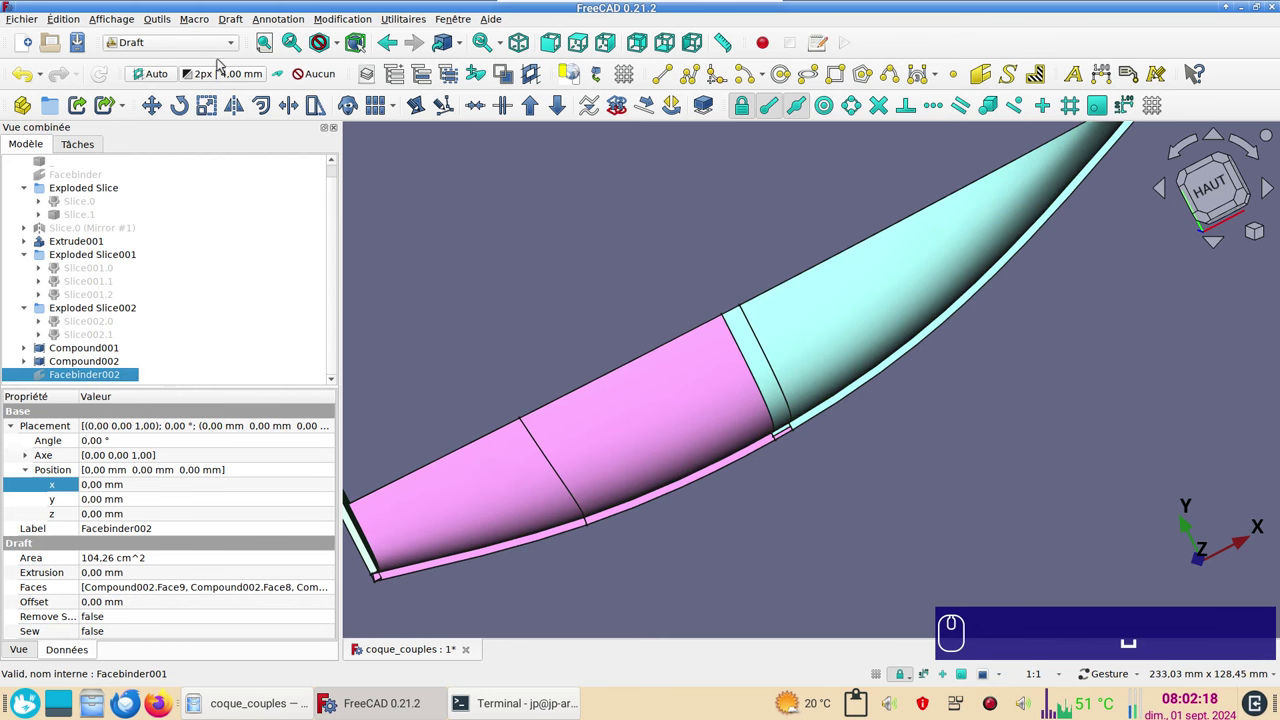
# In the Part workbench, make Offset001, a filled 2 mm 3D offset of the facebinder skin.
pyautogui.click(218, 48)
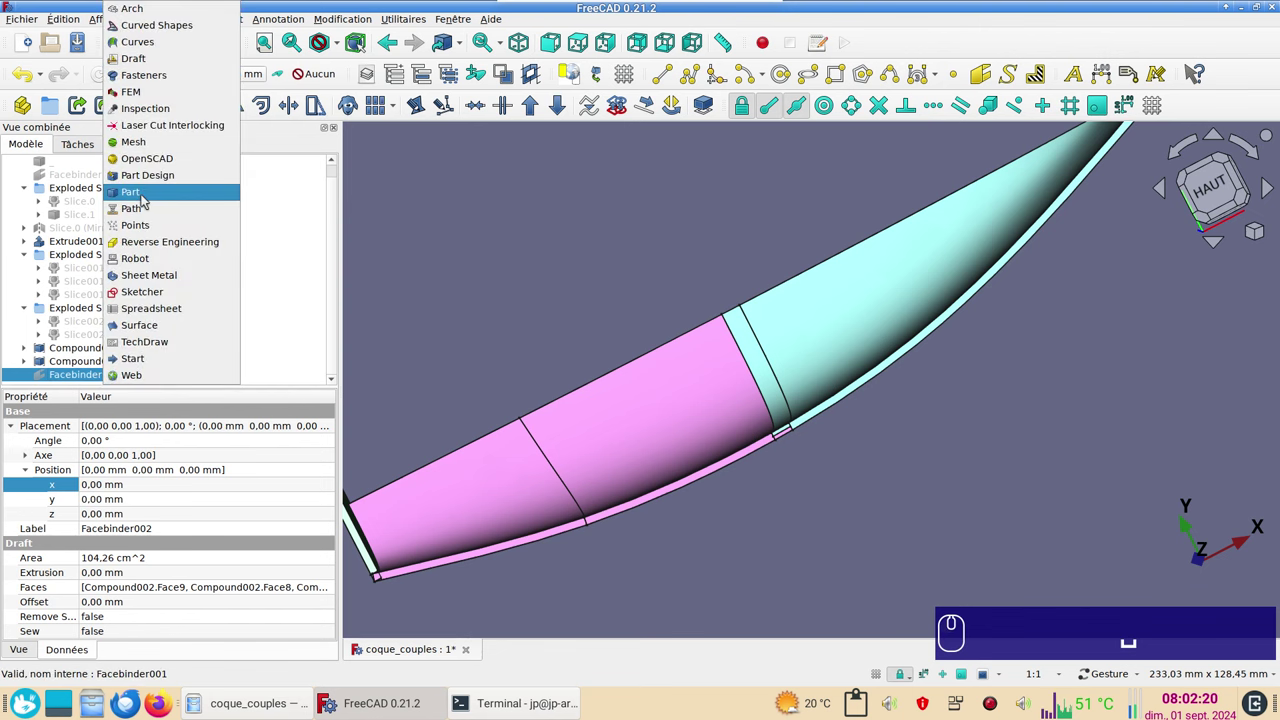
pyautogui.click(150, 196)
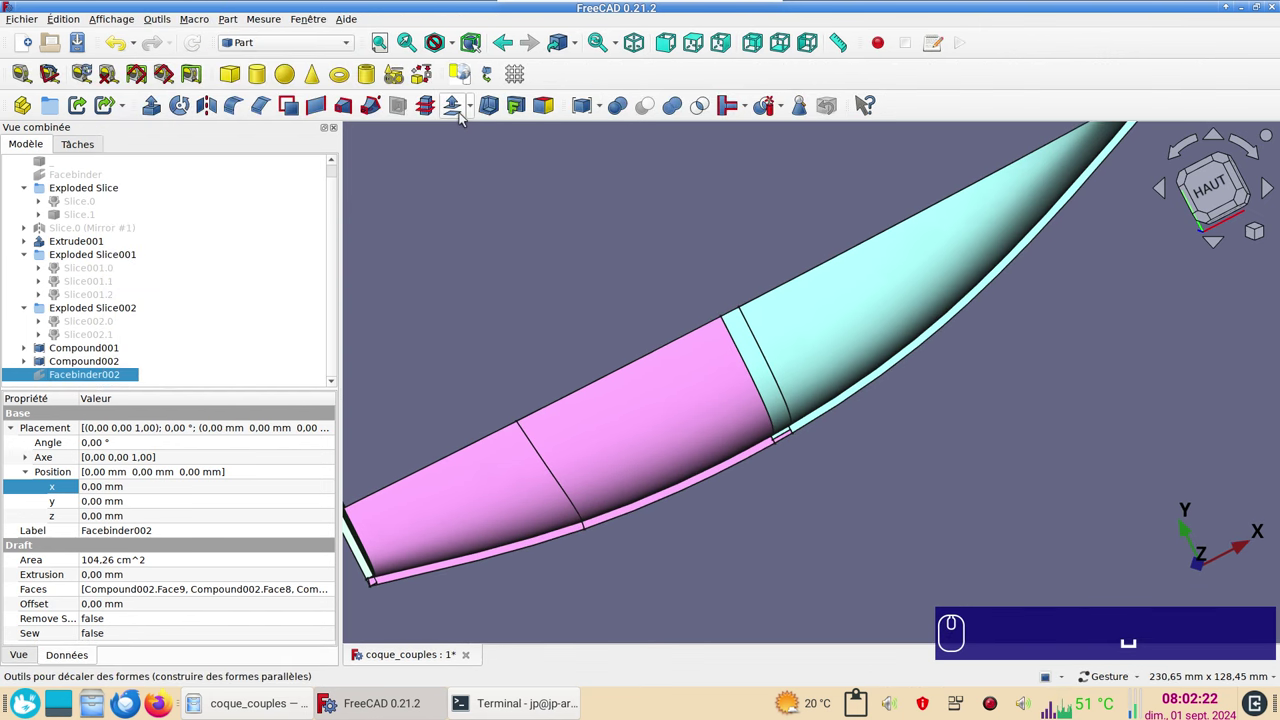
pyautogui.click(463, 117)
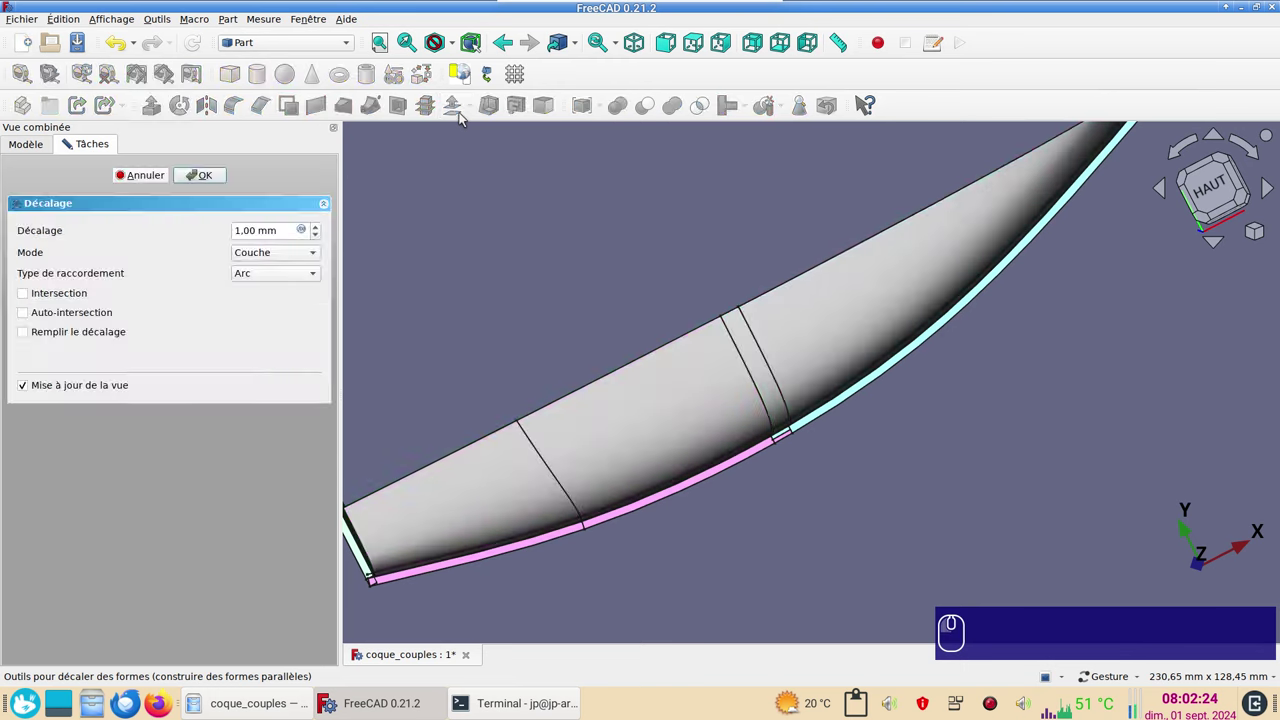
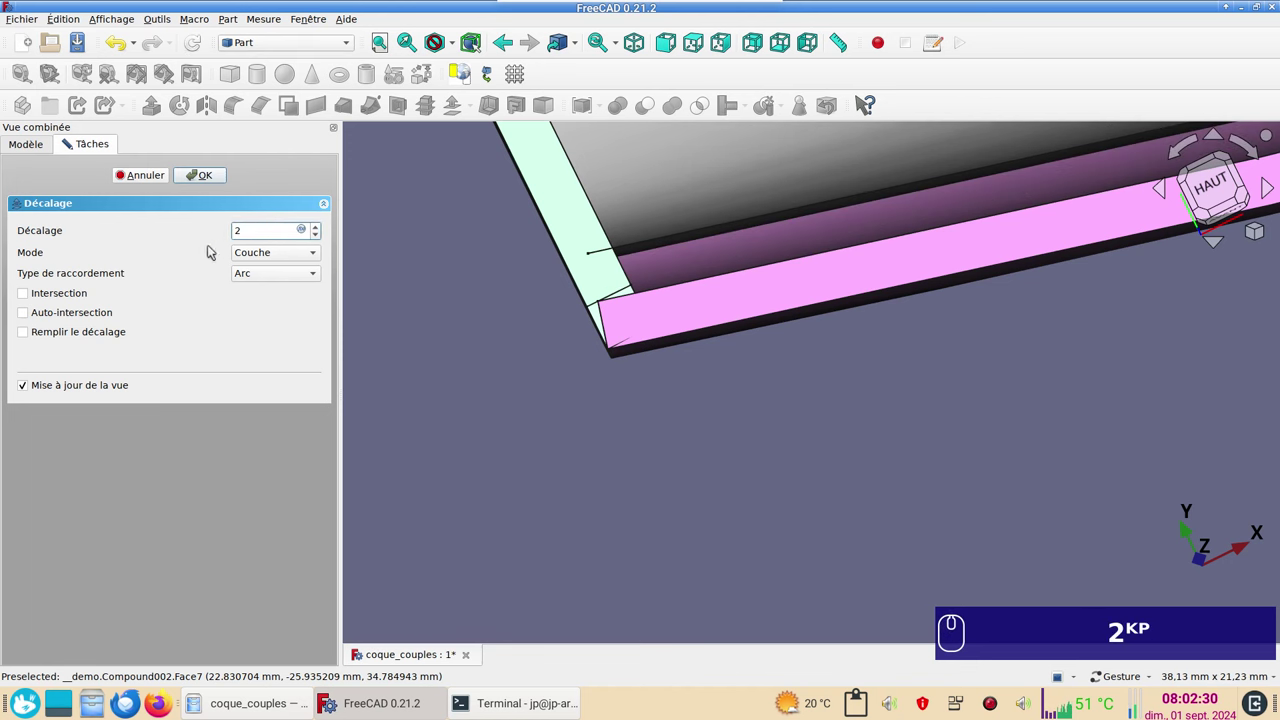
pyautogui.click(49, 338)
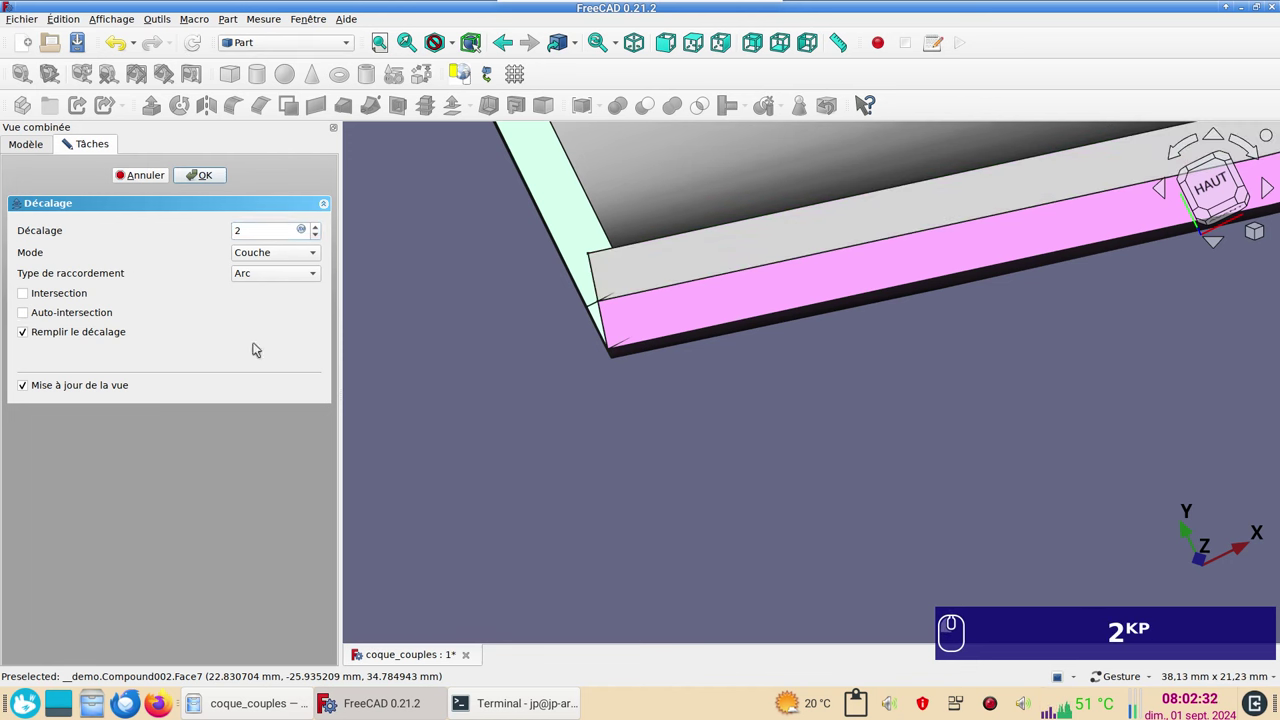
pyautogui.click(203, 182)
# Fillet the edges of the Offset001 thickened skin with a 1 mm radius.
pyautogui.scroll(-3)
pyautogui.moveTo(552, 492); pyautogui.dragTo(659, 479)
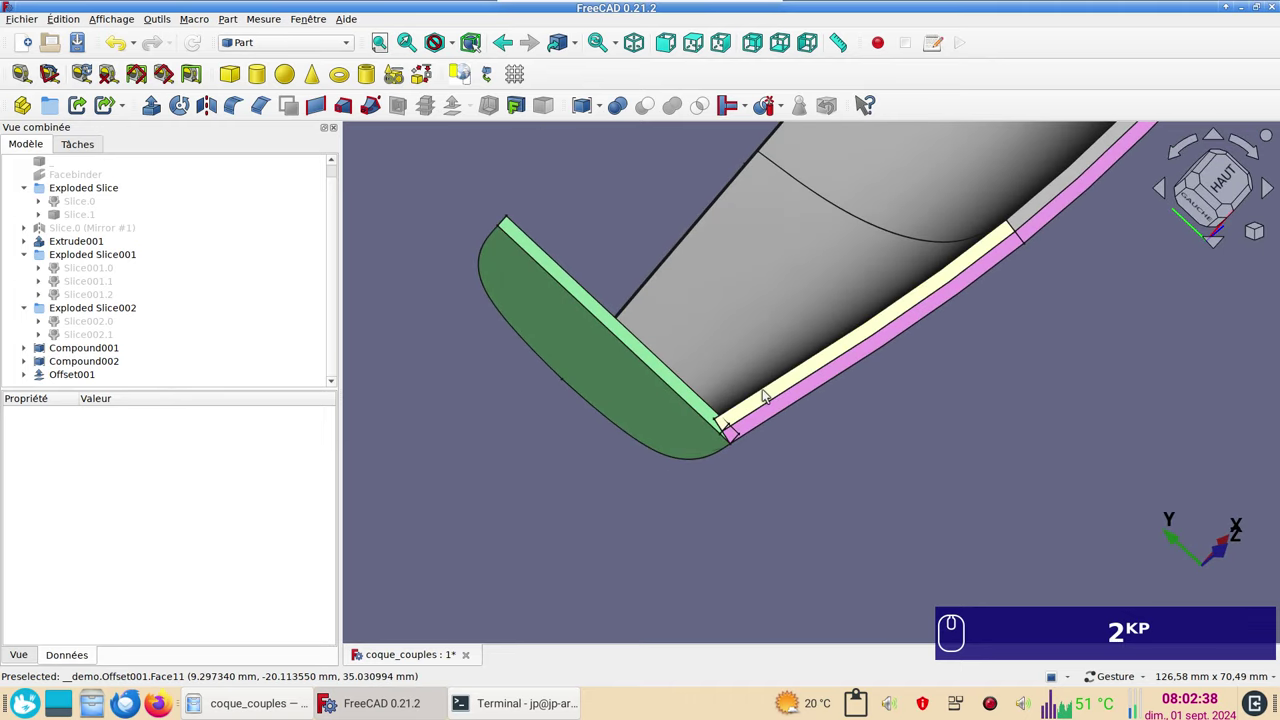
pyautogui.click(766, 390)
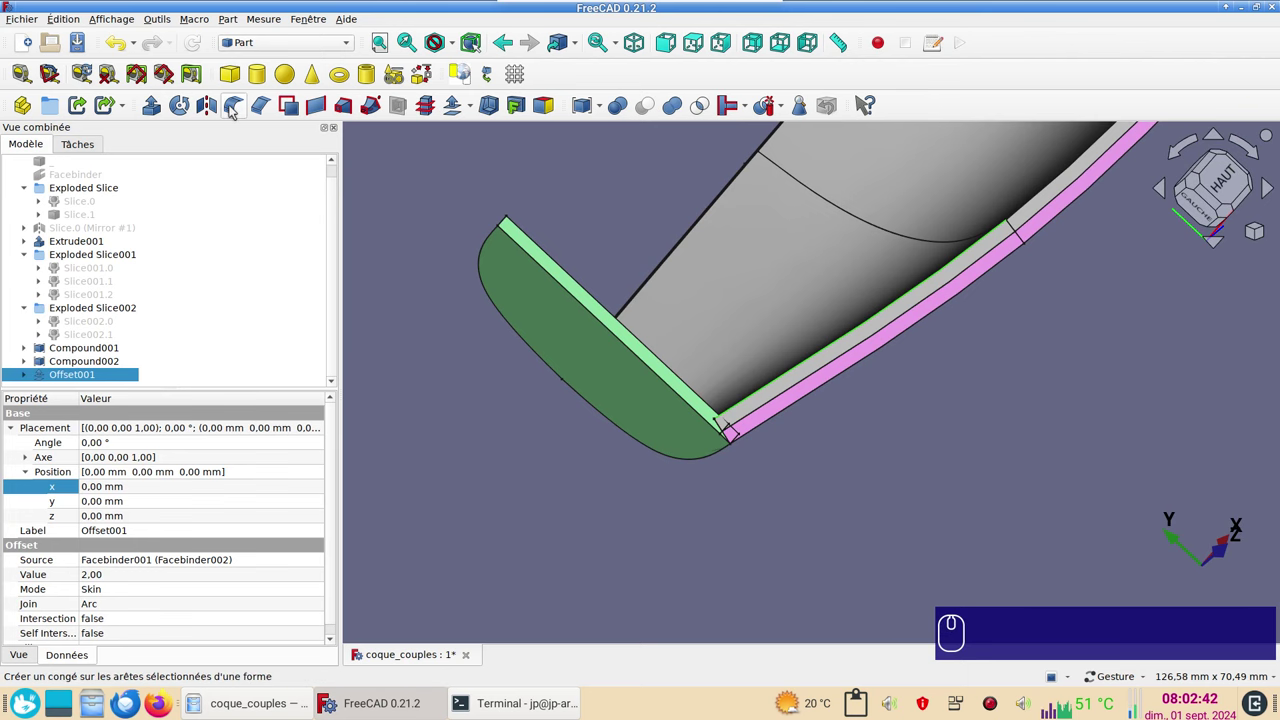
pyautogui.click(239, 107)
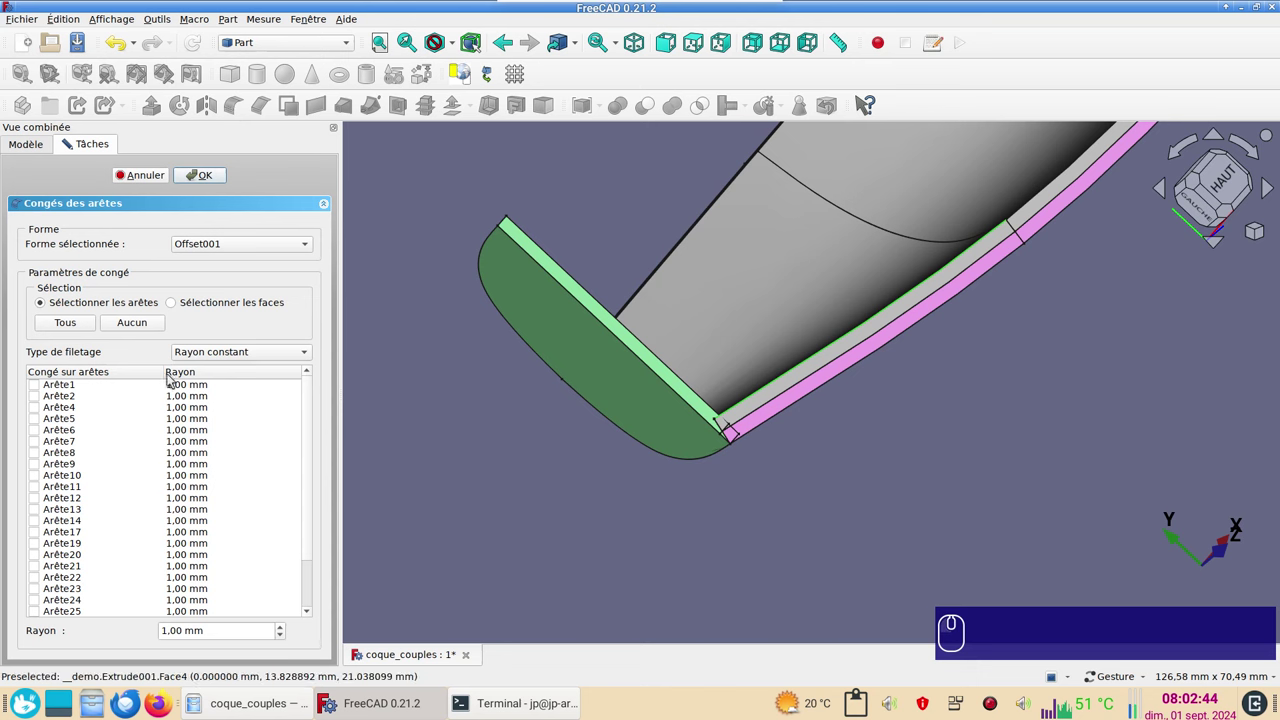
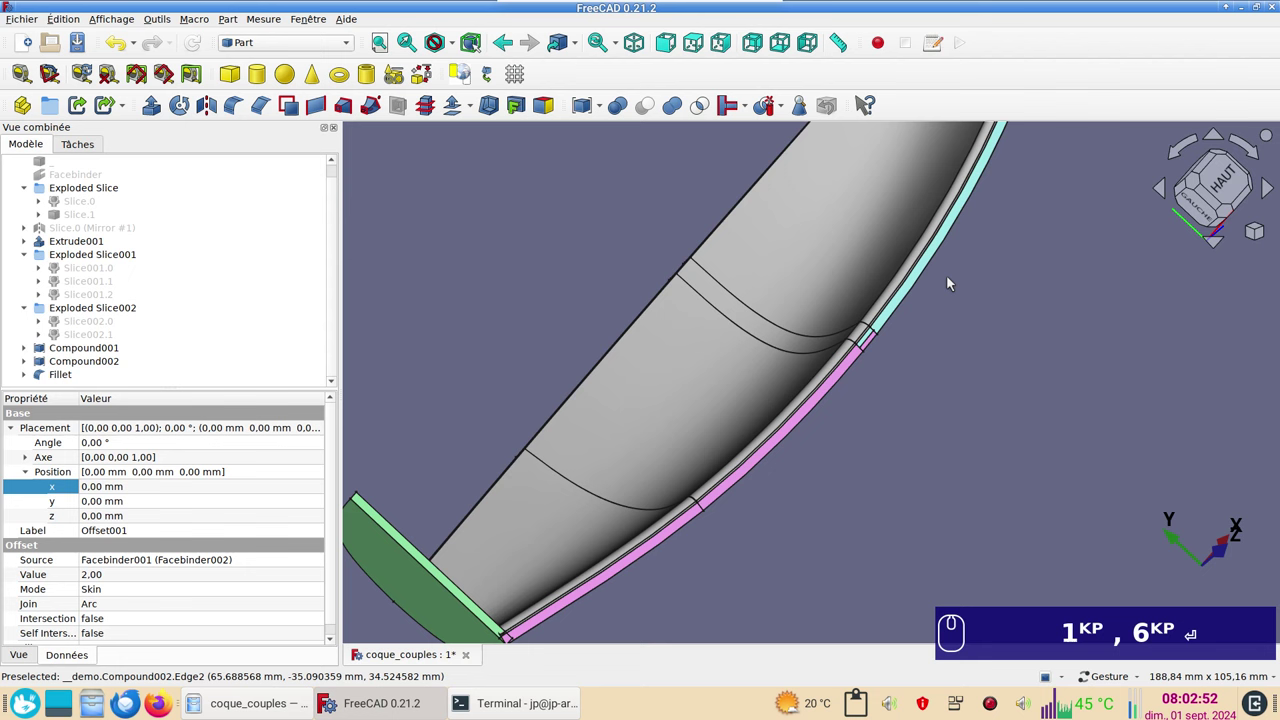
# Orbit and view the half-hull from the top and side to check the thickened skin sections.
pyautogui.scroll(-3)
pyautogui.moveTo(705, 562); pyautogui.dragTo(781, 516)
pyautogui.scroll(3)
pyautogui.scroll(-3)
pyautogui.press('KP_2')
pyautogui.scroll(-3)
pyautogui.click(835, 528)
pyautogui.scroll(3)
pyautogui.scroll(-3)
pyautogui.moveTo(911, 461); pyautogui.dragTo(809, 539)
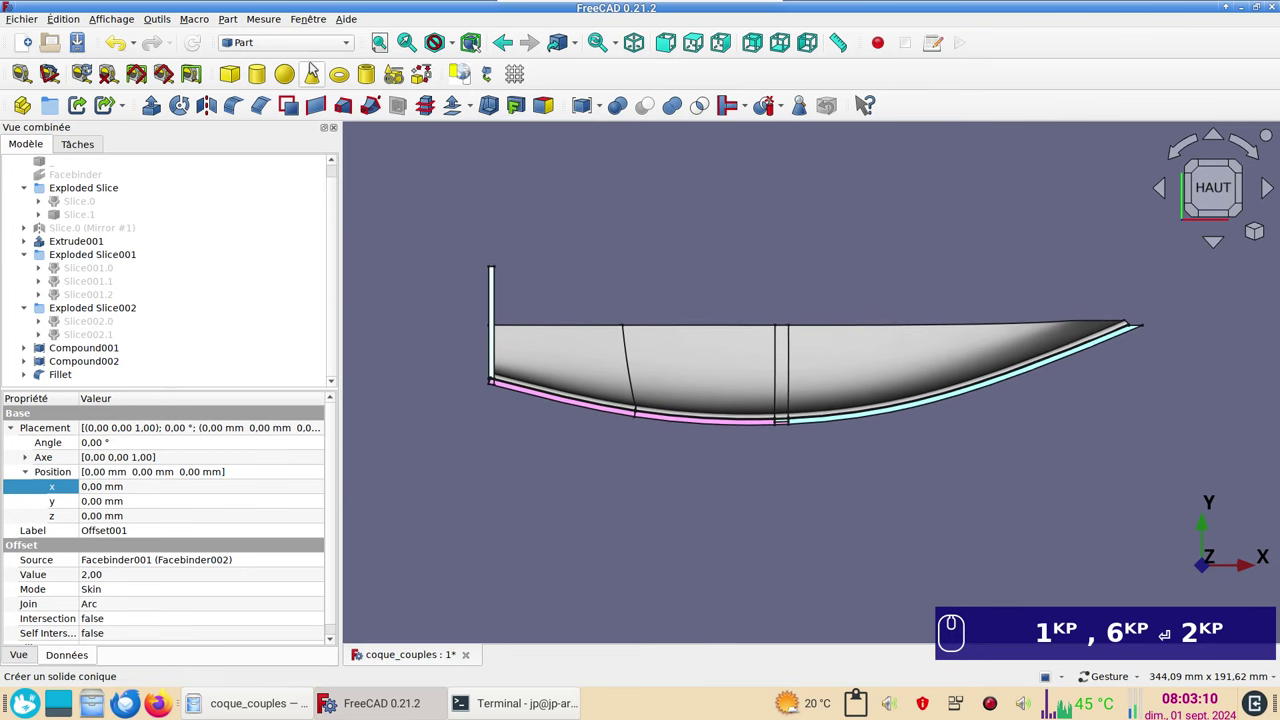
# In Draft, place the vertical line at x = 20 mm and paste a duplicate Line005 at x = 22 mm.
pyautogui.click(323, 43)
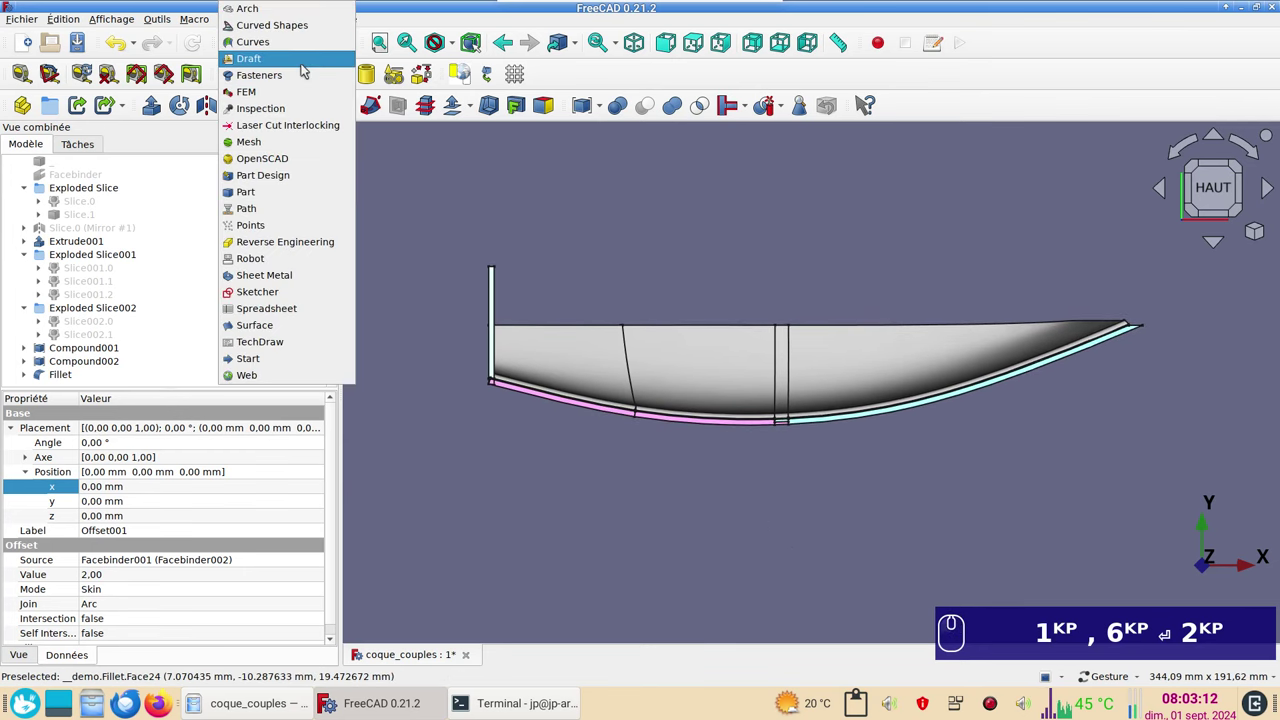
pyautogui.click(307, 65)
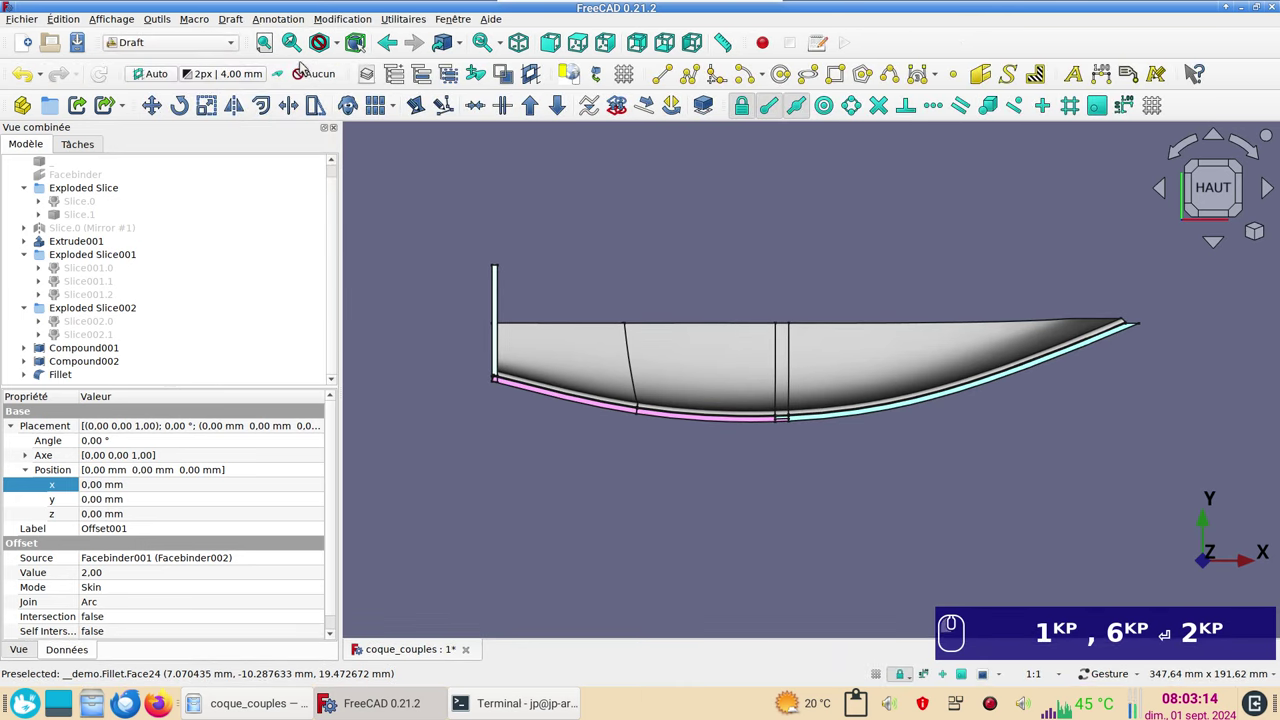
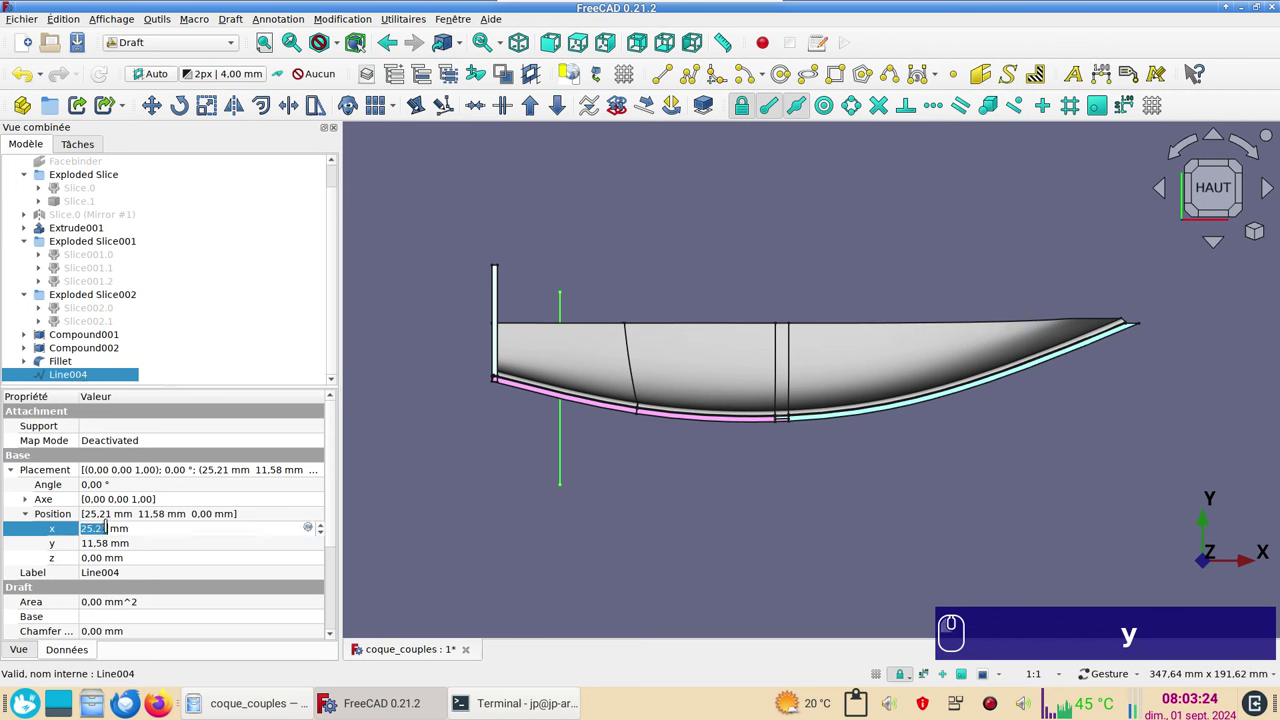
pyautogui.press('KP_2')
pyautogui.press('KP_0')
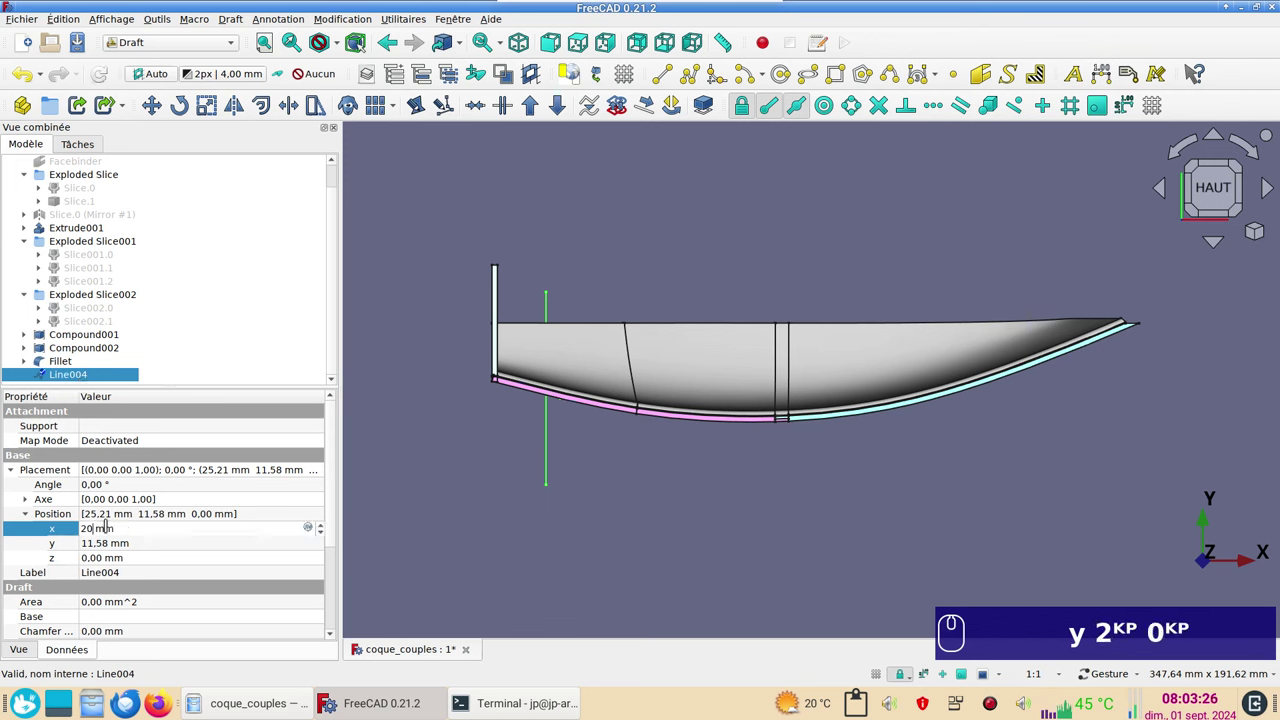
pyautogui.click(90, 378)
pyautogui.press('ctrl+c')
pyautogui.press('ctrl+v')
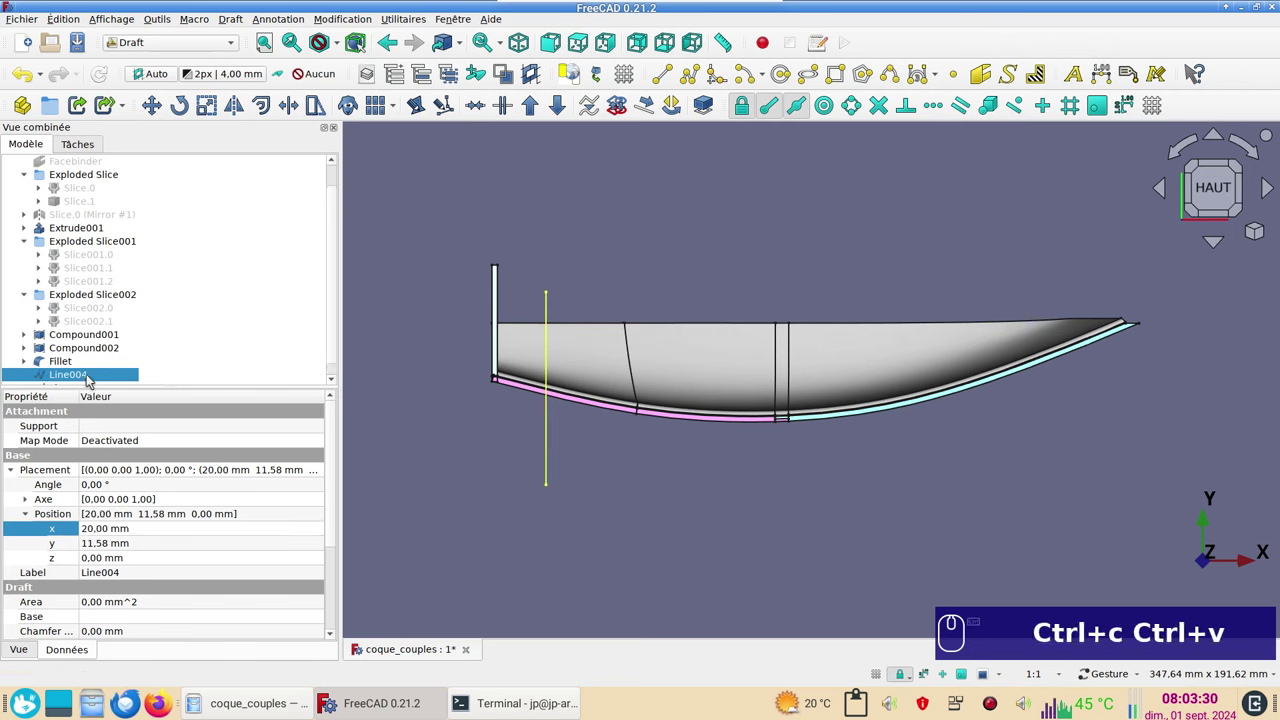
pyautogui.scroll(-3)
pyautogui.click(97, 372)
pyautogui.click(105, 531)
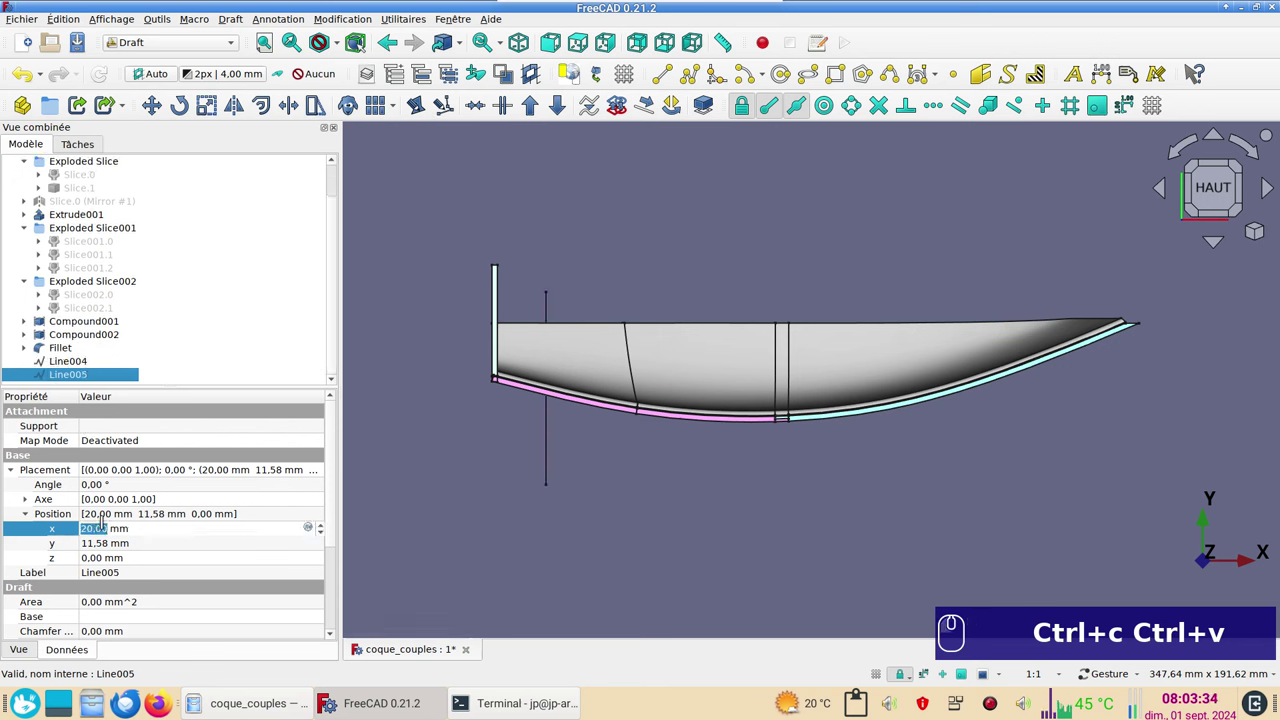
pyautogui.press('KP_2')
pyautogui.press('KP_2')
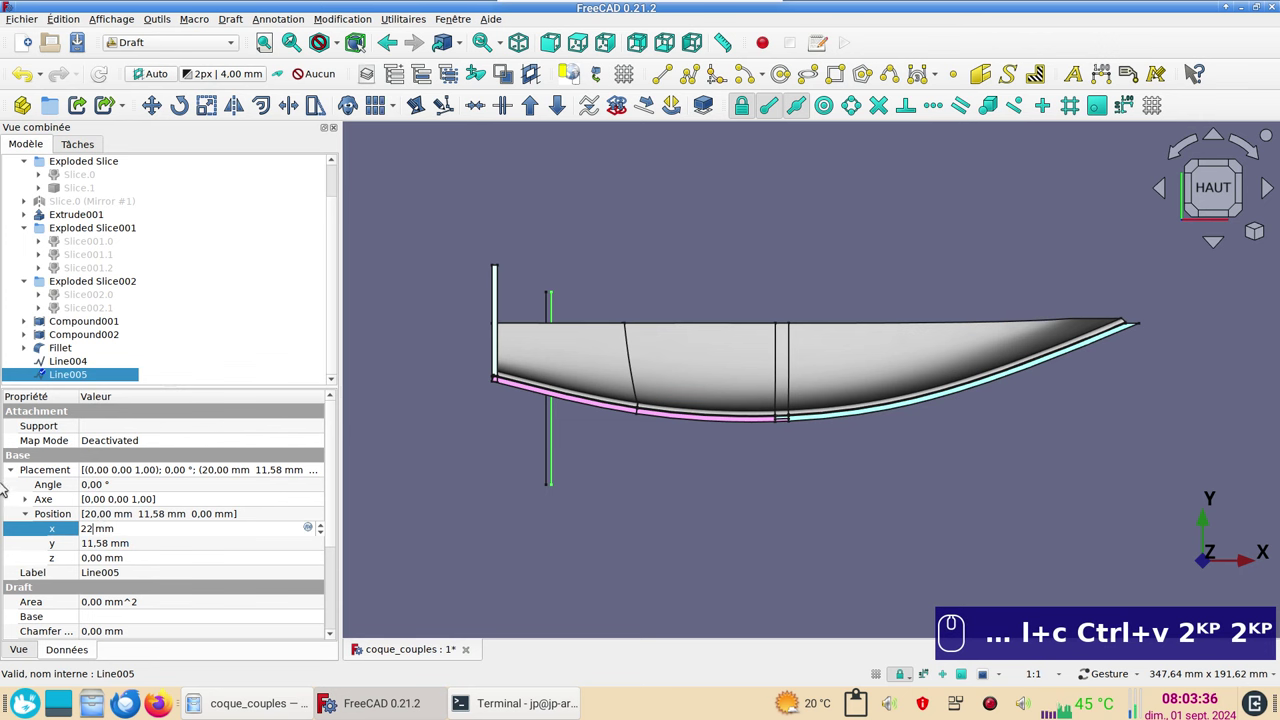
# Extrude Line004 and Line005 by 50 mm into plates Extrude004 and Extrude005 in the Part workbench.
pyautogui.click(89, 360)
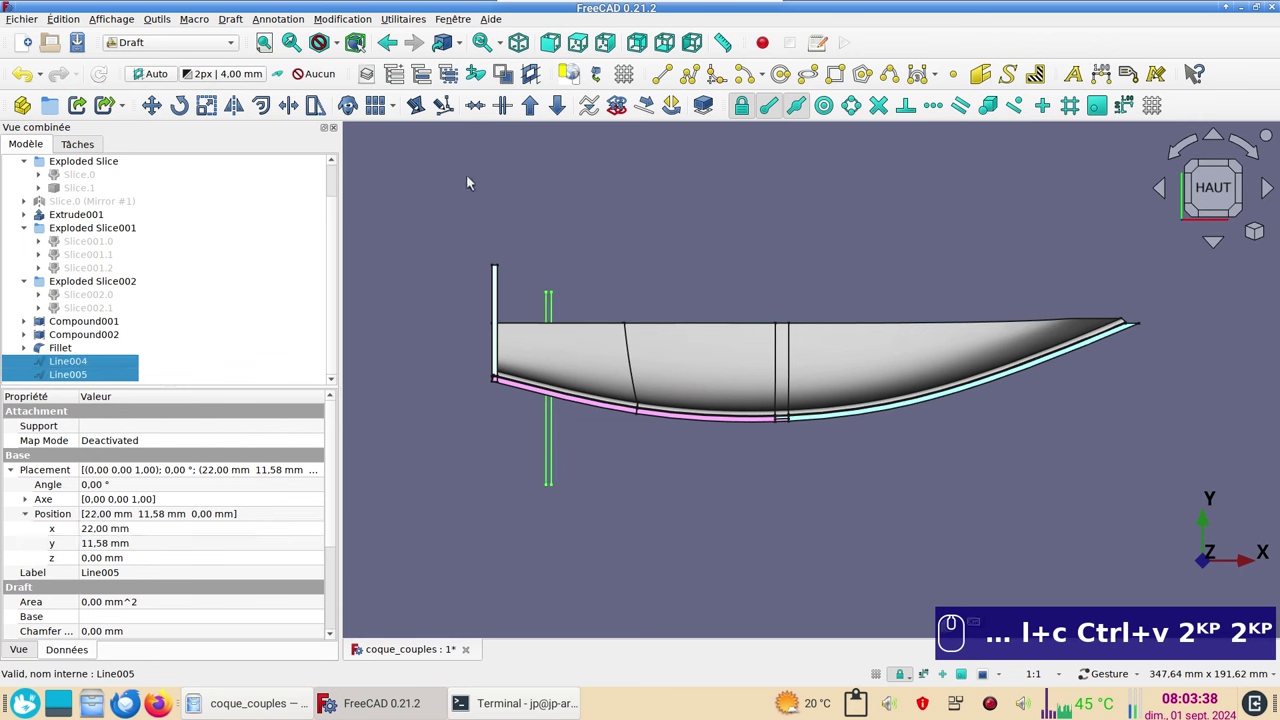
pyautogui.click(214, 52)
pyautogui.click(182, 193)
pyautogui.moveTo(715, 538); pyautogui.dragTo(513, 339)
pyautogui.click(161, 116)
pyautogui.press('KP_5')
pyautogui.press('KP_0')
pyautogui.press('Return')
pyautogui.click(90, 362)
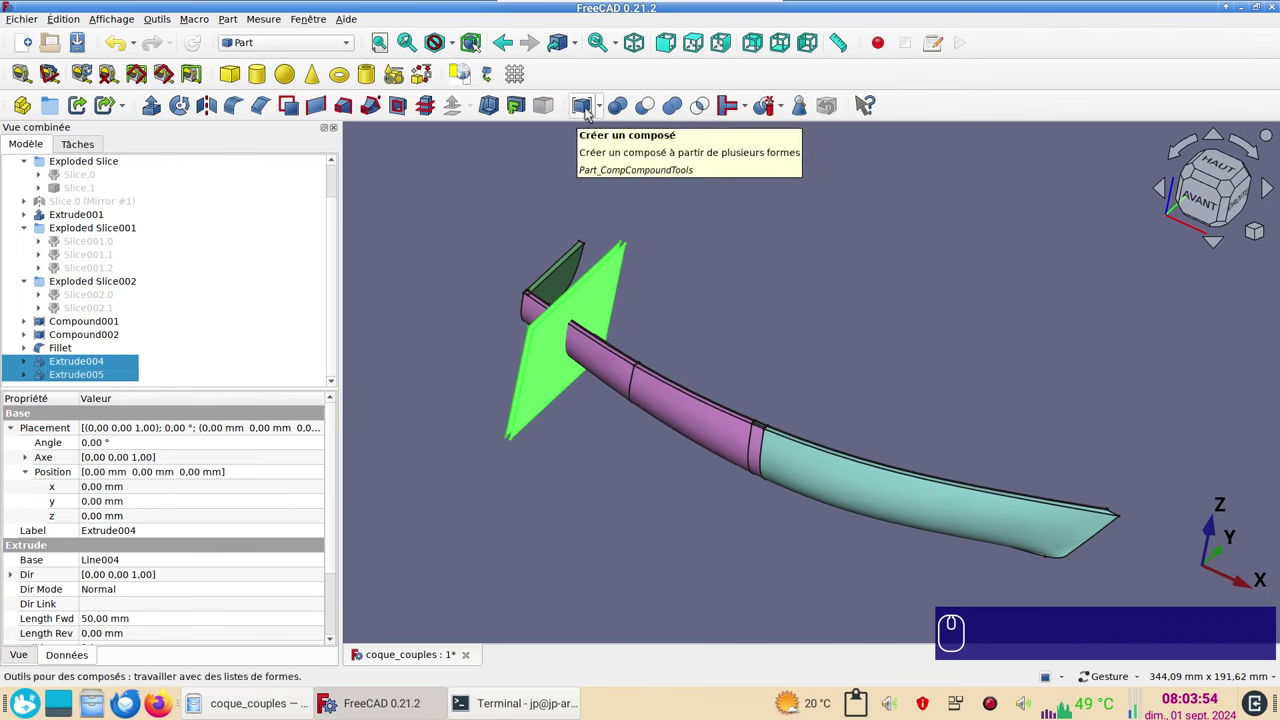
# Group Extrude004 and Extrude005 into Compound003 and start a Draft ortho Array of it along the keel.
pyautogui.click(589, 112)
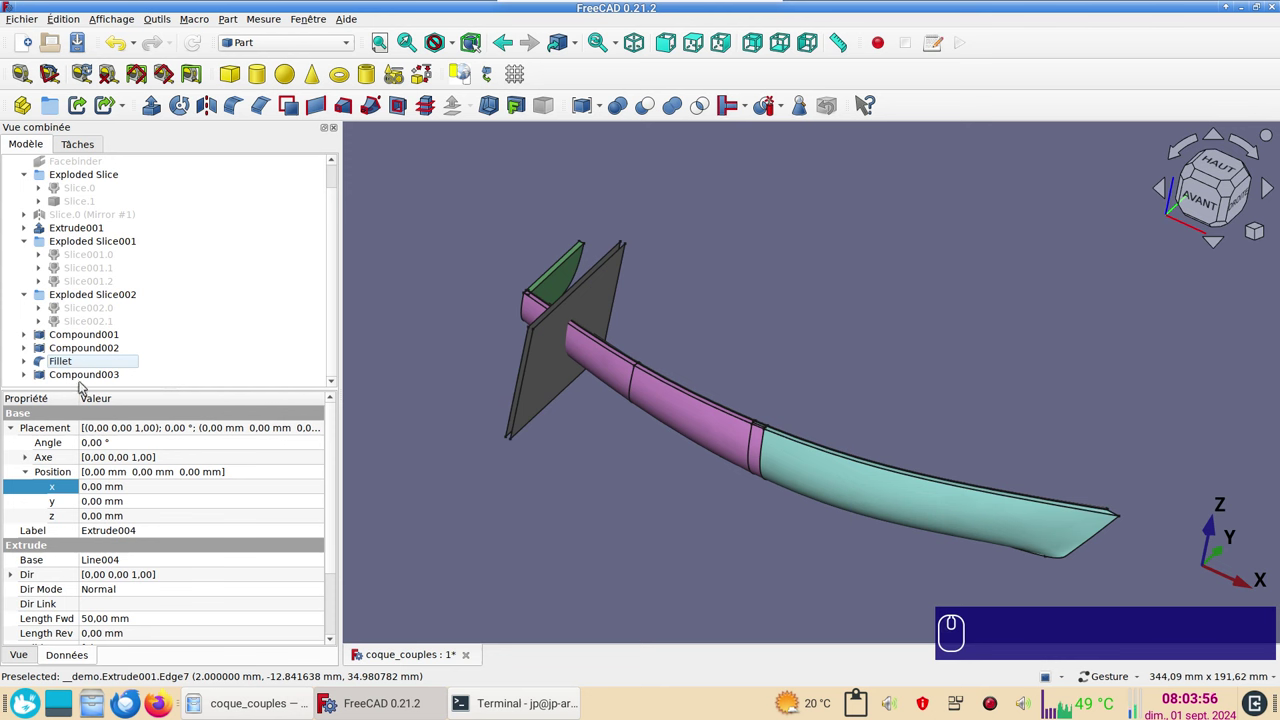
pyautogui.click(101, 375)
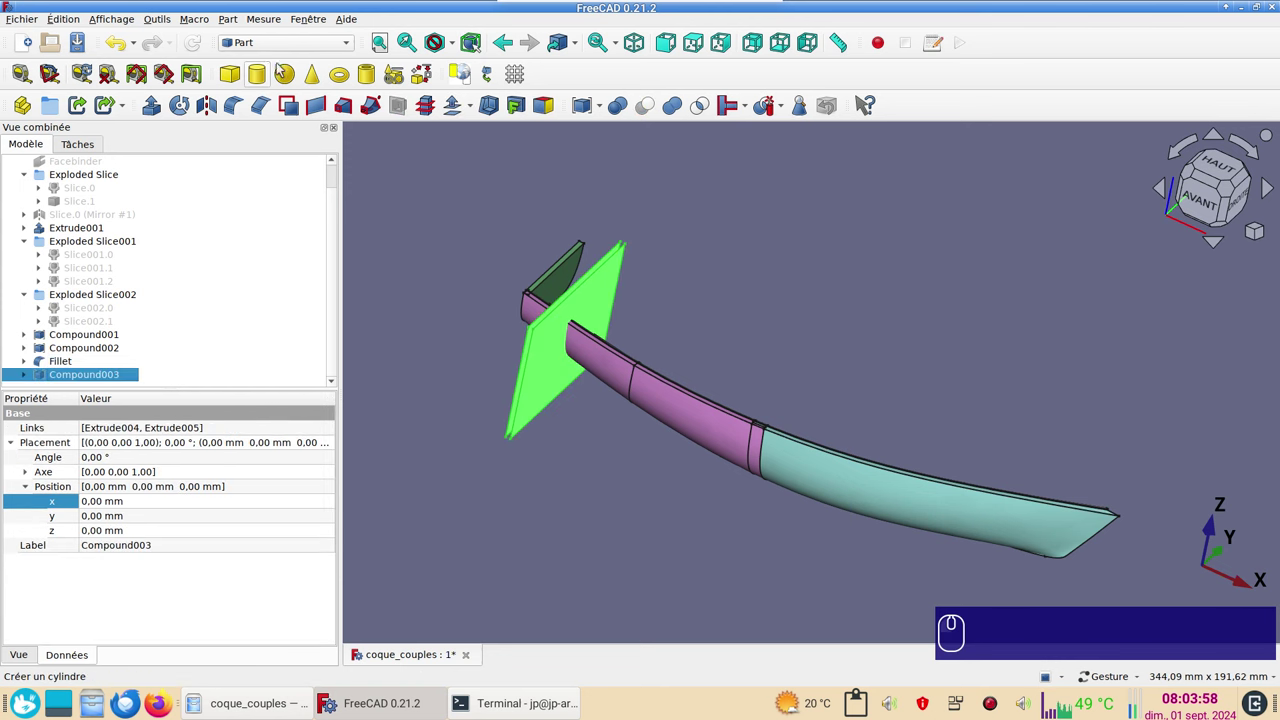
pyautogui.click(302, 51)
pyautogui.click(292, 57)
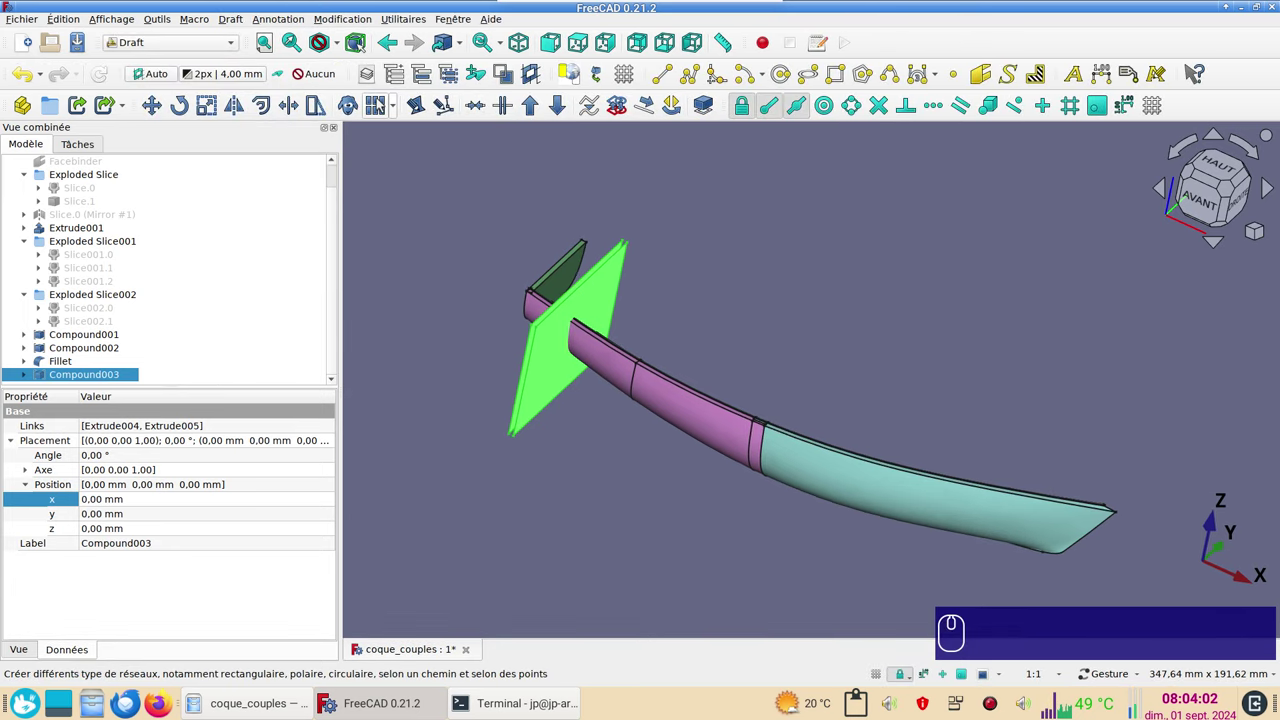
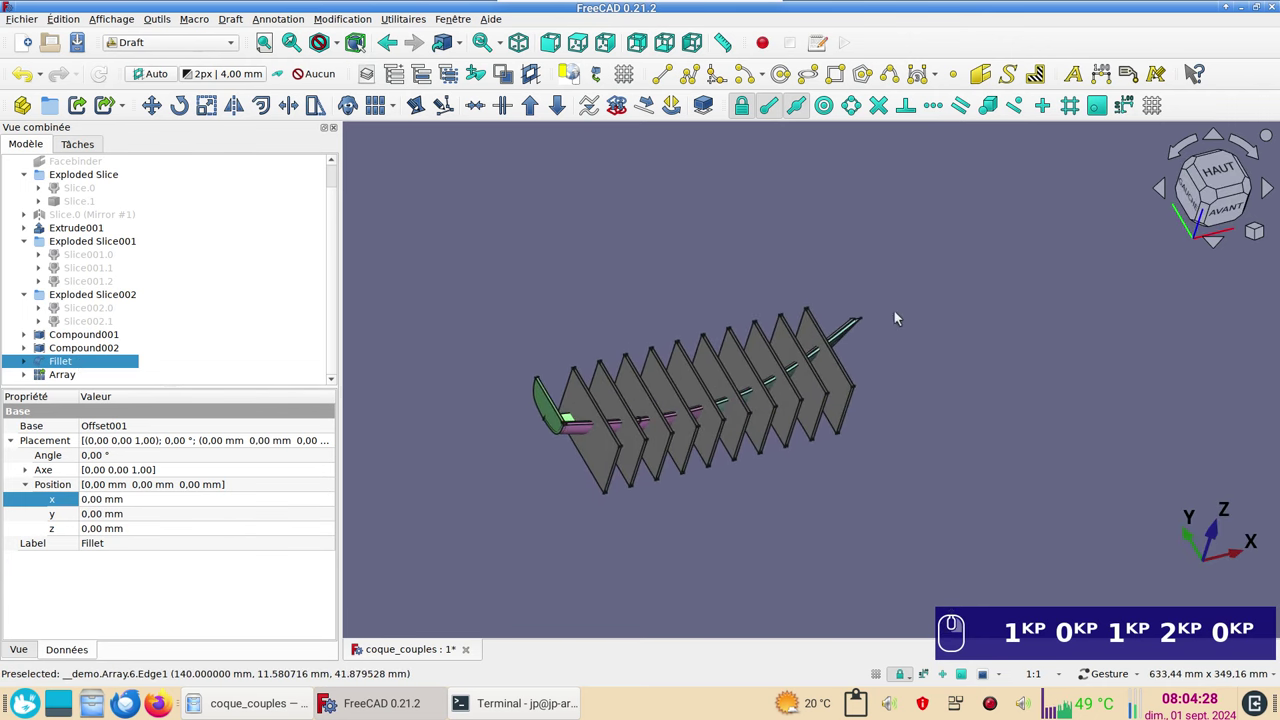
# Select Fillet with Array and bring up the Part split tools to slice the hull skin apart.
pyautogui.scroll(-3)
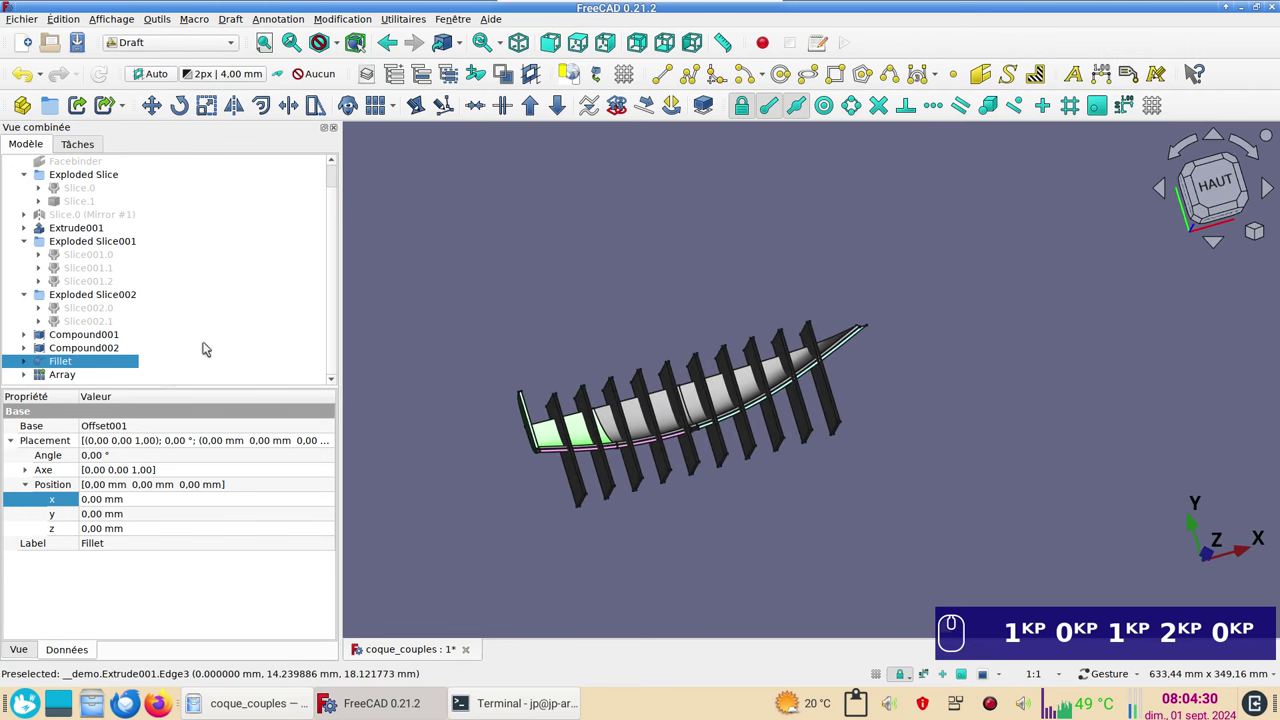
pyautogui.click(124, 364)
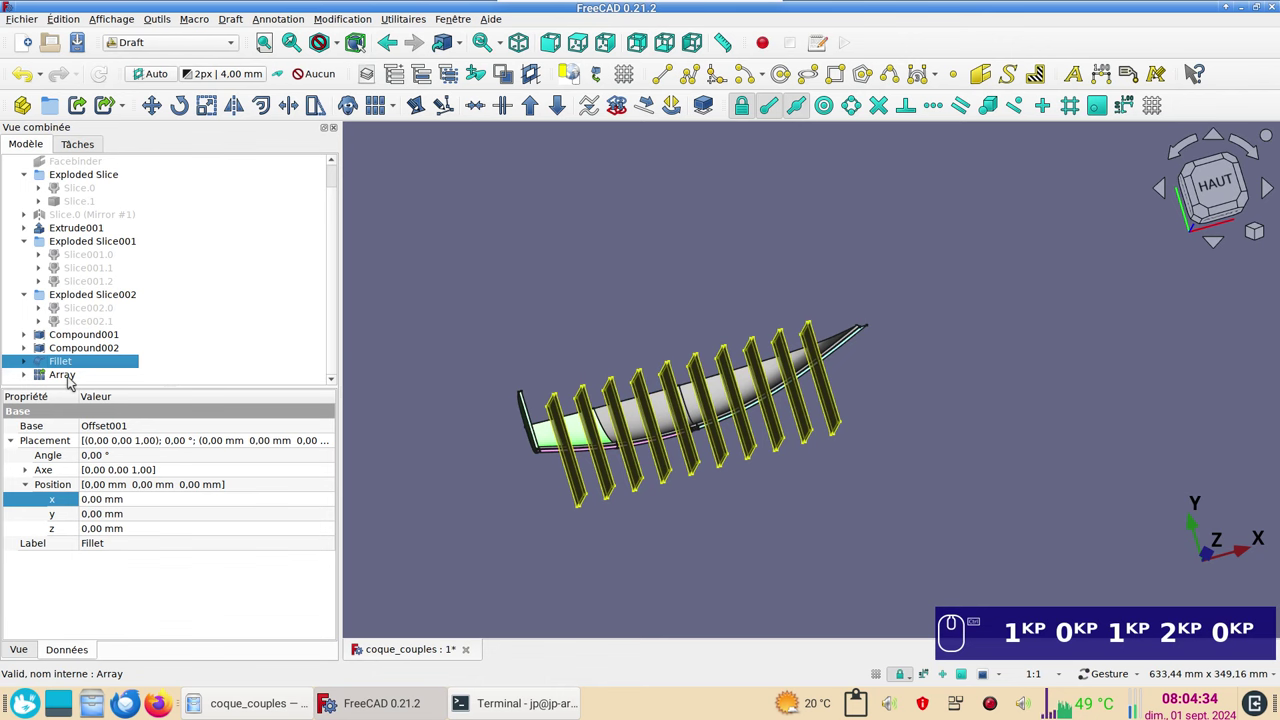
pyautogui.click(76, 378)
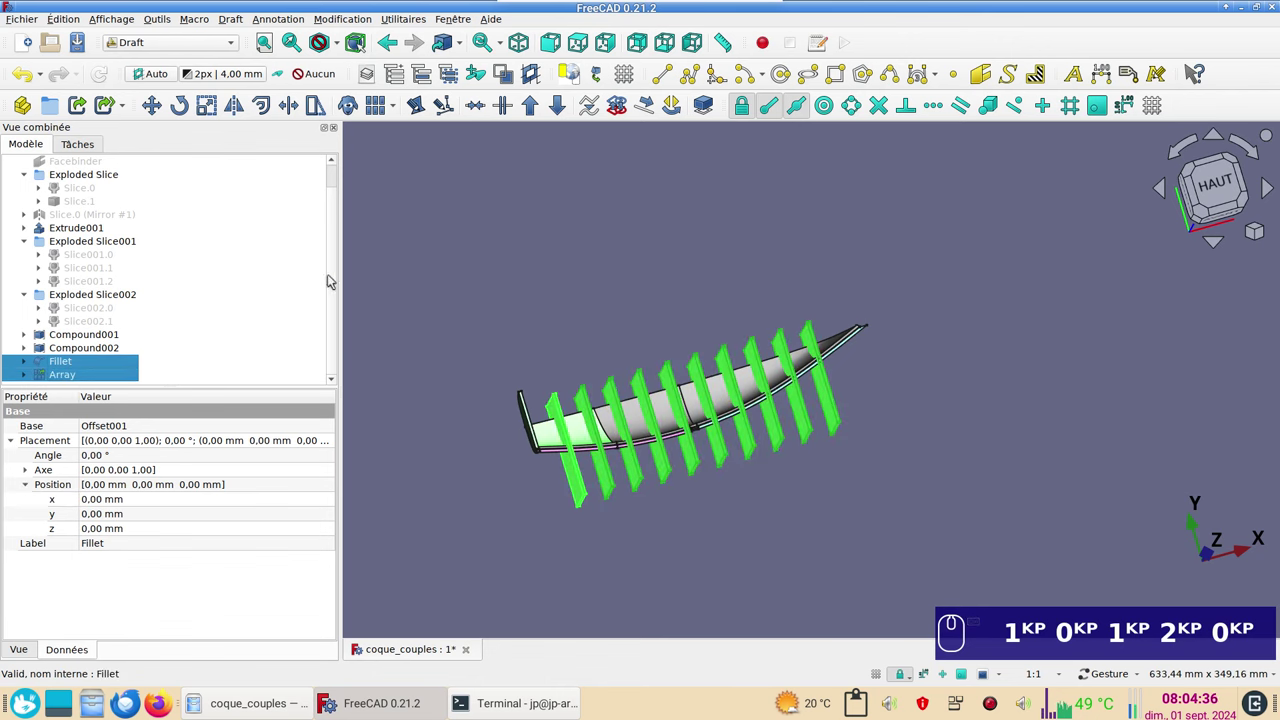
pyautogui.click(223, 50)
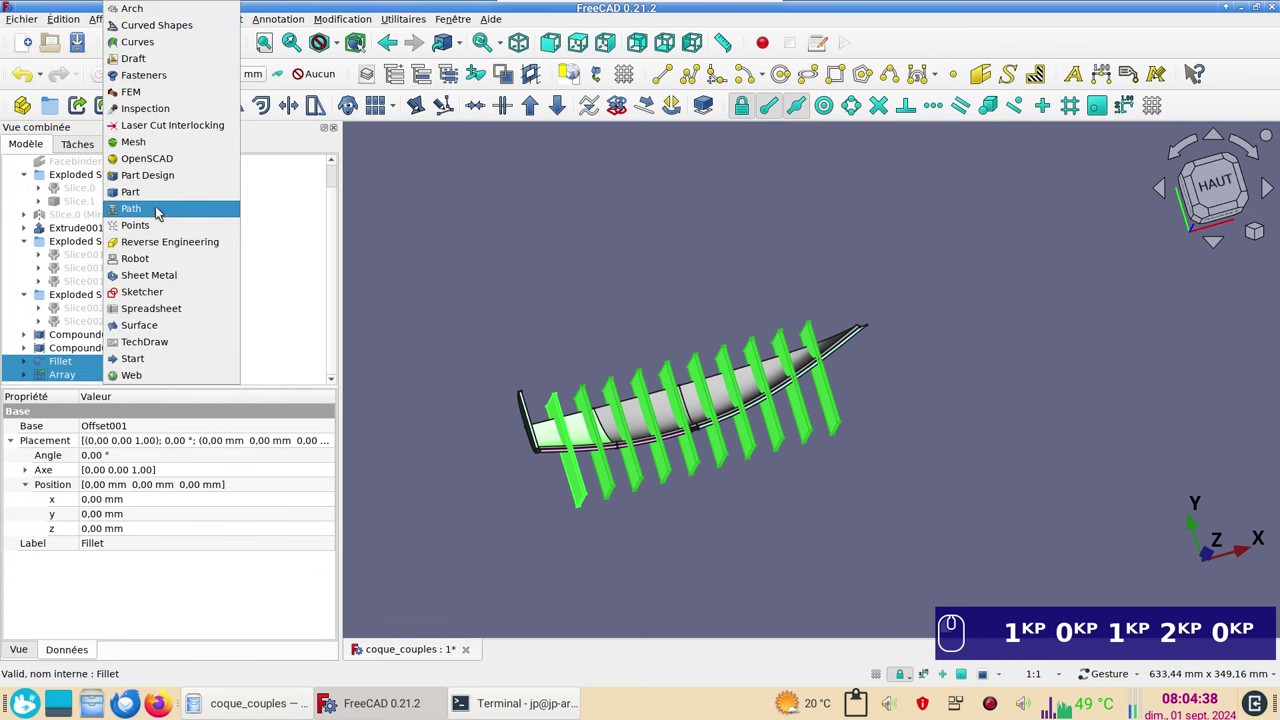
pyautogui.click(164, 198)
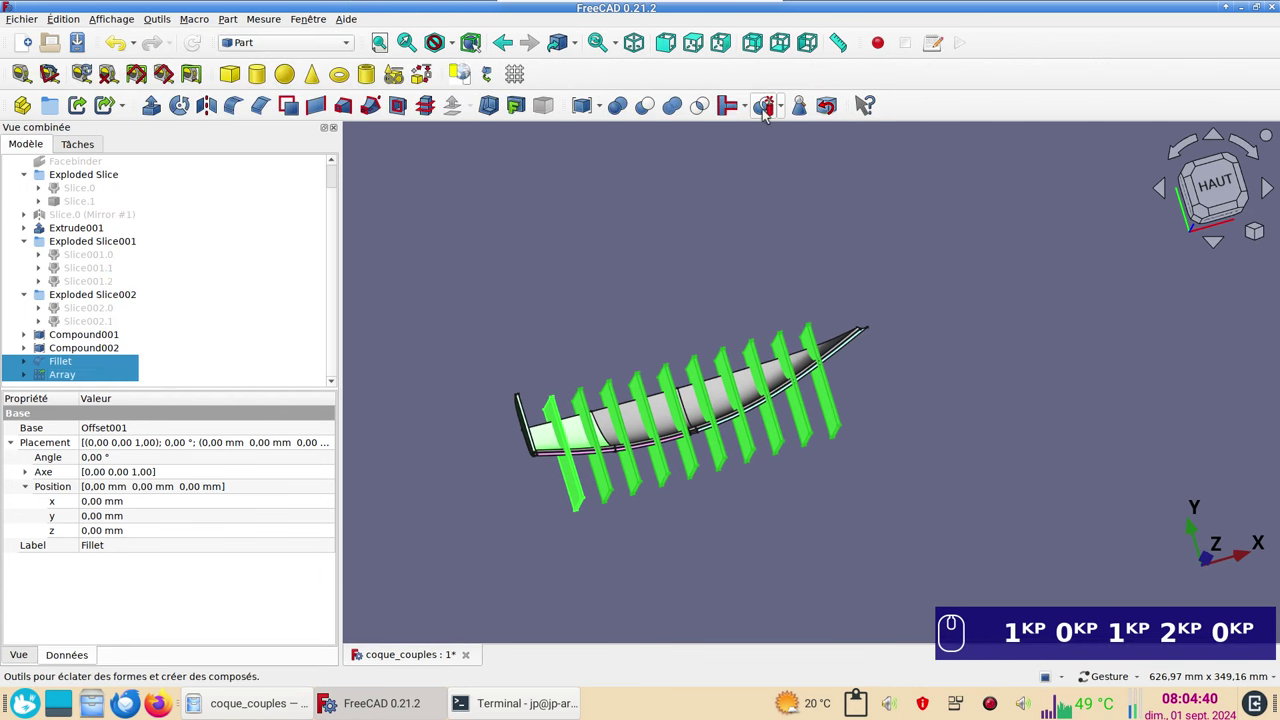
pyautogui.click(770, 113)
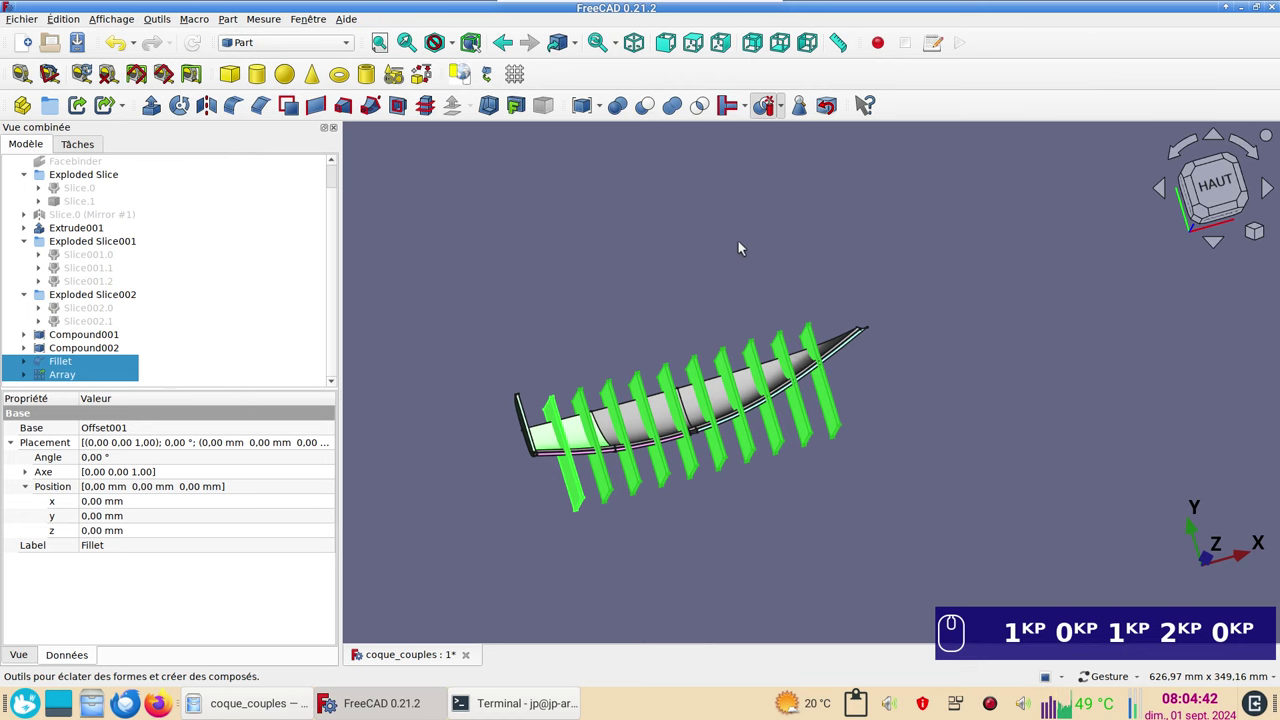
pyautogui.scroll(3)
pyautogui.moveTo(617, 376); pyautogui.dragTo(686, 225)
# Explode Fillet into Slice003 pieces and hide the even-numbered wide slices.
pyautogui.click(527, 441)
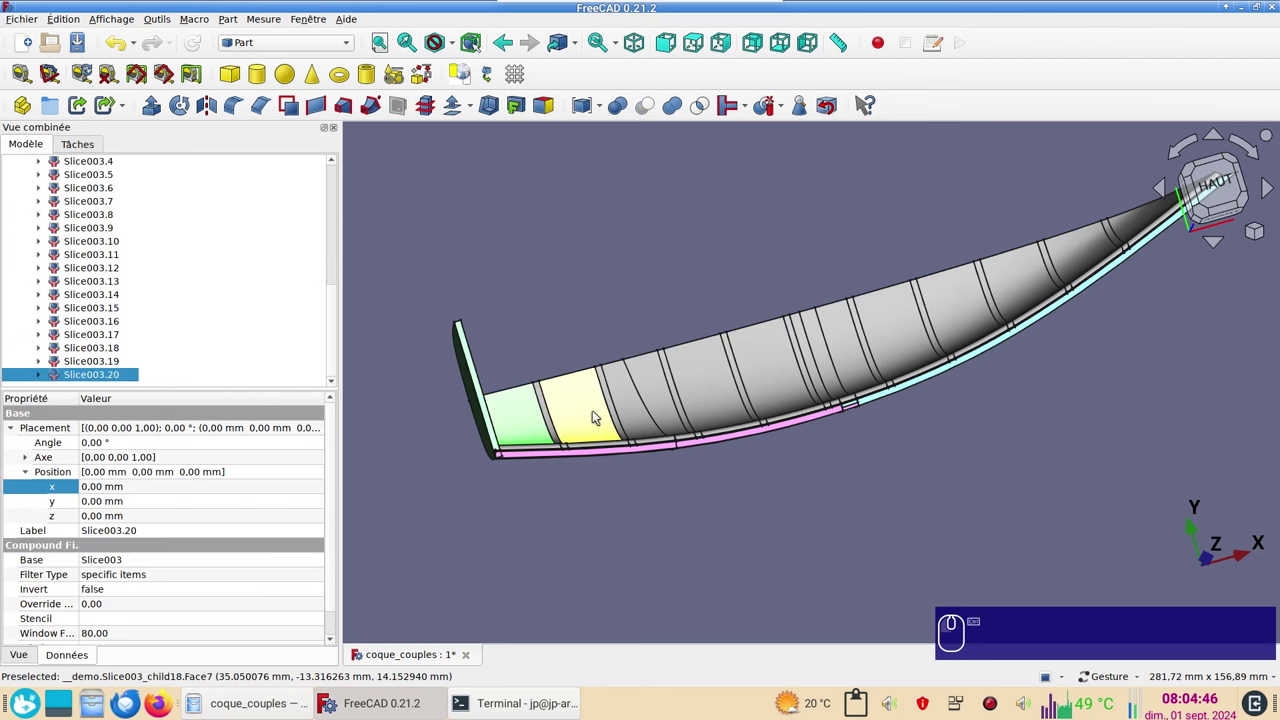
pyautogui.click(601, 412)
pyautogui.click(638, 408)
pyautogui.click(663, 388)
pyautogui.click(693, 380)
pyautogui.click(781, 370)
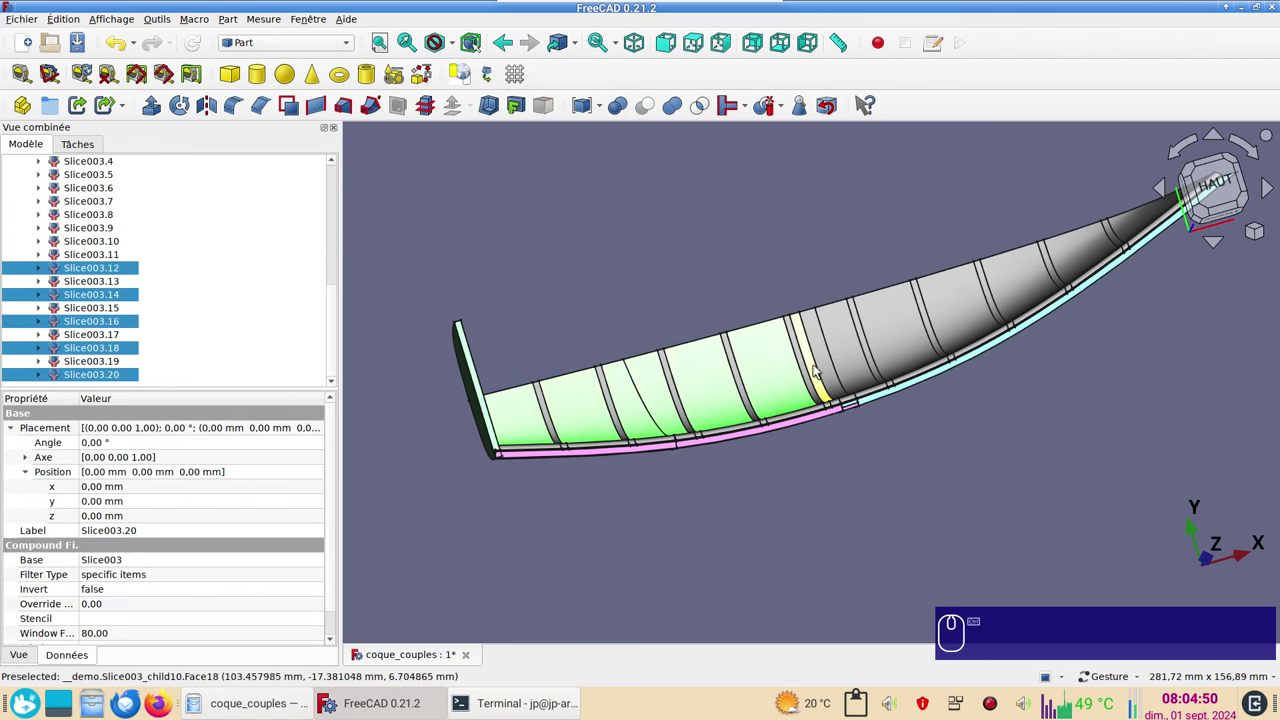
pyautogui.click(819, 368)
pyautogui.click(831, 360)
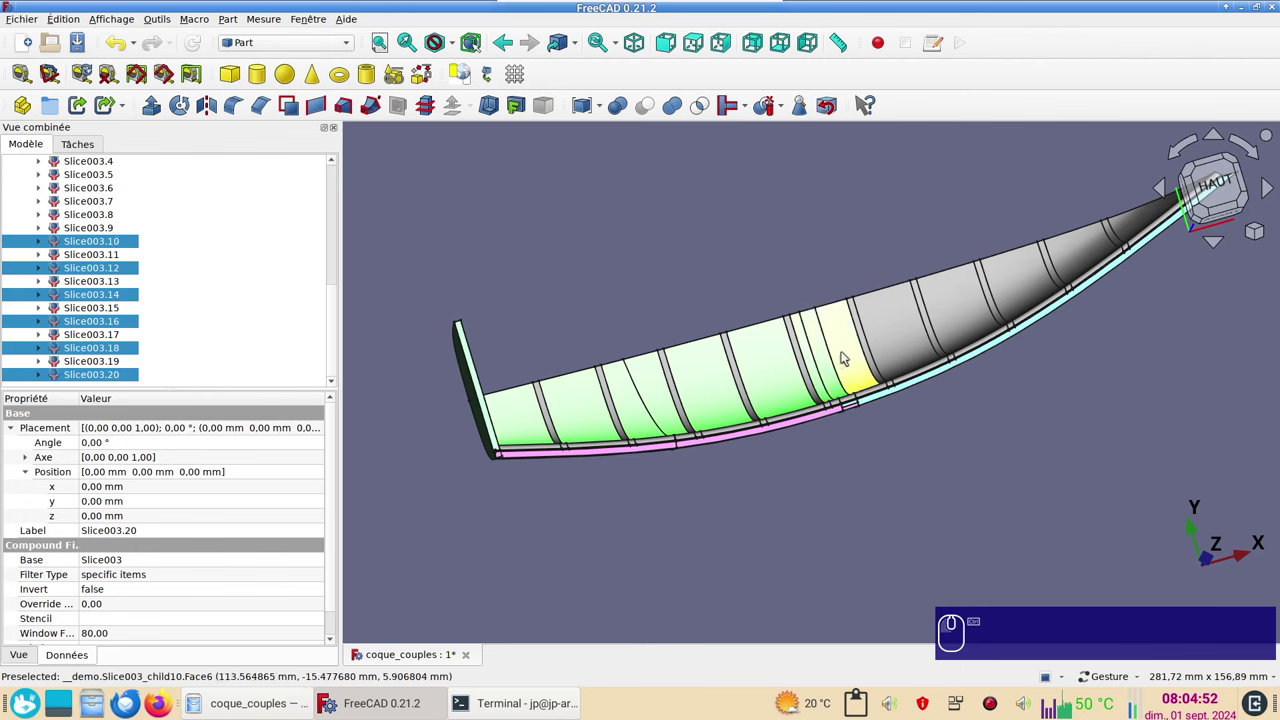
pyautogui.click(850, 353)
pyautogui.click(914, 334)
pyautogui.click(974, 312)
pyautogui.click(1030, 287)
pyautogui.click(1088, 254)
pyautogui.click(1146, 221)
pyautogui.press('Delete')
# Select the remaining odd narrow rib strips Slice003.1–.19 in the tree.
pyautogui.moveTo(908, 470); pyautogui.dragTo(907, 439)
pyautogui.click(105, 255)
pyautogui.click(121, 376)
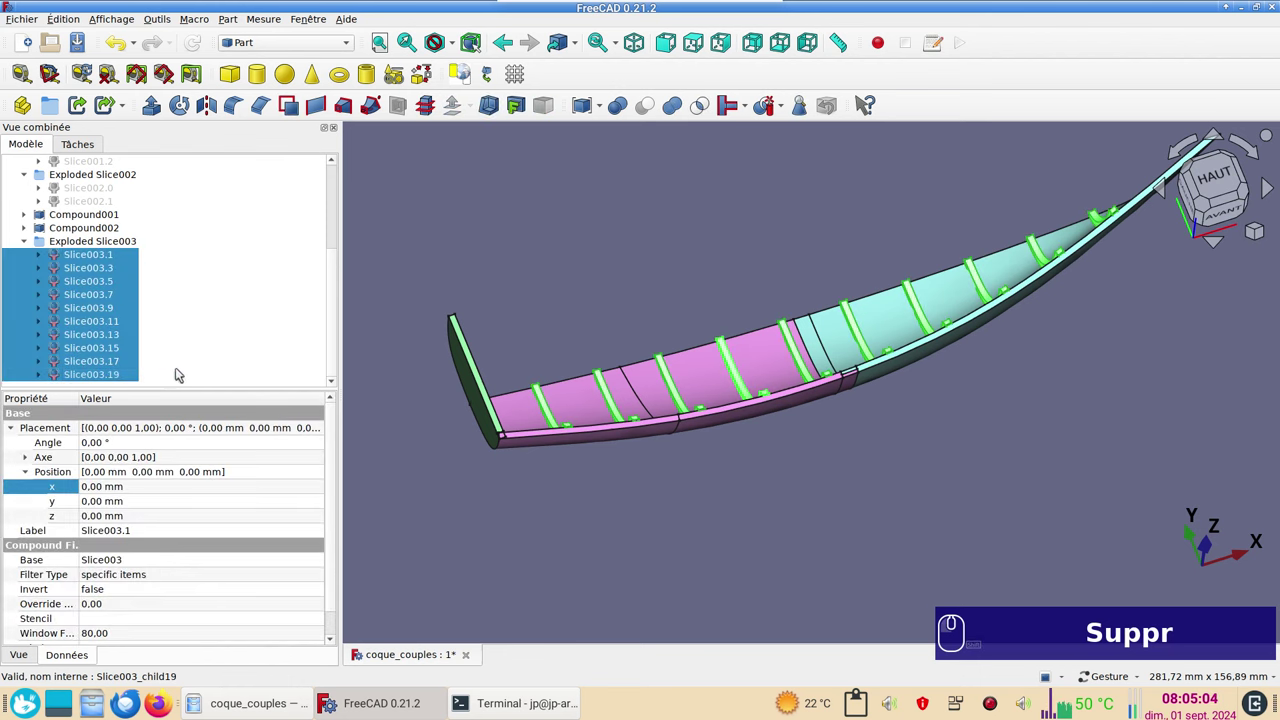
# Colour the rib strips light orange #ffaa7f via Appearance, then start Part Mirroring on them.
pyautogui.press('ctrl+d')
pyautogui.click(248, 326)
pyautogui.click(539, 282)
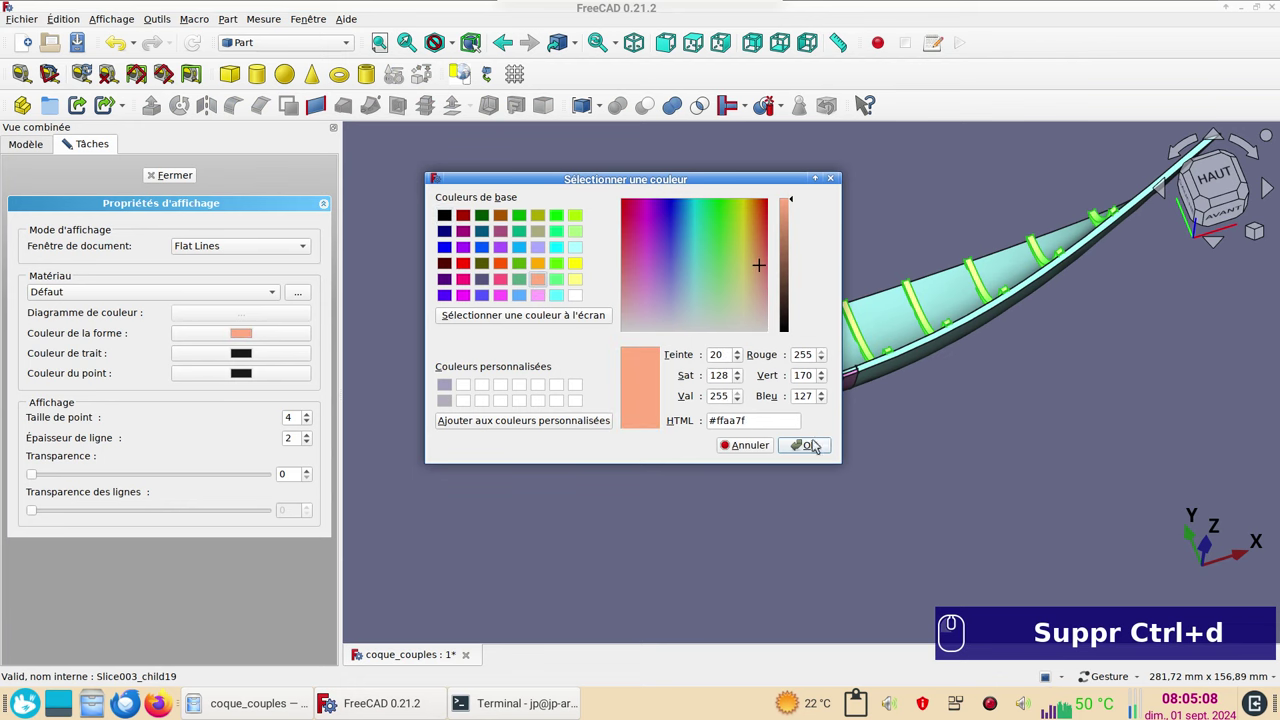
pyautogui.click(814, 445)
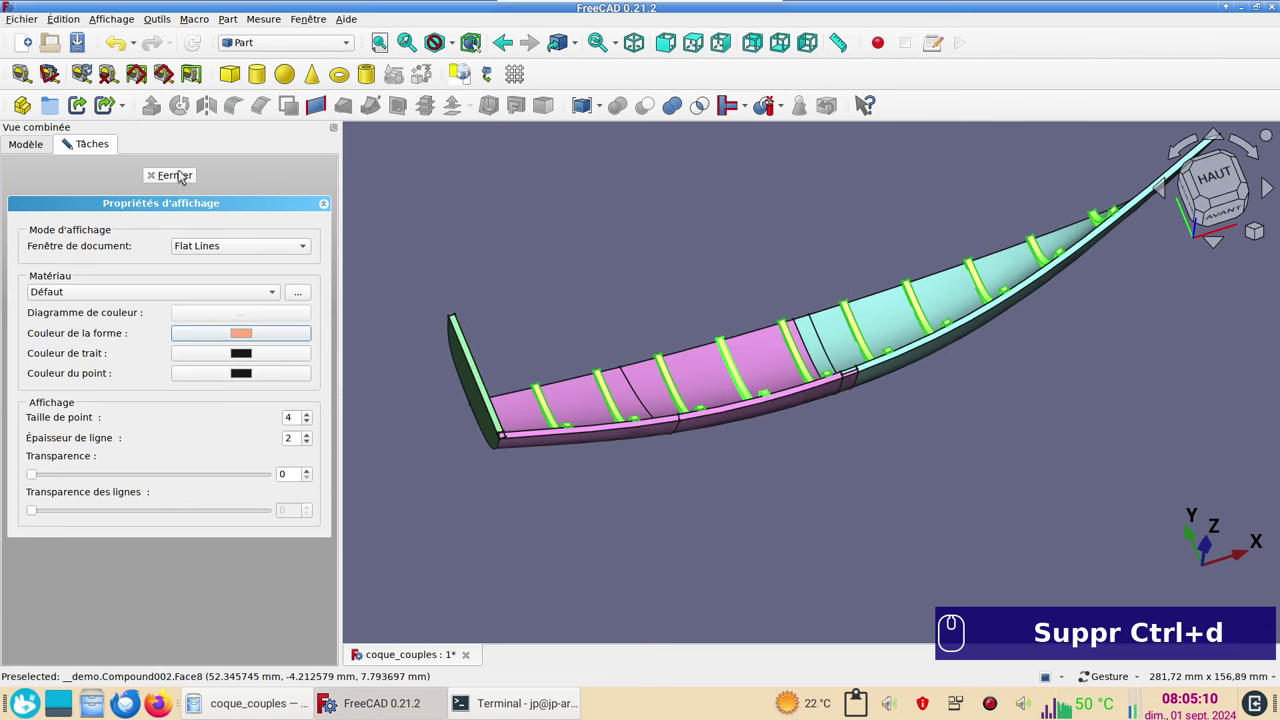
pyautogui.click(182, 186)
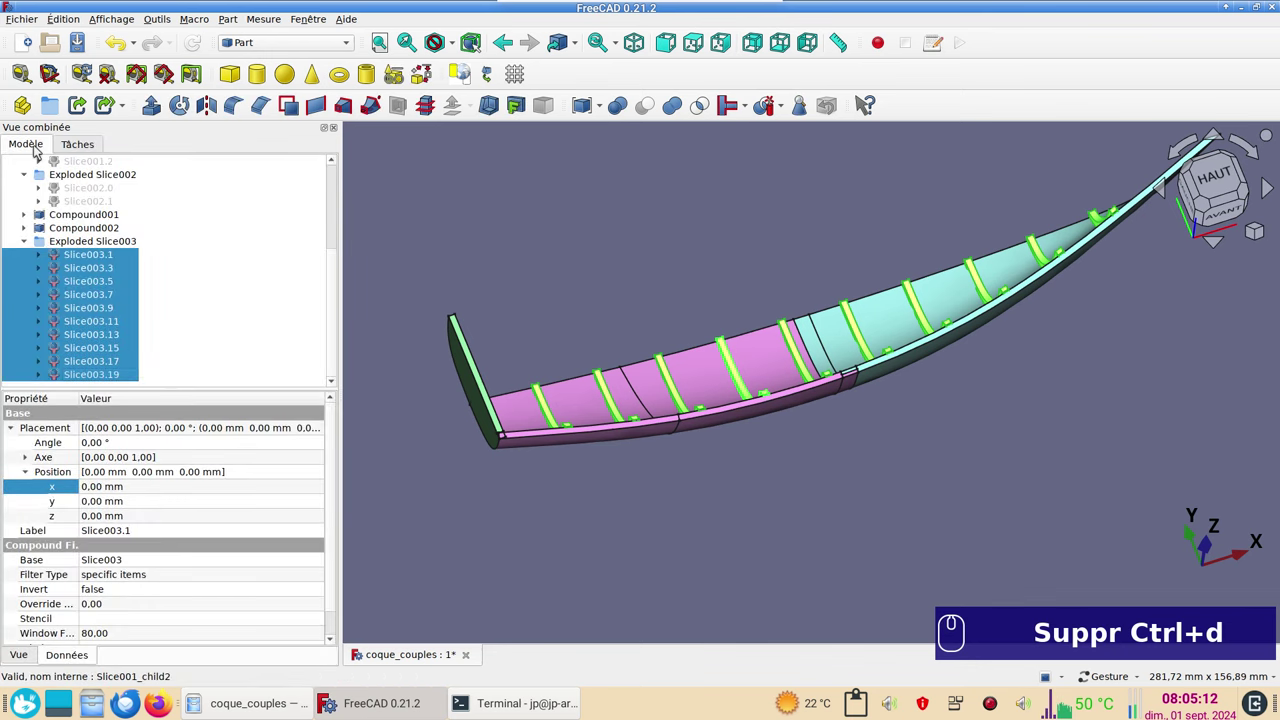
pyautogui.click(221, 108)
pyautogui.click(252, 365)
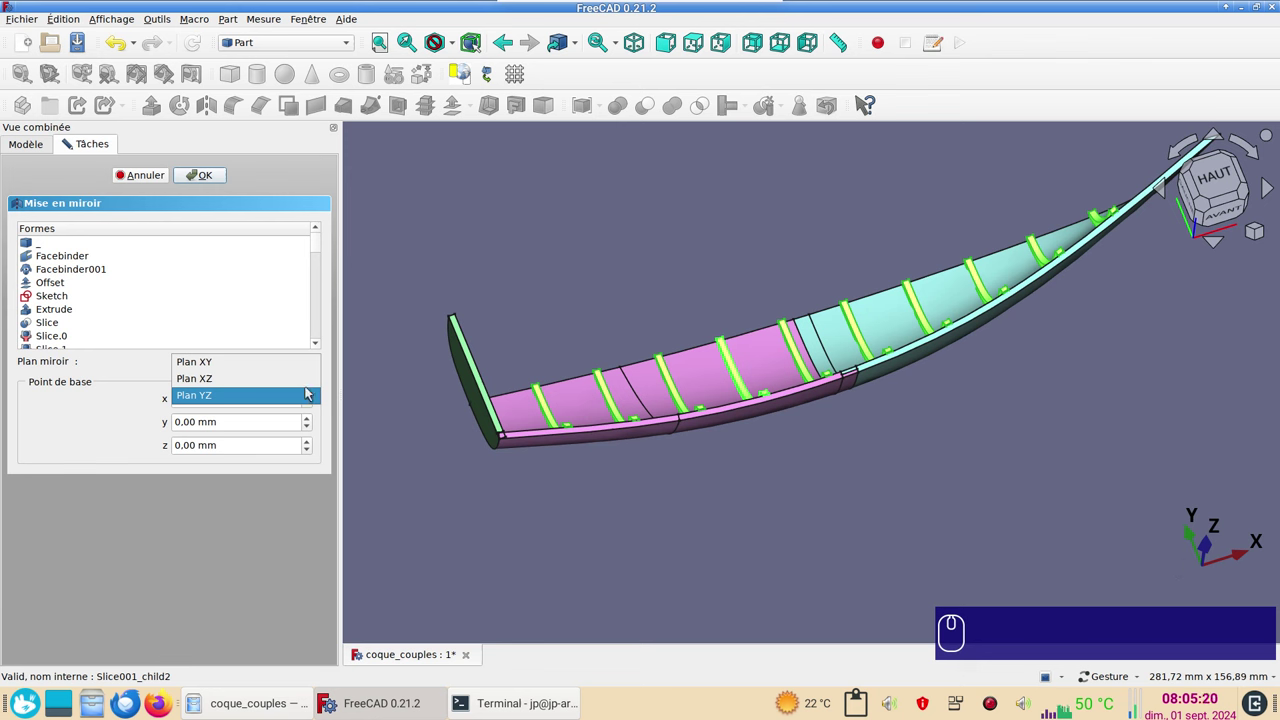
# Mirror the rib strips across the XZ plane and select the ten Mirror objects.
pyautogui.click(313, 391)
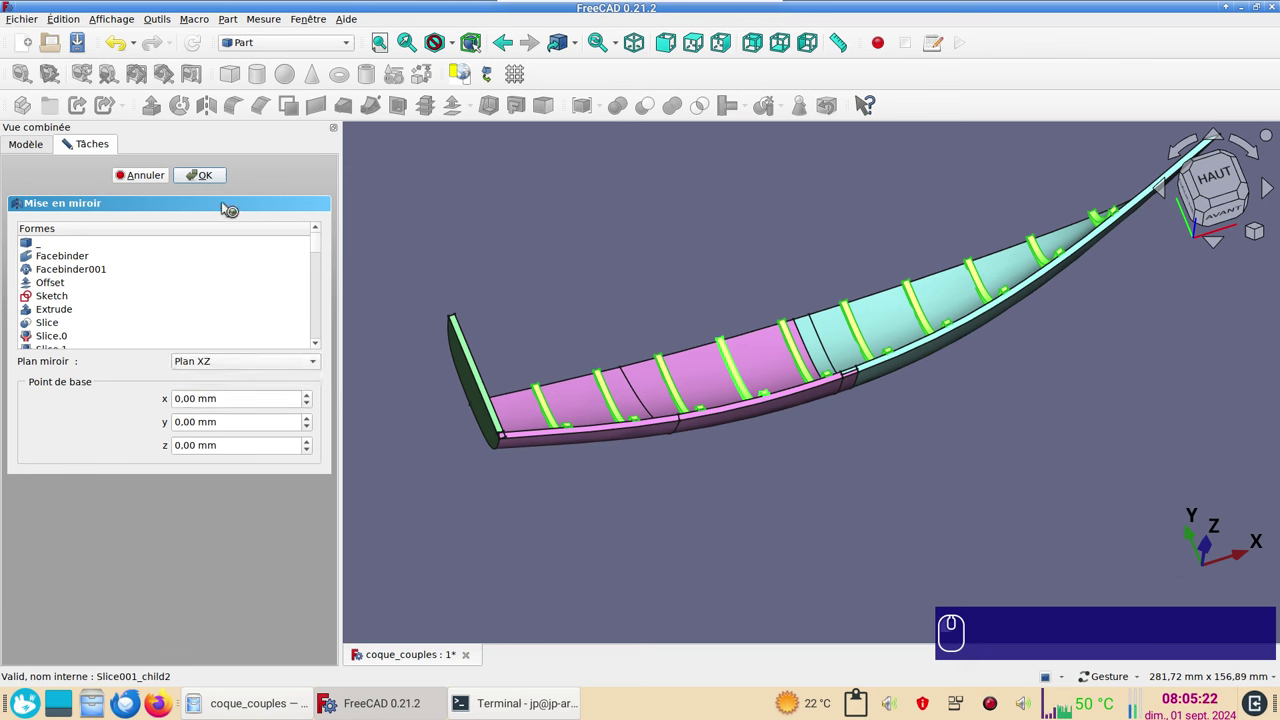
pyautogui.click(209, 178)
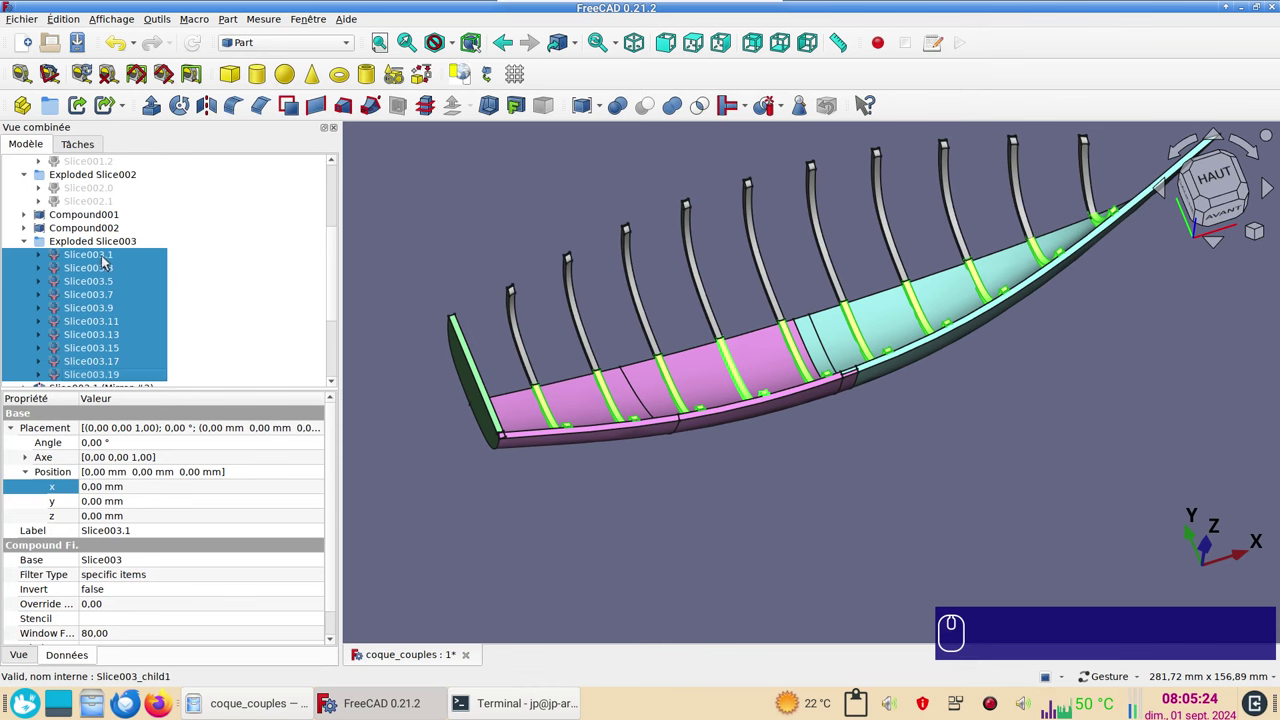
pyautogui.scroll(-3)
pyautogui.click(114, 259)
pyautogui.click(120, 373)
# Give the mirrored frame halves a brown shape colour and orbit to inspect the U-shaped frames.
pyautogui.press('ctrl+d')
pyautogui.click(243, 337)
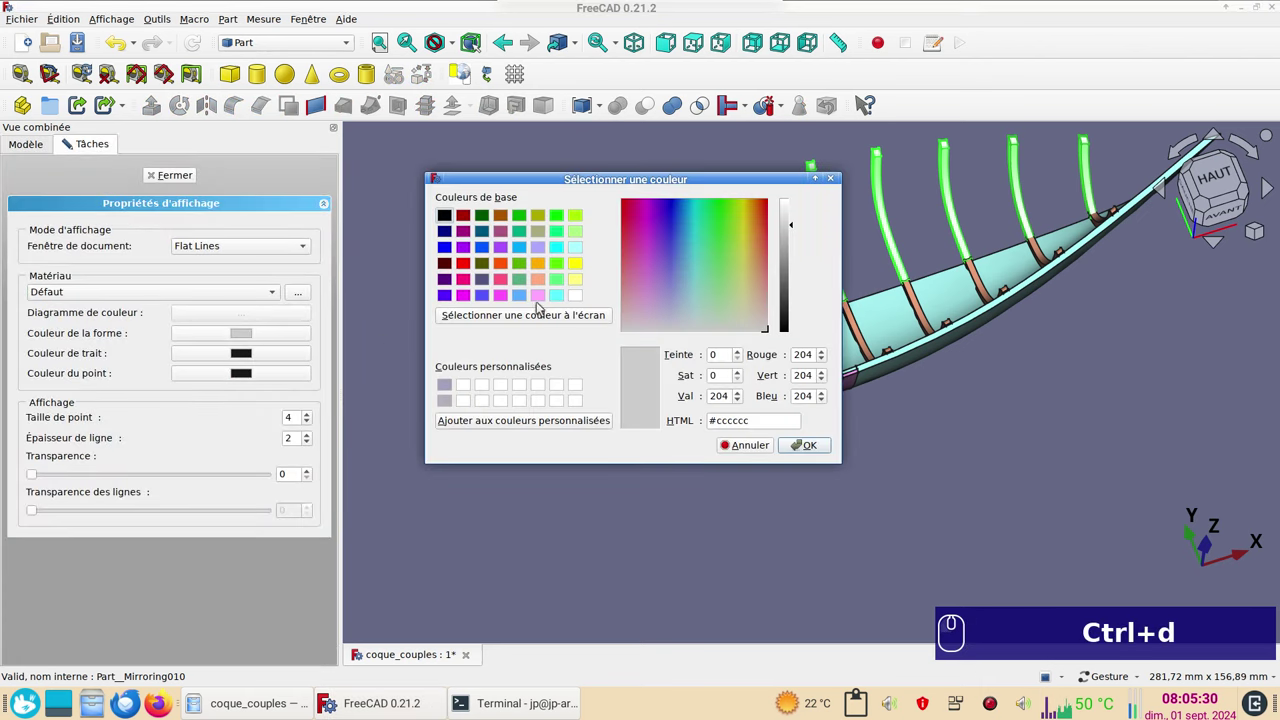
pyautogui.click(548, 274)
pyautogui.click(823, 445)
pyautogui.click(191, 174)
pyautogui.moveTo(615, 534); pyautogui.dragTo(717, 538)
pyautogui.click(739, 536)
pyautogui.moveTo(617, 489); pyautogui.dragTo(440, 421)
pyautogui.press('space')
pyautogui.press('space')
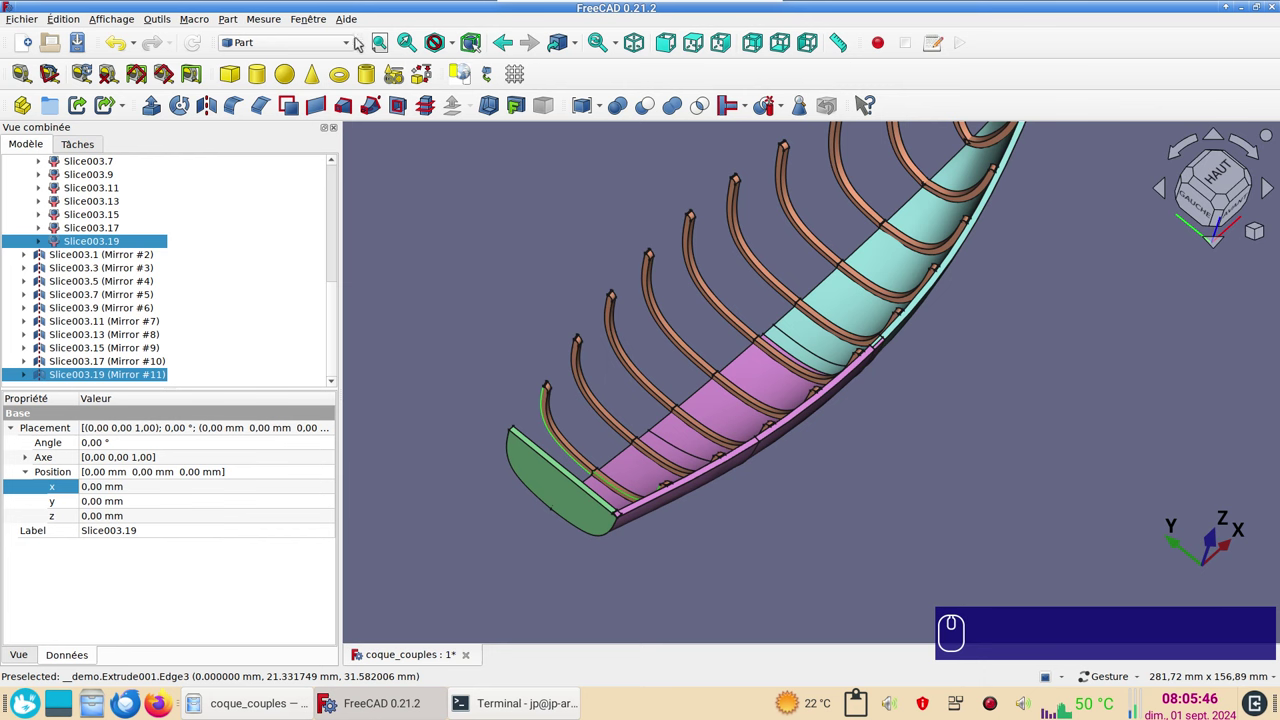
pyautogui.click(356, 41)
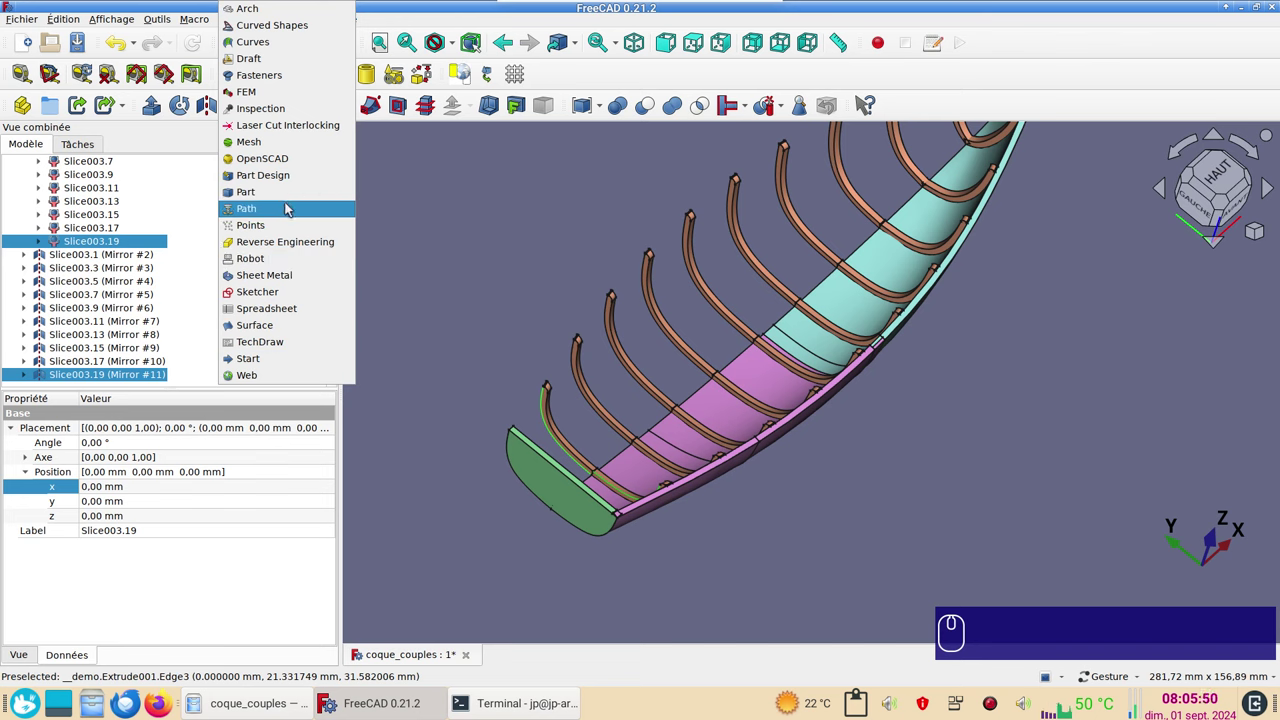
pyautogui.click(473, 253)
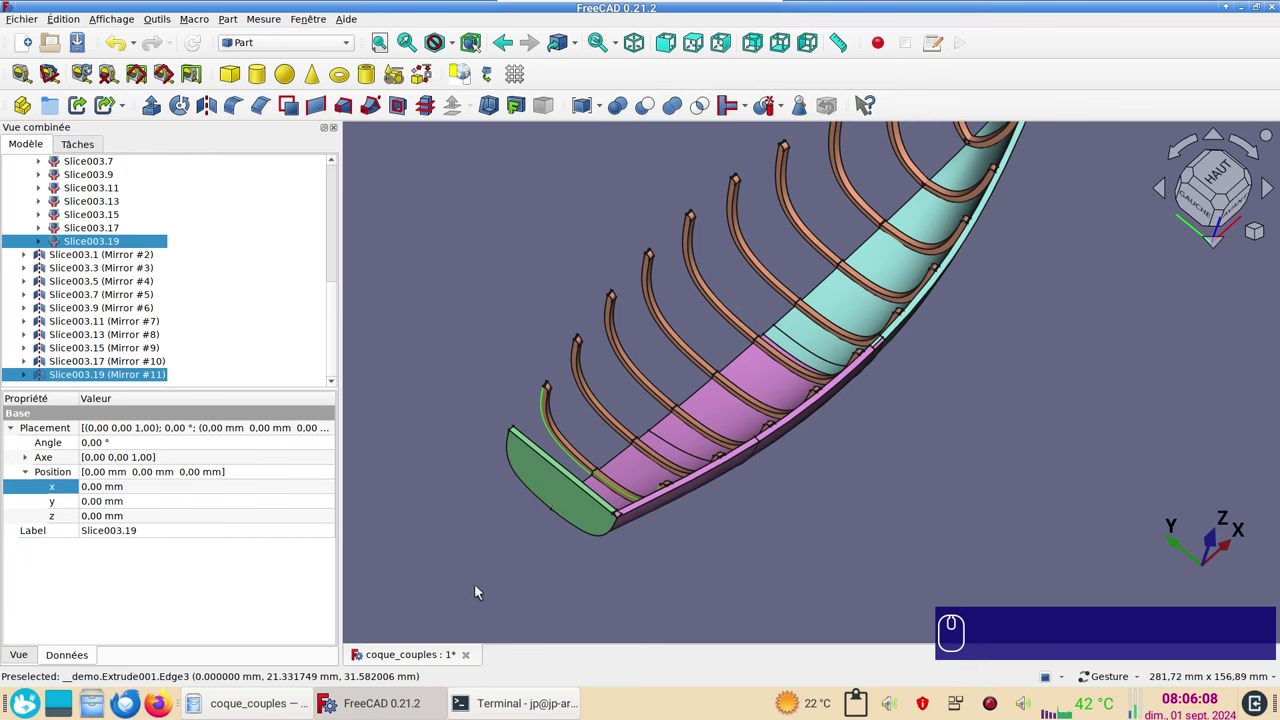
pyautogui.scroll(-3)
pyautogui.scroll(3)
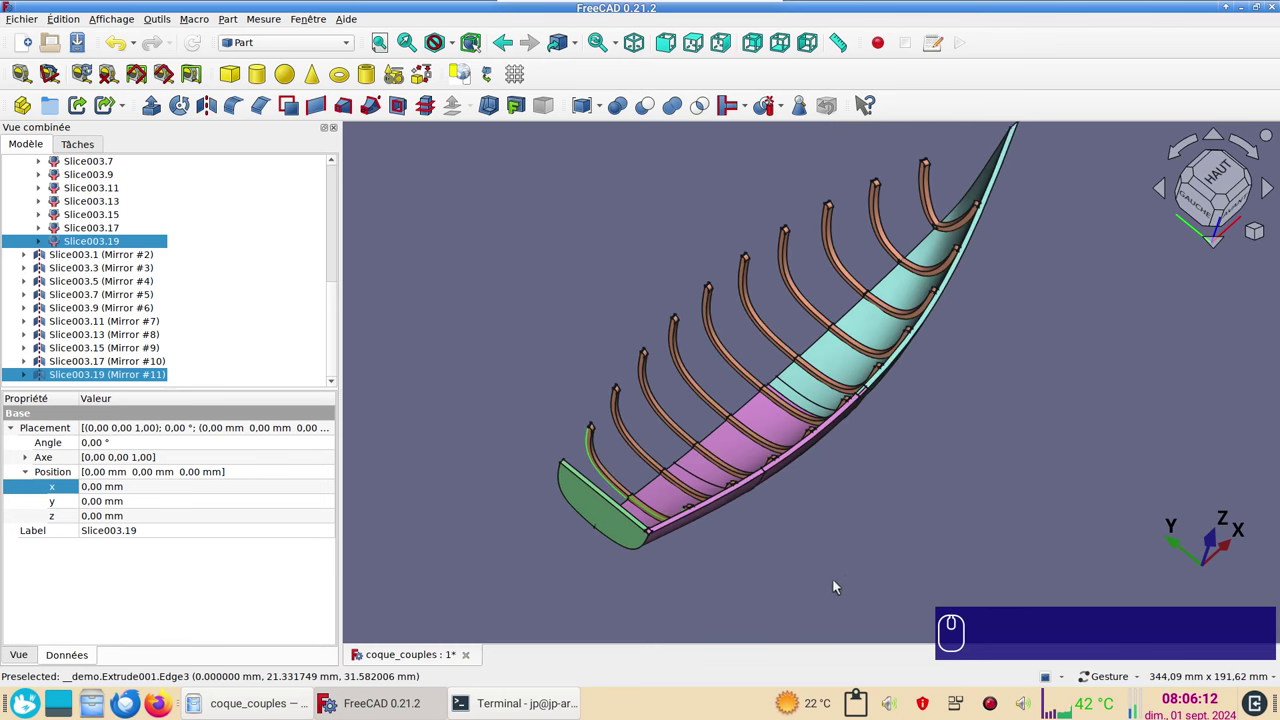
pyautogui.moveTo(837, 585); pyautogui.dragTo(829, 554)
pyautogui.scroll(3)
pyautogui.moveTo(954, 437); pyautogui.dragTo(873, 518)
pyautogui.scroll(-3)
pyautogui.moveTo(1036, 479); pyautogui.dragTo(843, 539)
pyautogui.scroll(3)
pyautogui.moveTo(809, 458); pyautogui.dragTo(772, 484)
pyautogui.scroll(-3)
pyautogui.scroll(3)
pyautogui.scroll(-3)
pyautogui.moveTo(693, 532); pyautogui.dragTo(705, 516)
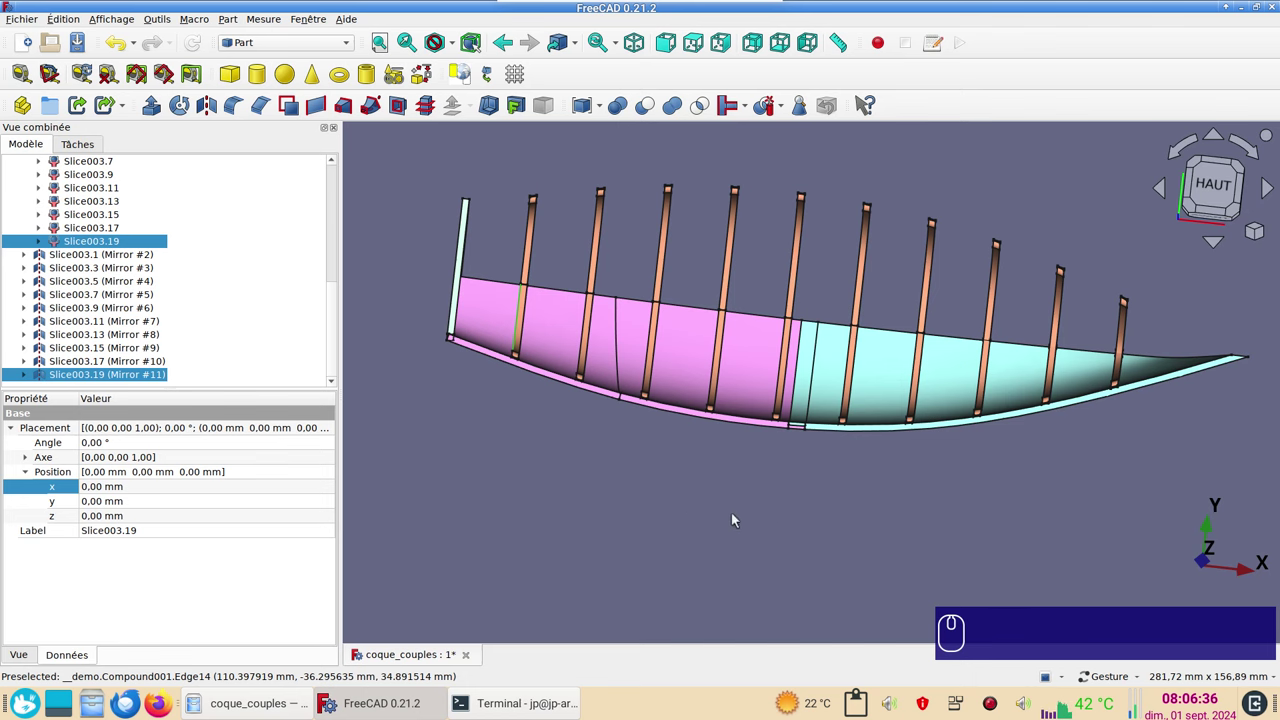
pyautogui.moveTo(648, 548); pyautogui.dragTo(812, 502)
pyautogui.click(995, 471)
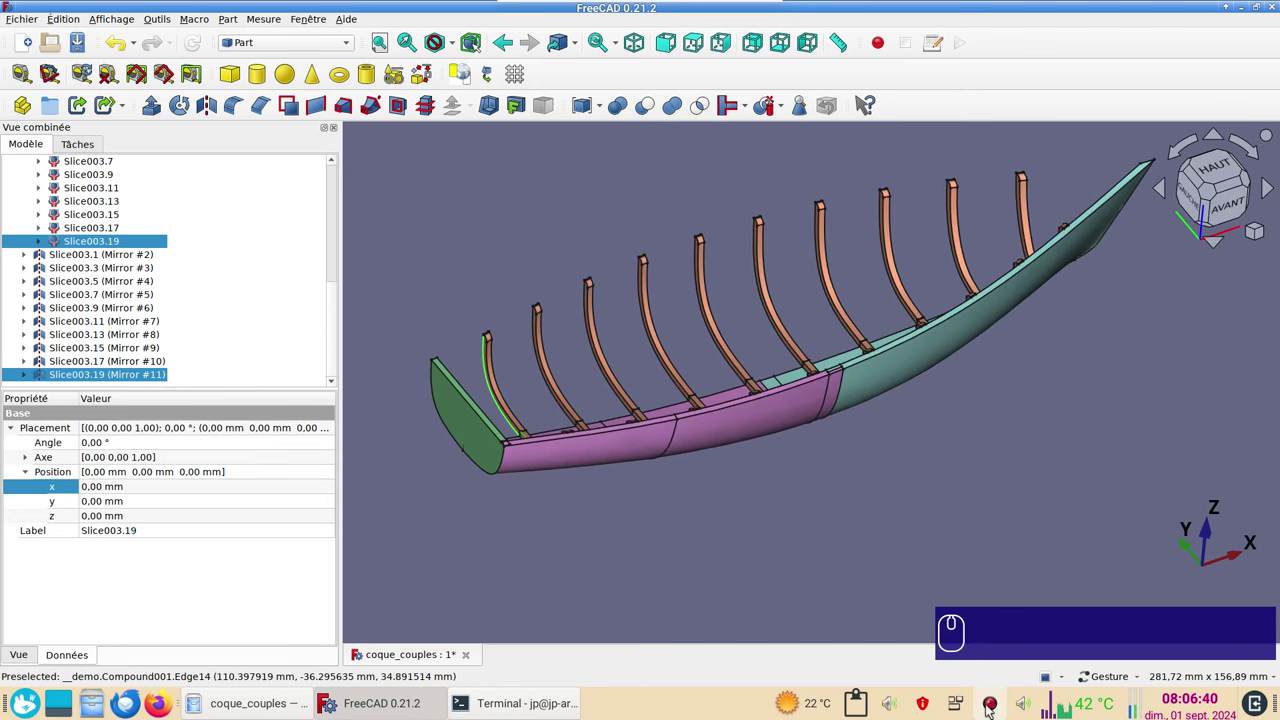